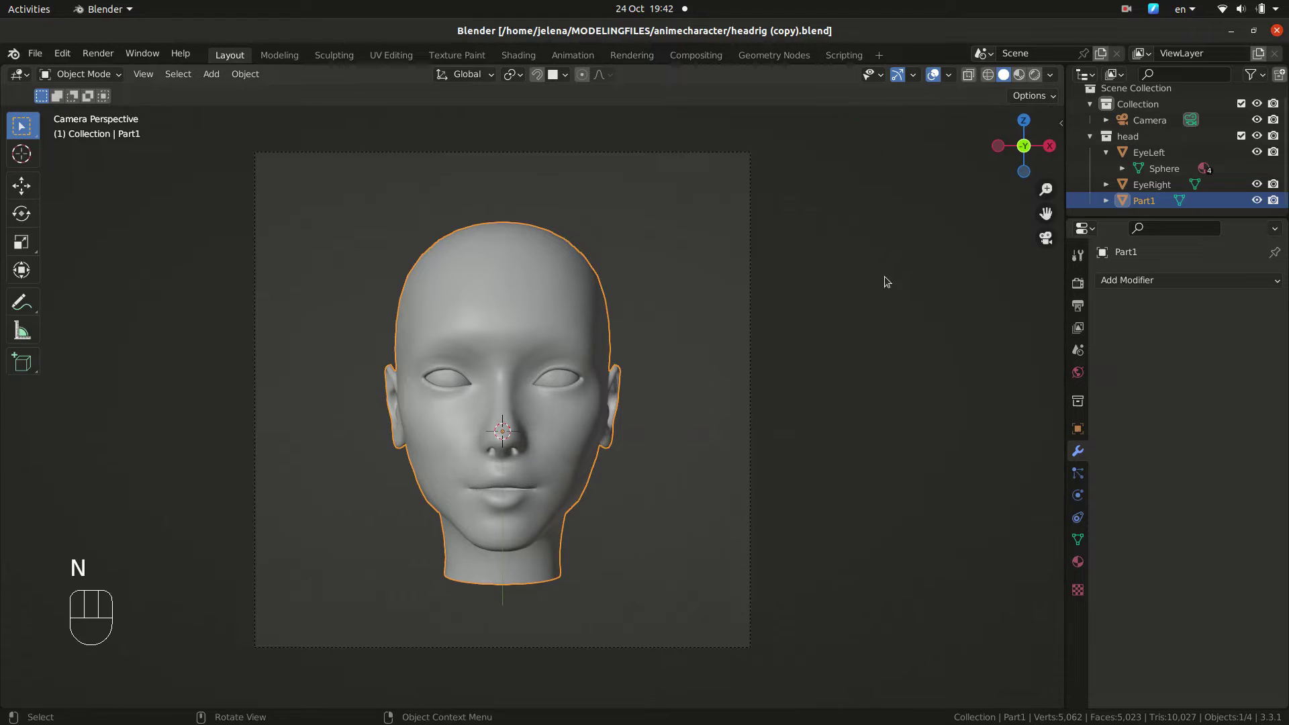
Step: Hide the camera in the outliner and orbit around the head to inspect it
left_click_drag(836, 366, 863, 312)
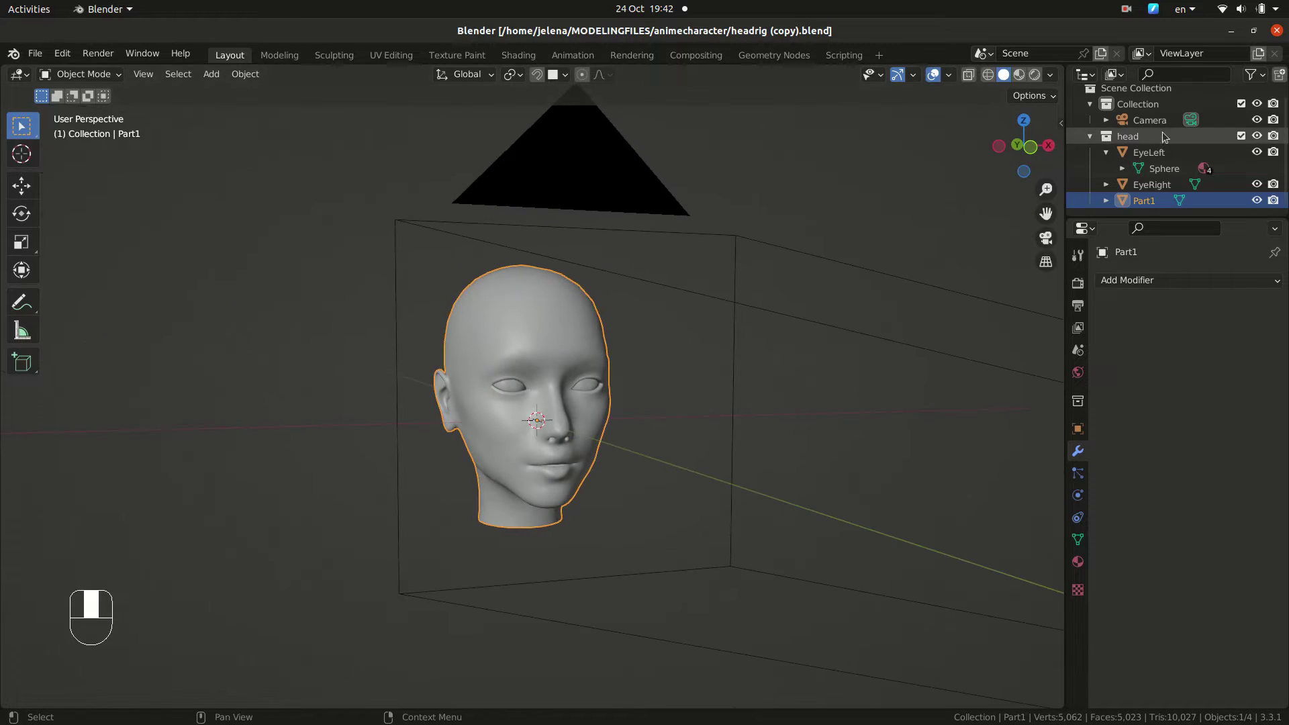
left_click(1262, 125)
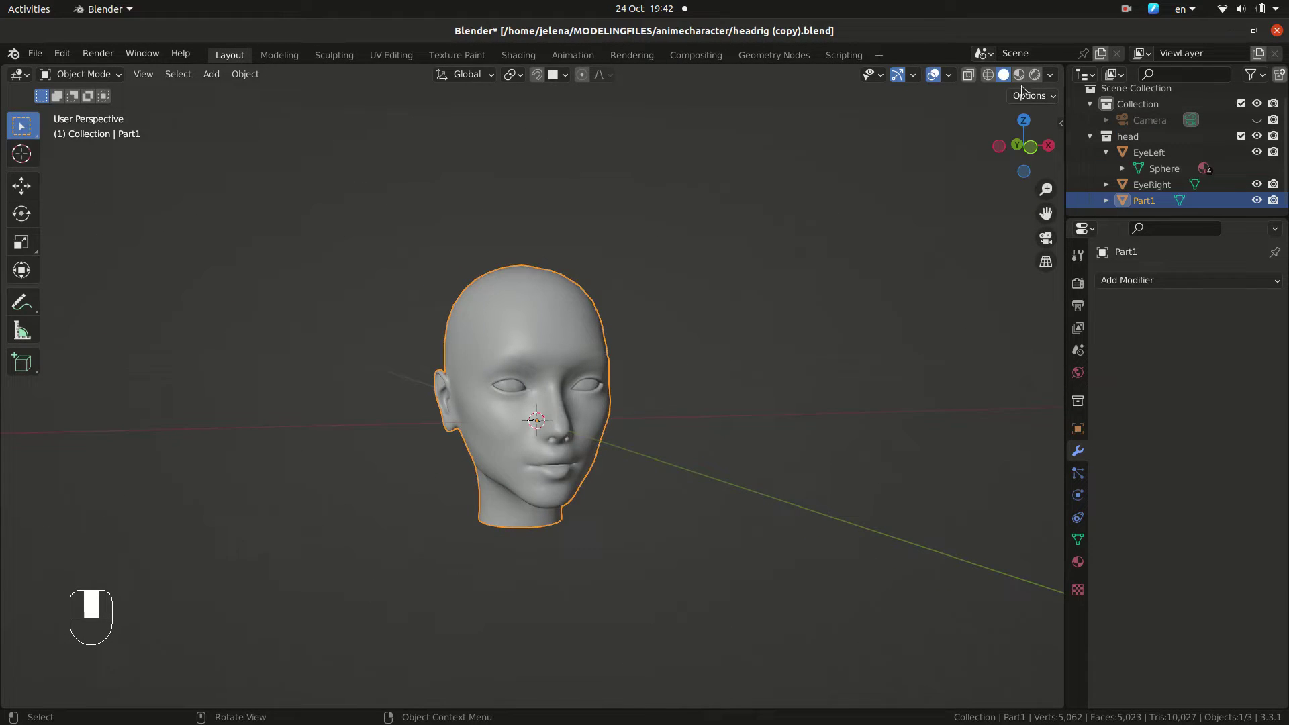
left_click_drag(994, 78, 898, 164)
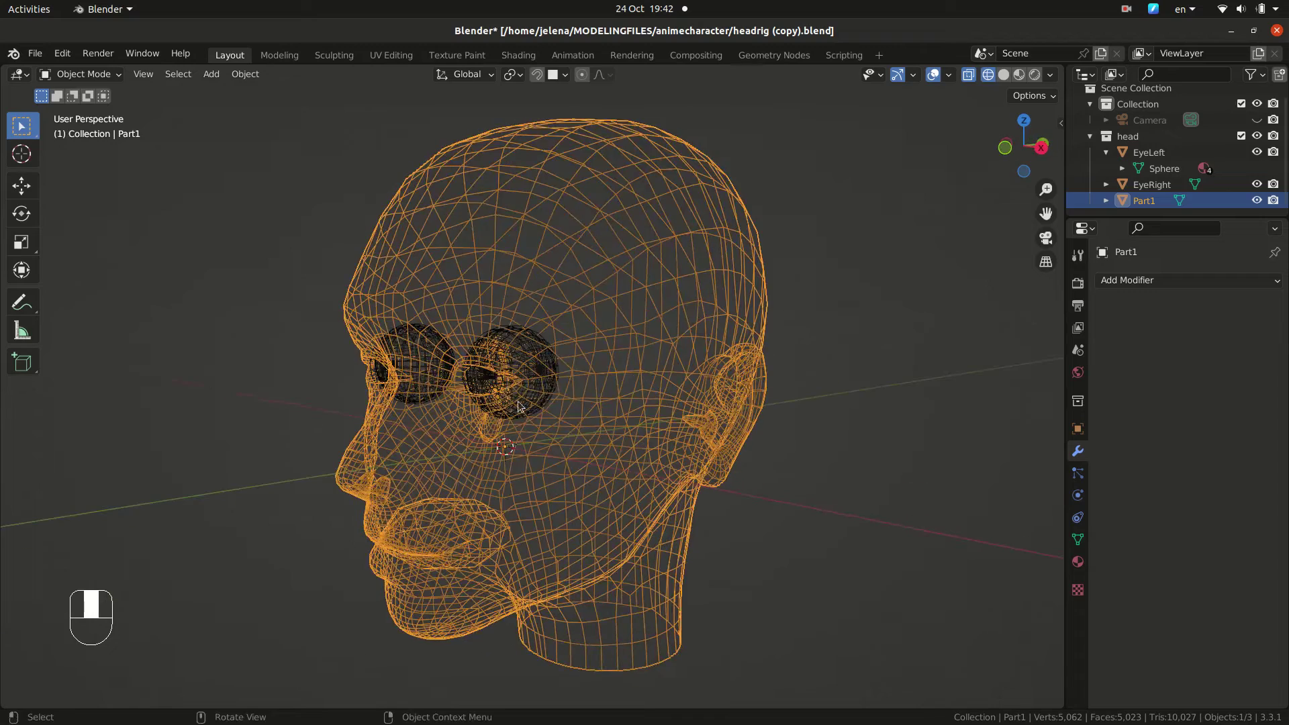
left_click(529, 385)
left_click_drag(607, 371, 1012, 77)
left_click(1012, 77)
left_click_drag(987, 105, 993, 464)
Step: Render a test image of the head from the front view, then return to the scene
key("KP_1")
key("F12")
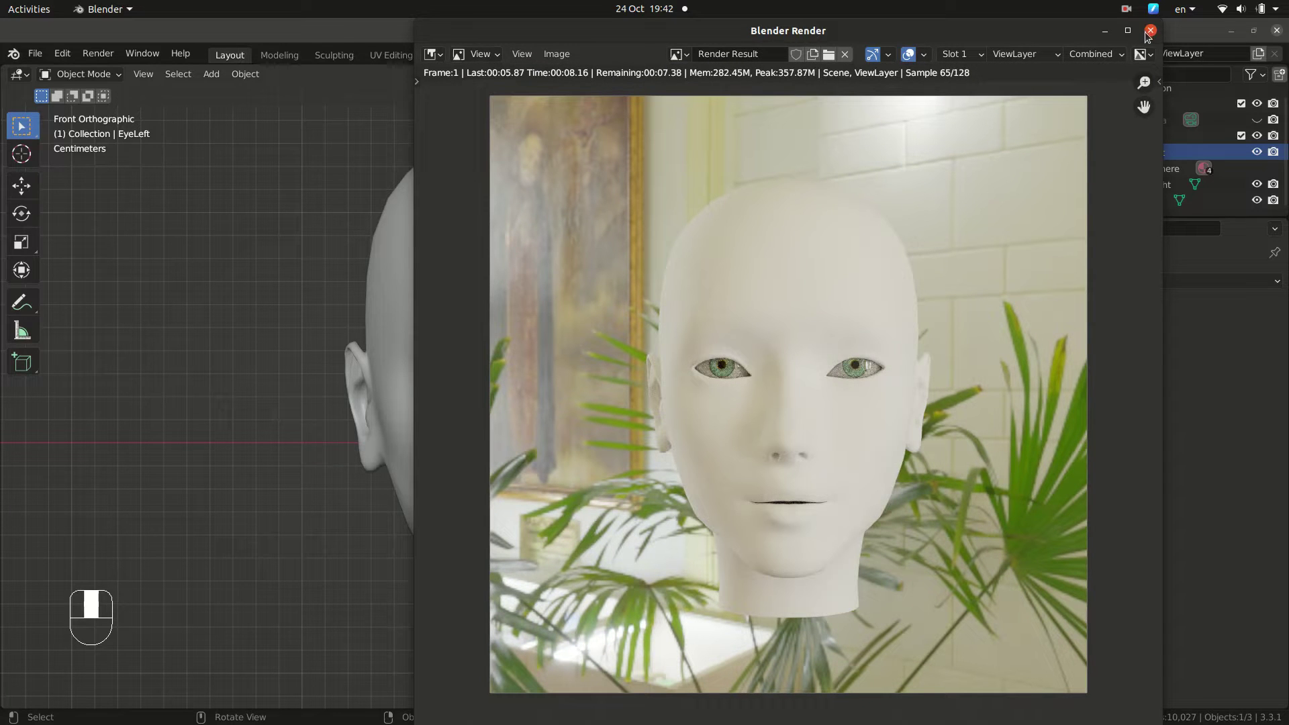
left_click_drag(1158, 32, 507, 424)
key("KP_1")
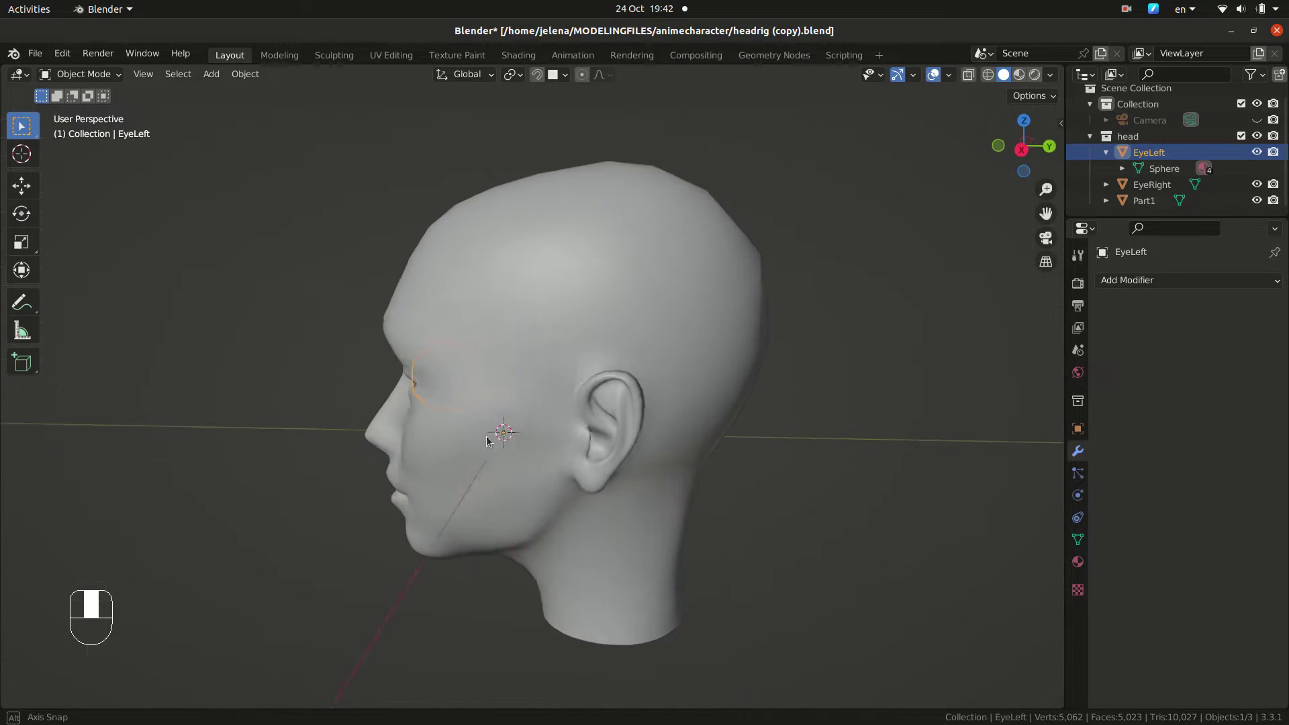
Step: View the head from the front and bring up the Add > Armature menu for the Human Meta-Rig
key("KP_1")
left_click_drag(689, 403, 64, 52)
left_click_drag(64, 52, 658, 433)
left_click_drag(658, 433, 685, 269)
key("shift+a")
key("g")
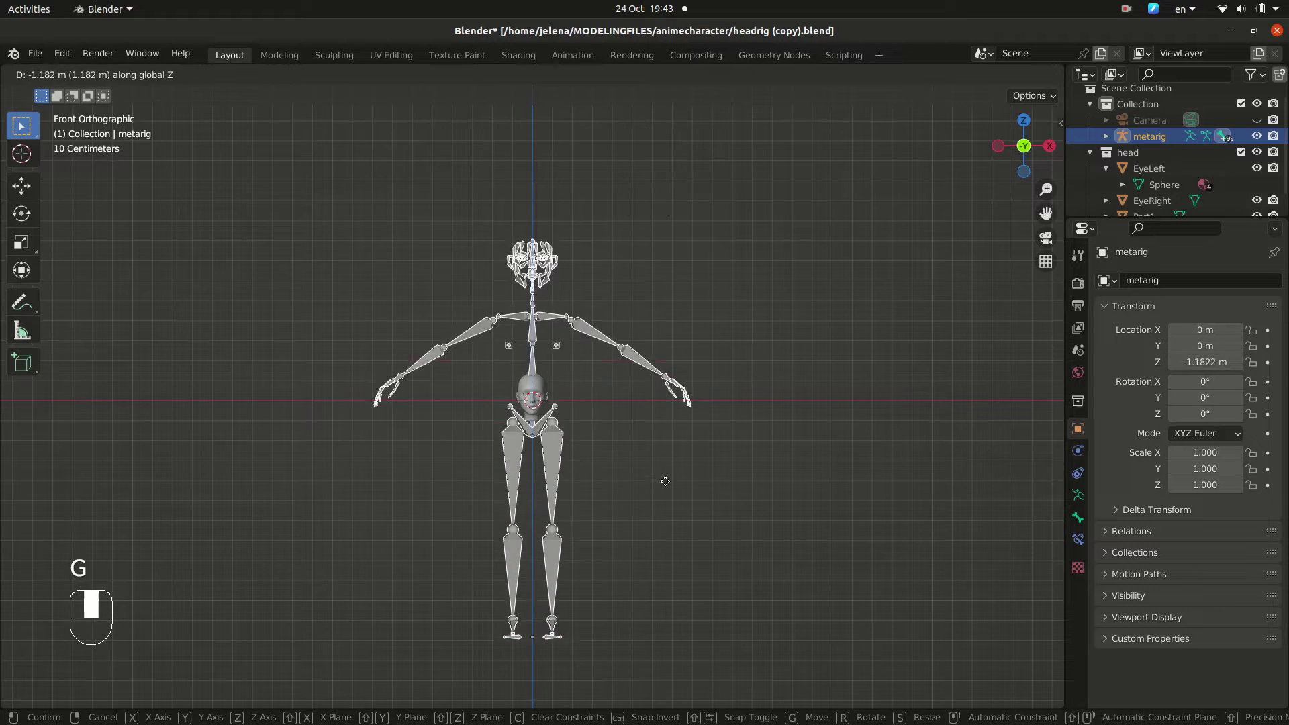
Step: Scale the meta-rig down and delete its body bones below the head in Edit Mode
key("s")
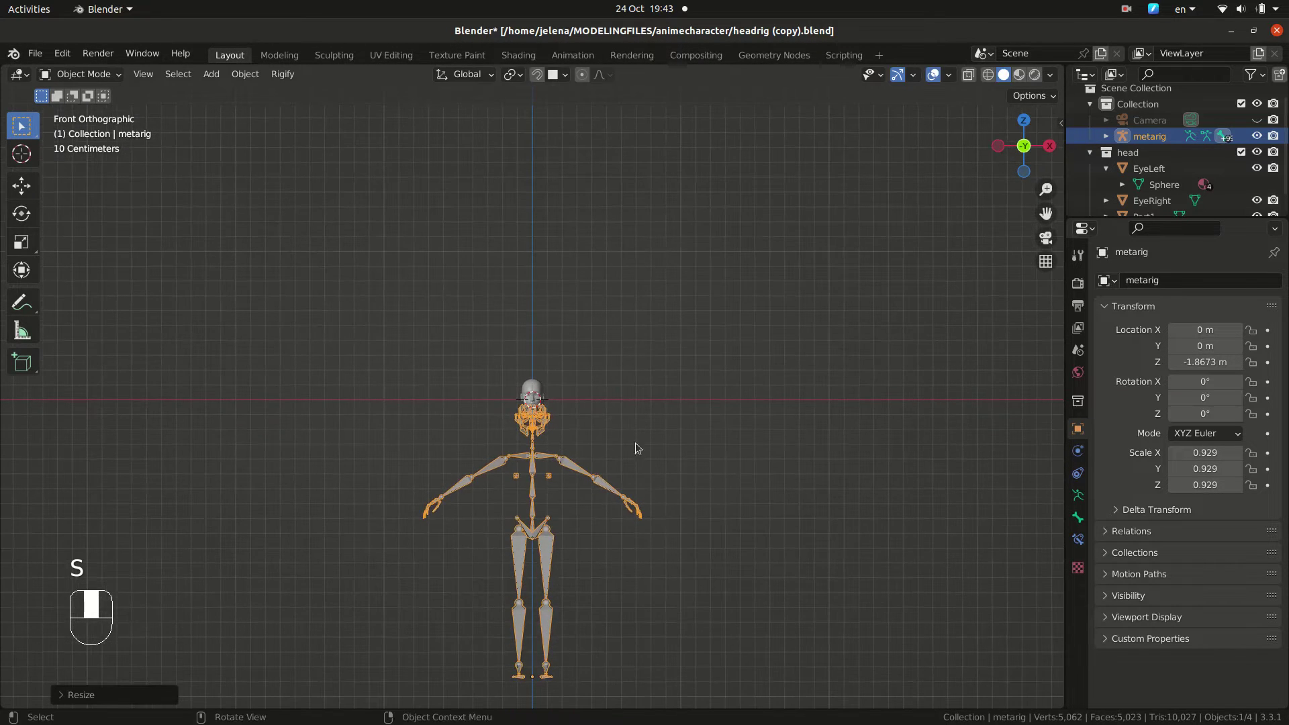
key("Tab")
left_click_drag(683, 422, 752, 655)
left_click_drag(753, 655, 579, 374)
key("x")
key("x")
Step: Select all remaining face bones and move and scale them over the head
key("Tab")
key("Tab")
key("a")
key("g")
left_click_drag(579, 374, 736, 509)
key("s")
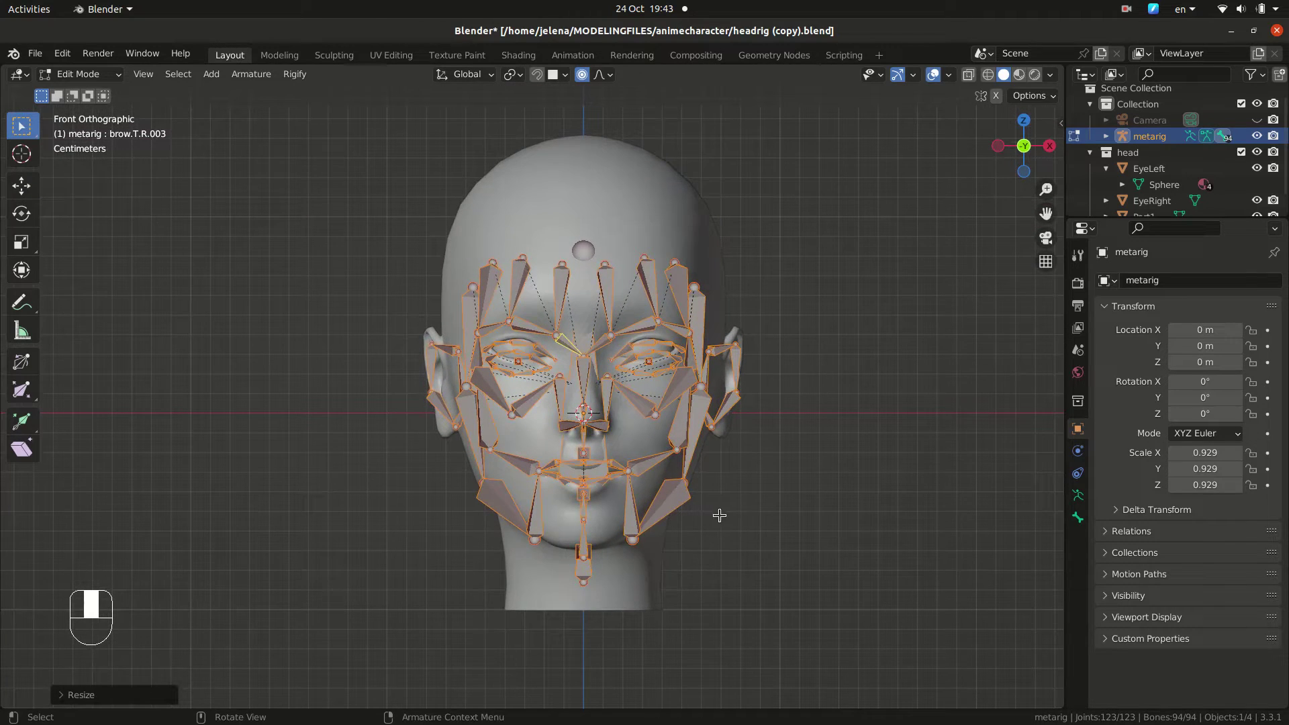
Step: Lower the face bones from the front so they line up with the eyes
key("s")
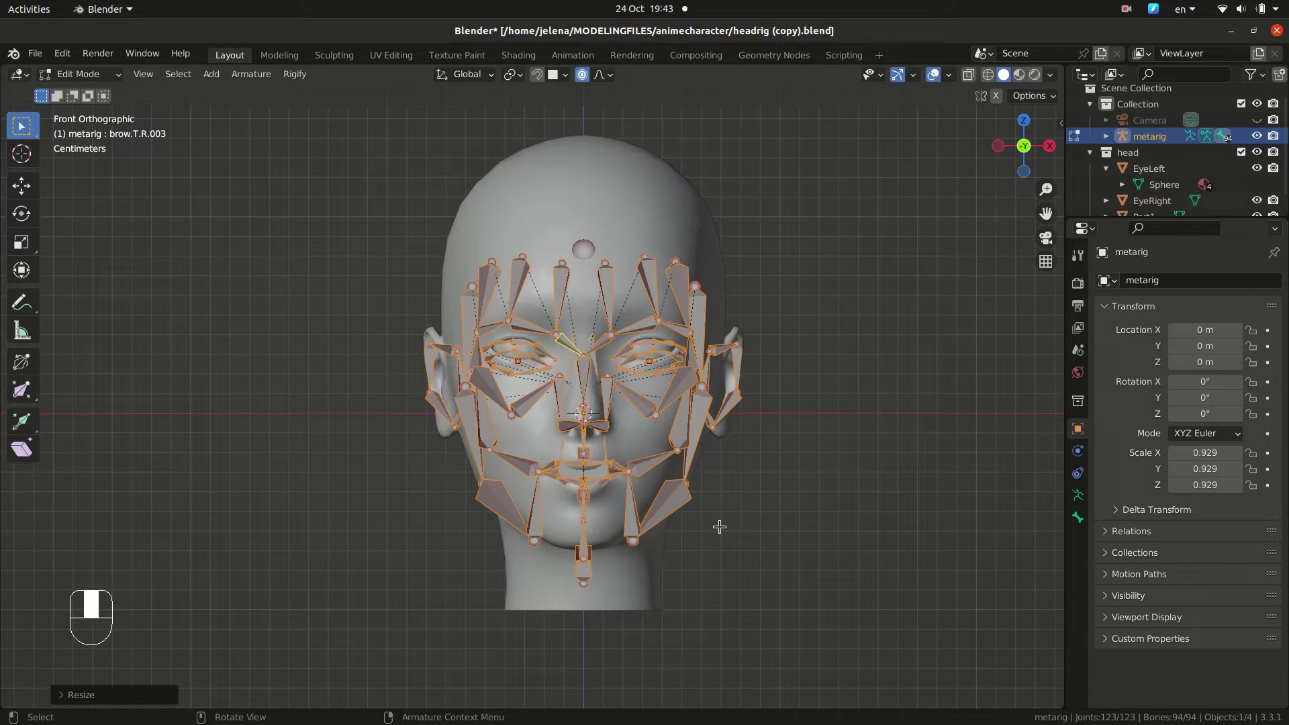
key("g")
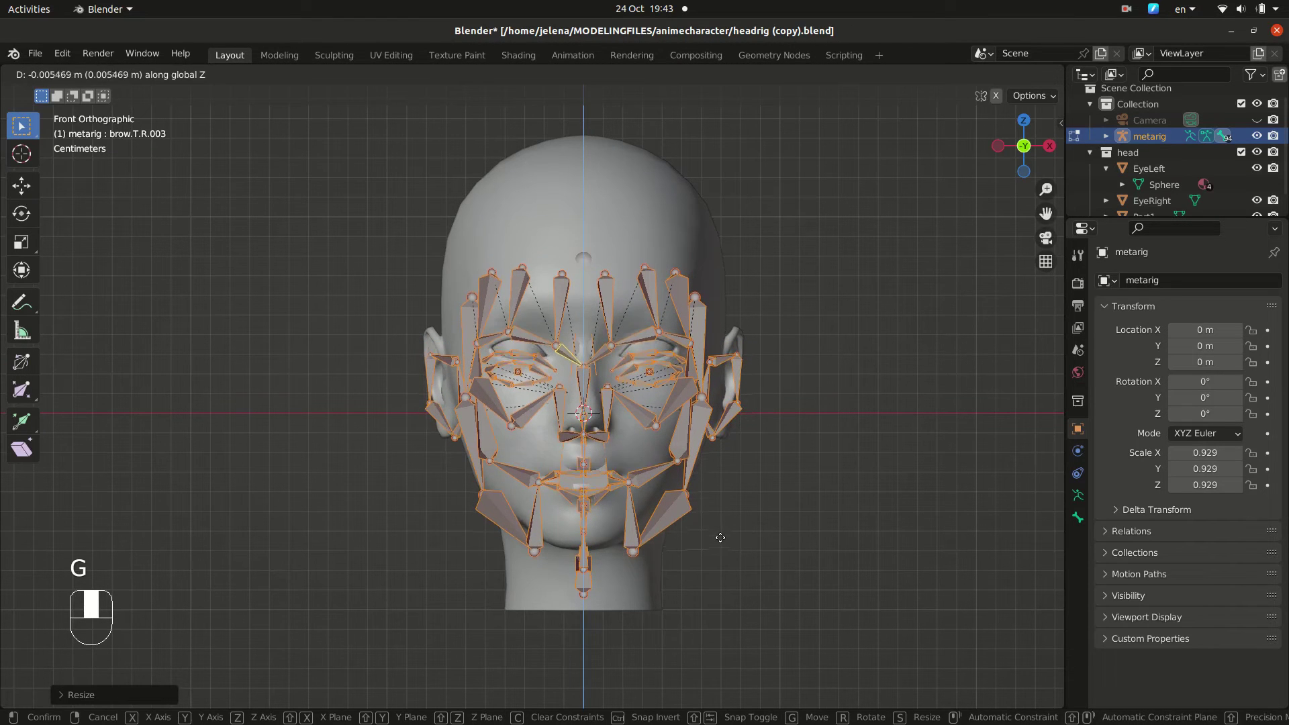
left_click_drag(719, 529, 768, 497)
left_click_drag(758, 519, 704, 519)
left_click_drag(687, 520, 643, 518)
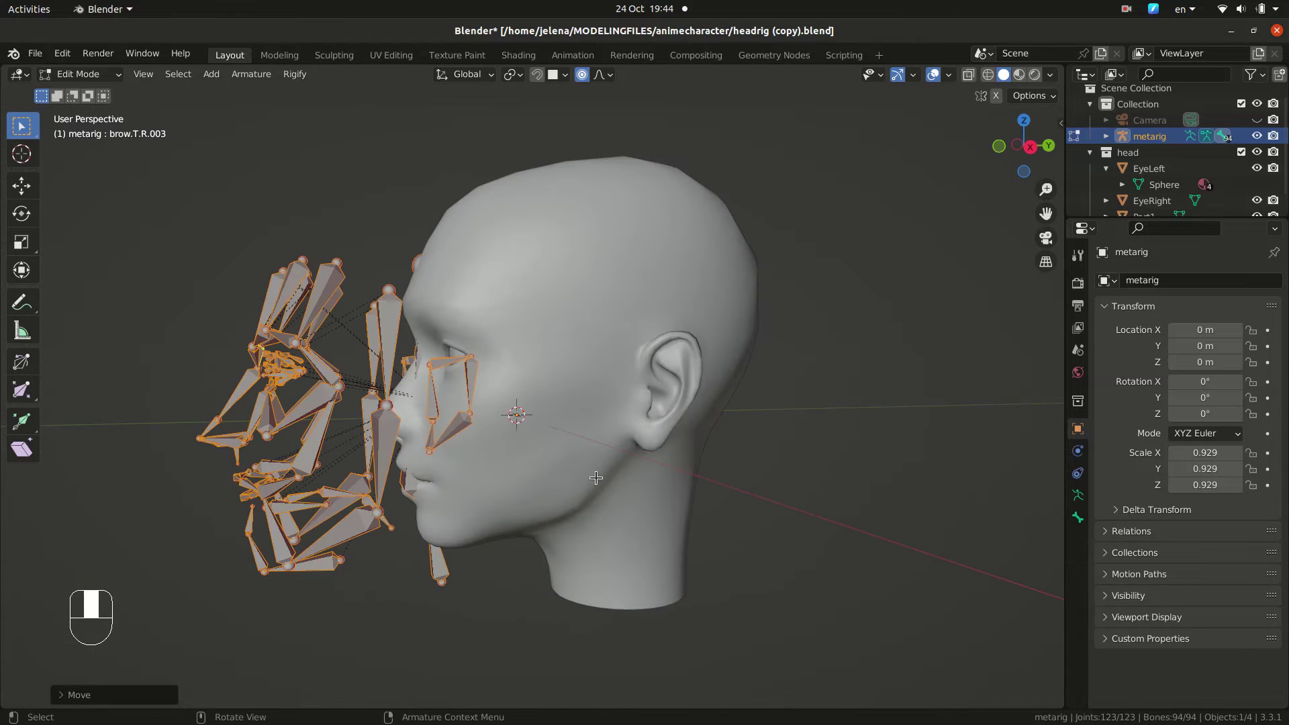
Step: From the side view, push the face bones back into the head and reach the armature settings
left_click_drag(605, 486, 602, 462)
key("KP_3")
key("g")
left_click_drag(689, 455, 1080, 500)
left_click(1081, 500)
left_click_drag(1091, 502, 1172, 515)
Step: Enable In Front display so the bones show through the head mesh, viewed from the side
left_click_drag(1172, 514, 1180, 606)
left_click_drag(1179, 606, 594, 445)
key("KP_3")
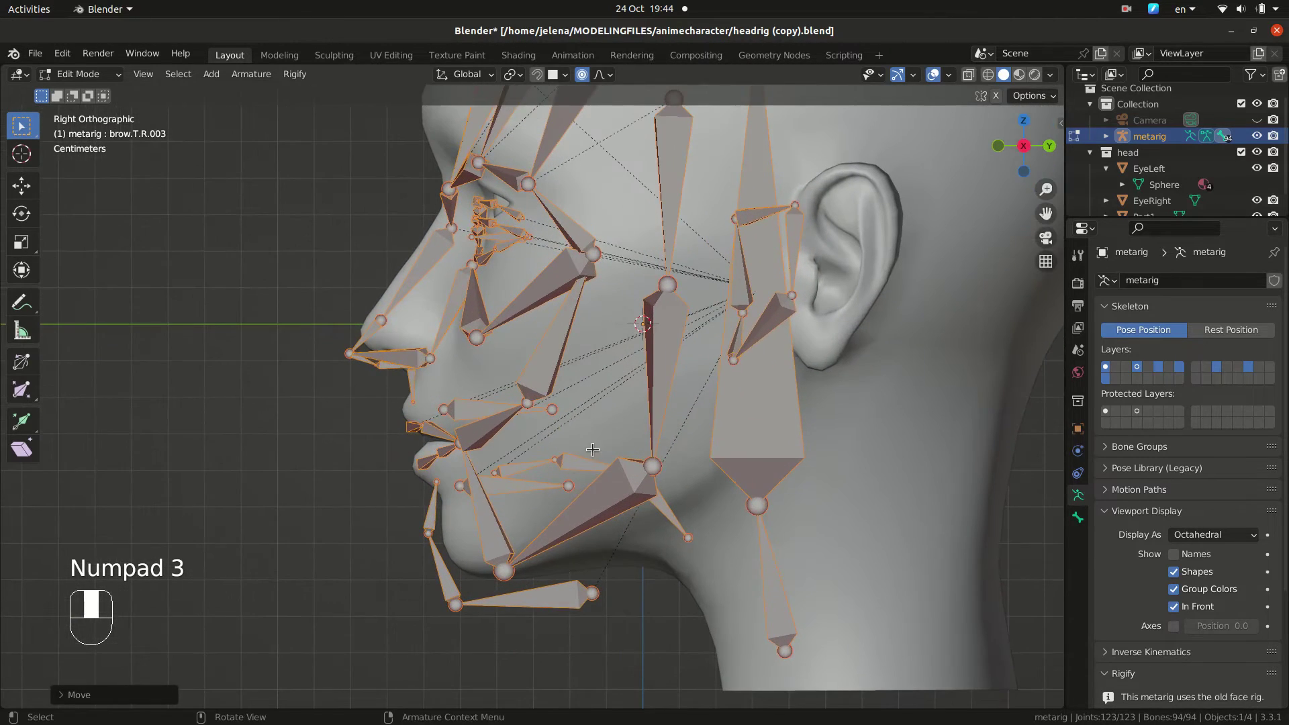
left_click(574, 461)
key("l")
Step: Move the tongue, lower teeth and mouth bones inside the mouth, then return to front view
key("g")
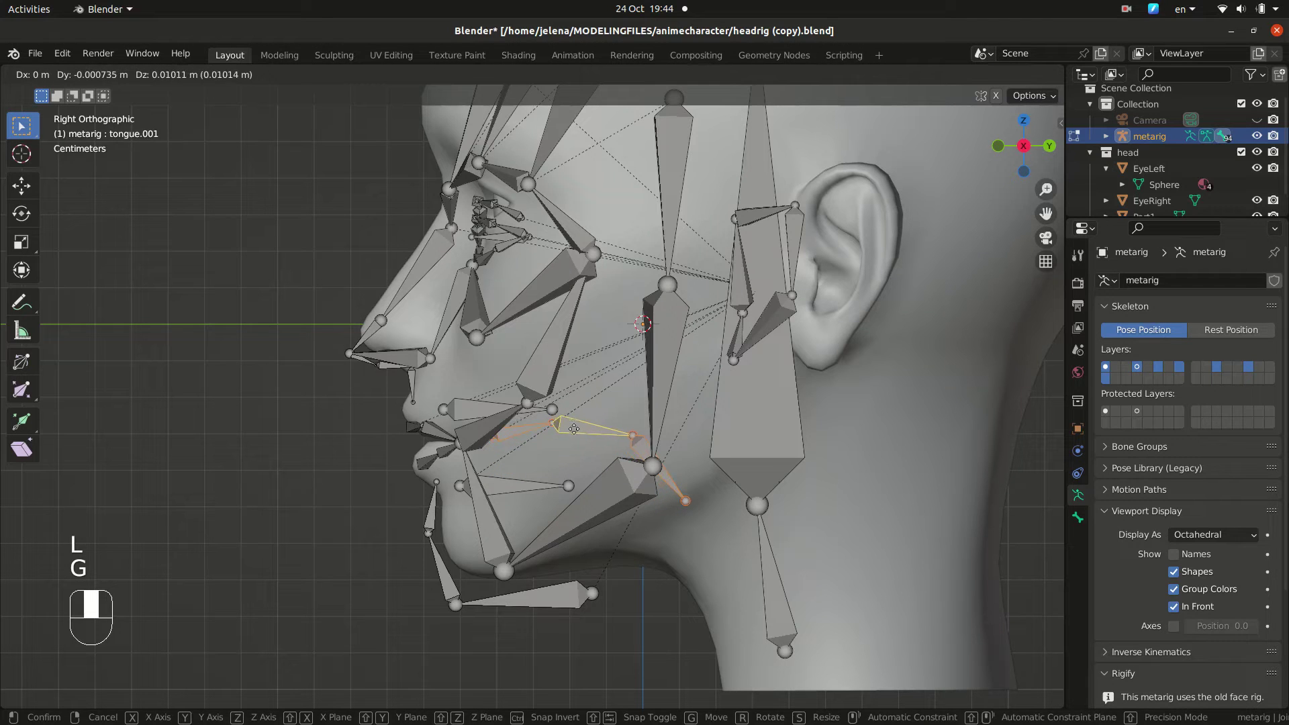
left_click(513, 480)
left_click(469, 412)
left_click(513, 484)
key("g")
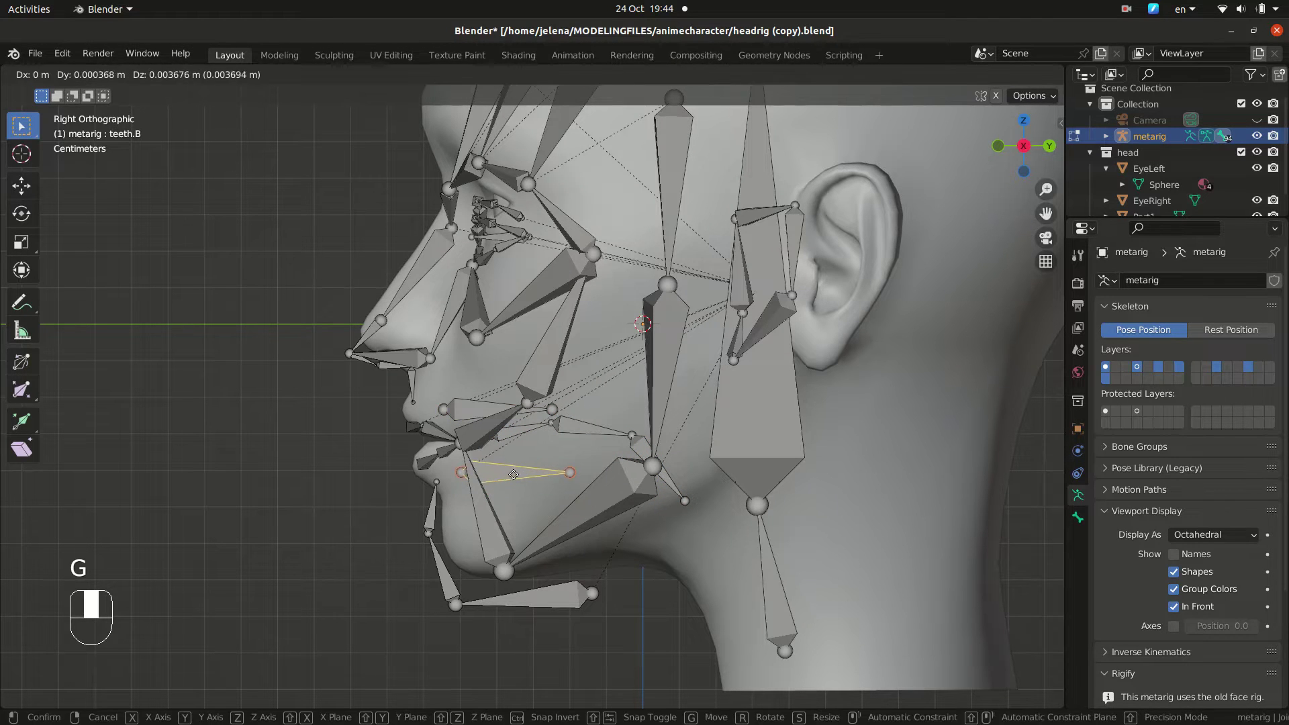
left_click(470, 408)
left_click(581, 426)
left_click_drag(678, 459, 638, 478)
key("l")
key("KP_1")
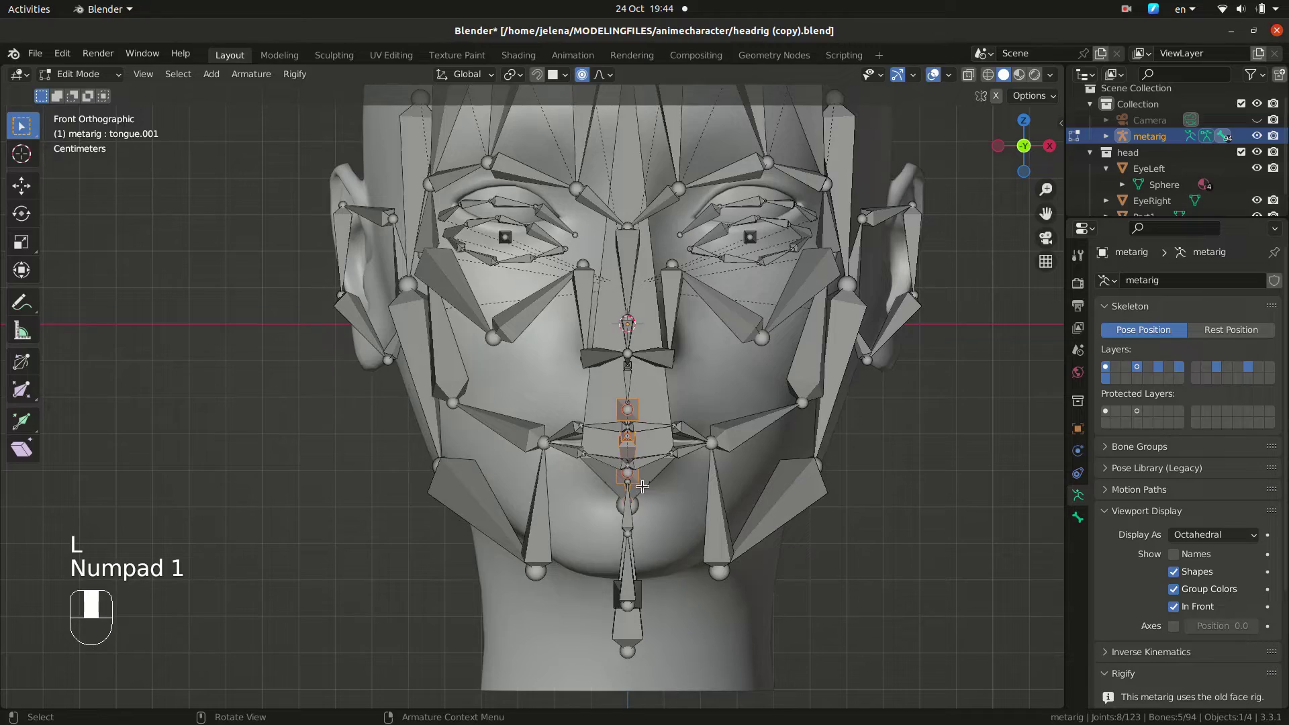
Step: Hide the finished mouth bones and zoom in on the jaw from the side view
key("h")
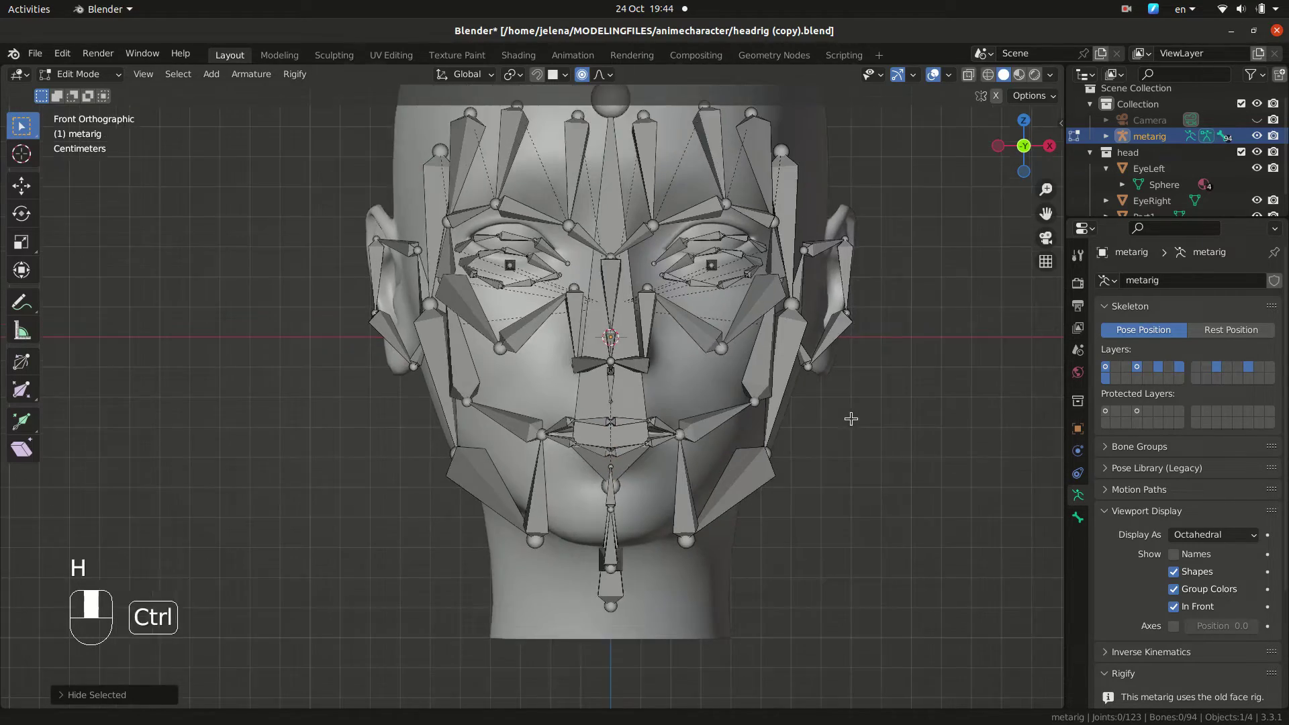
left_click_drag(693, 439, 799, 428)
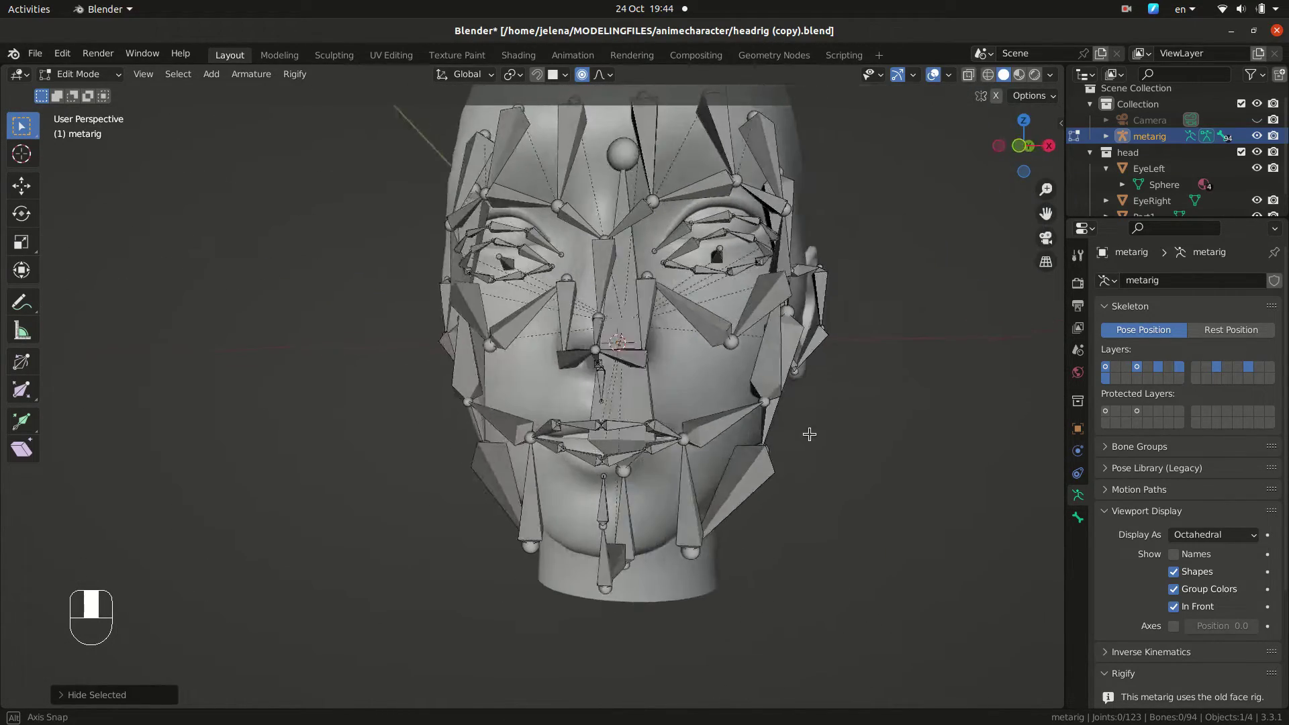
key("KP_6")
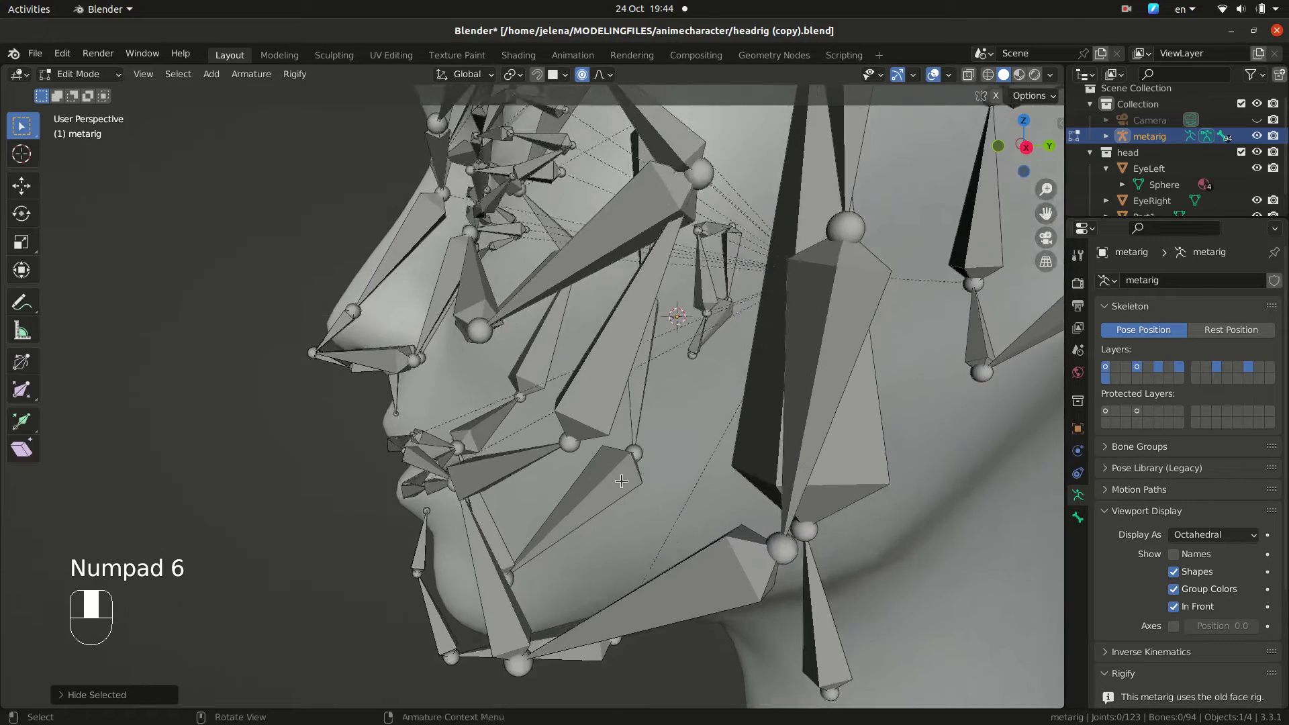
left_click_drag(572, 78, 567, 81)
left_click_drag(567, 80, 479, 503)
key("KP_3")
Step: Move the jaw bone joints onto the chin and jawline of the head mesh
left_click(446, 475)
key("g")
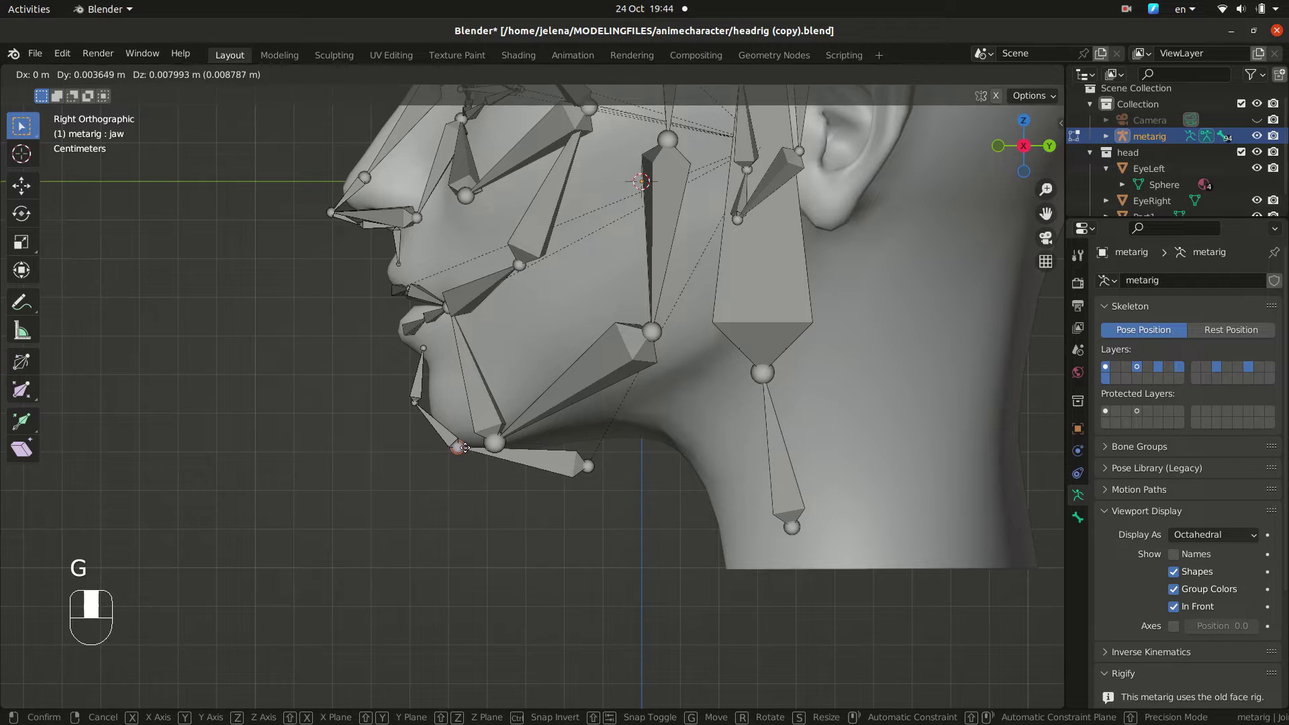
left_click(585, 462)
key("g")
left_click_drag(650, 434, 417, 398)
key("KP_1")
key("KP_3")
left_click(418, 397)
left_click_drag(423, 396, 425, 345)
Step: Fit the ear bone joints around the head's left ear
key("g")
left_click(425, 345)
left_click_drag(428, 343, 618, 543)
key("g")
left_click(618, 543)
left_click_drag(632, 547, 614, 292)
left_click(614, 292)
left_click_drag(614, 291, 1004, 96)
Step: Select the linked ear bones and move and resize them onto the ear from the side
key("l")
left_click_drag(1005, 97, 711, 300)
key("KP_1")
key("KP_3")
key("g")
key("s")
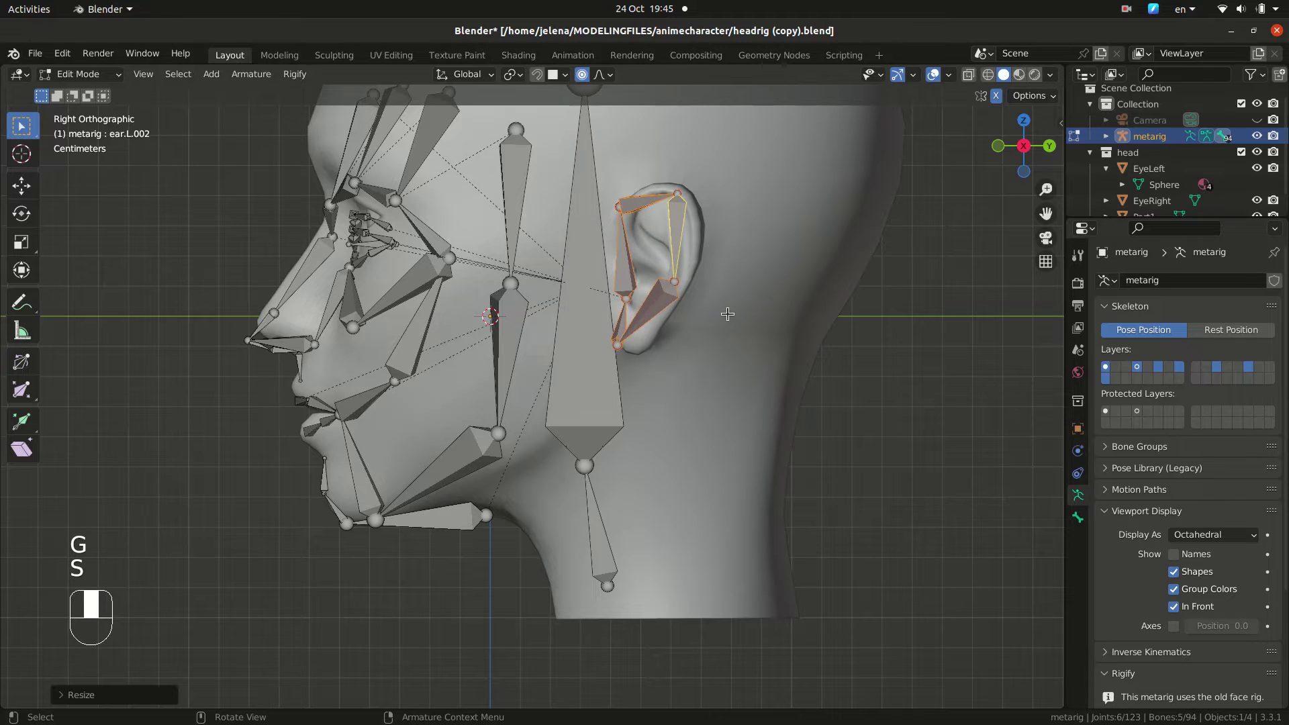
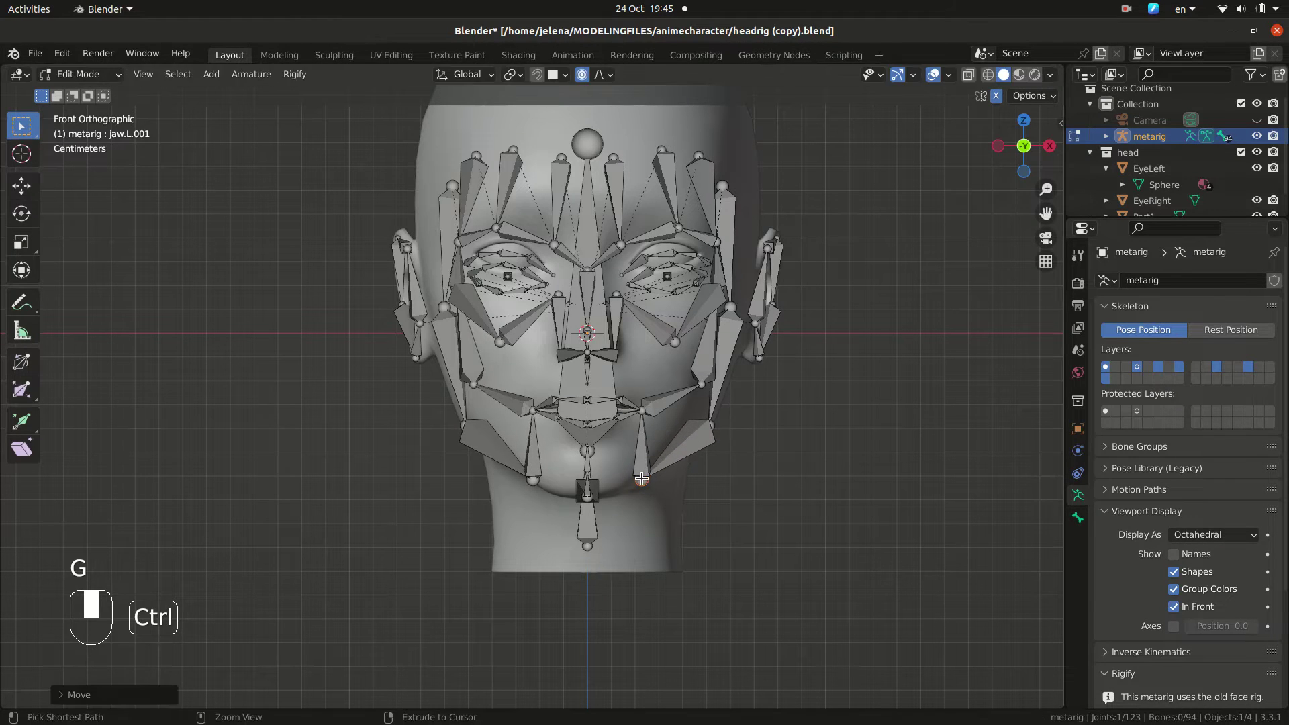
Step: Move the jaw and temple bone joints against the head surface from the side view
left_click(633, 418)
key("KP_3")
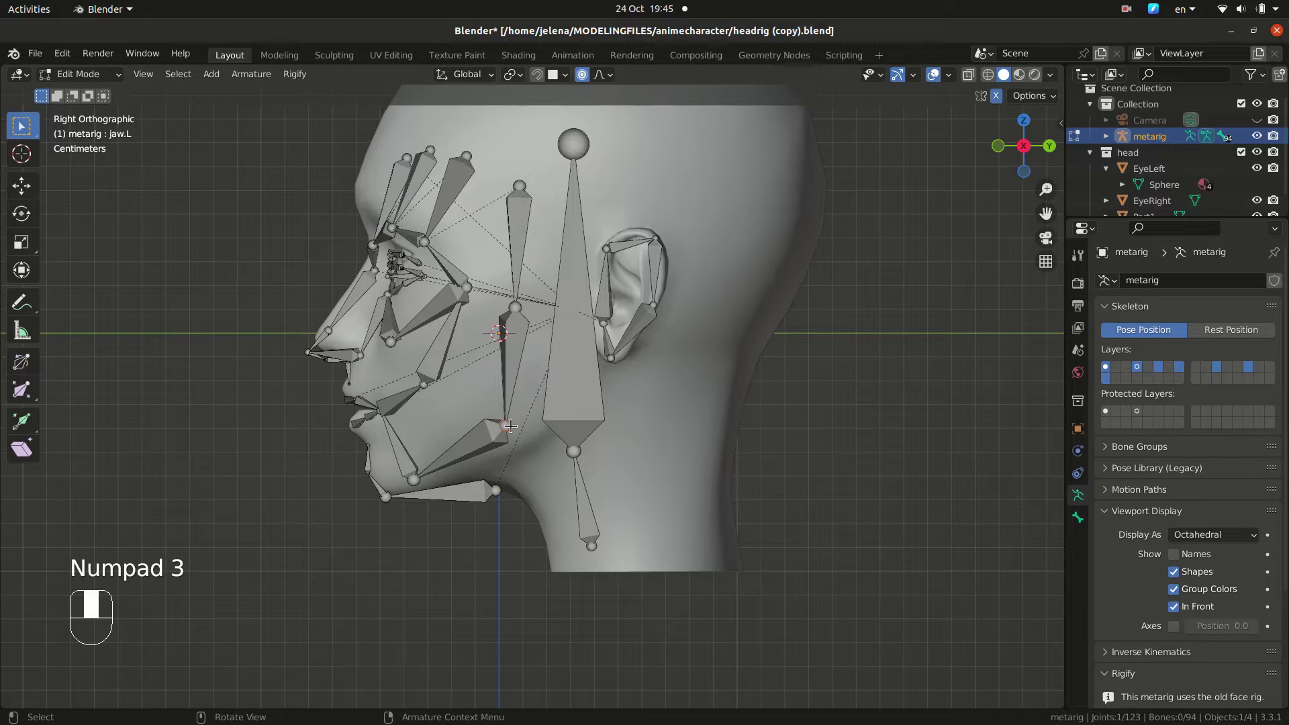
key("g")
left_click_drag(512, 423, 514, 303)
left_click(514, 303)
key("g")
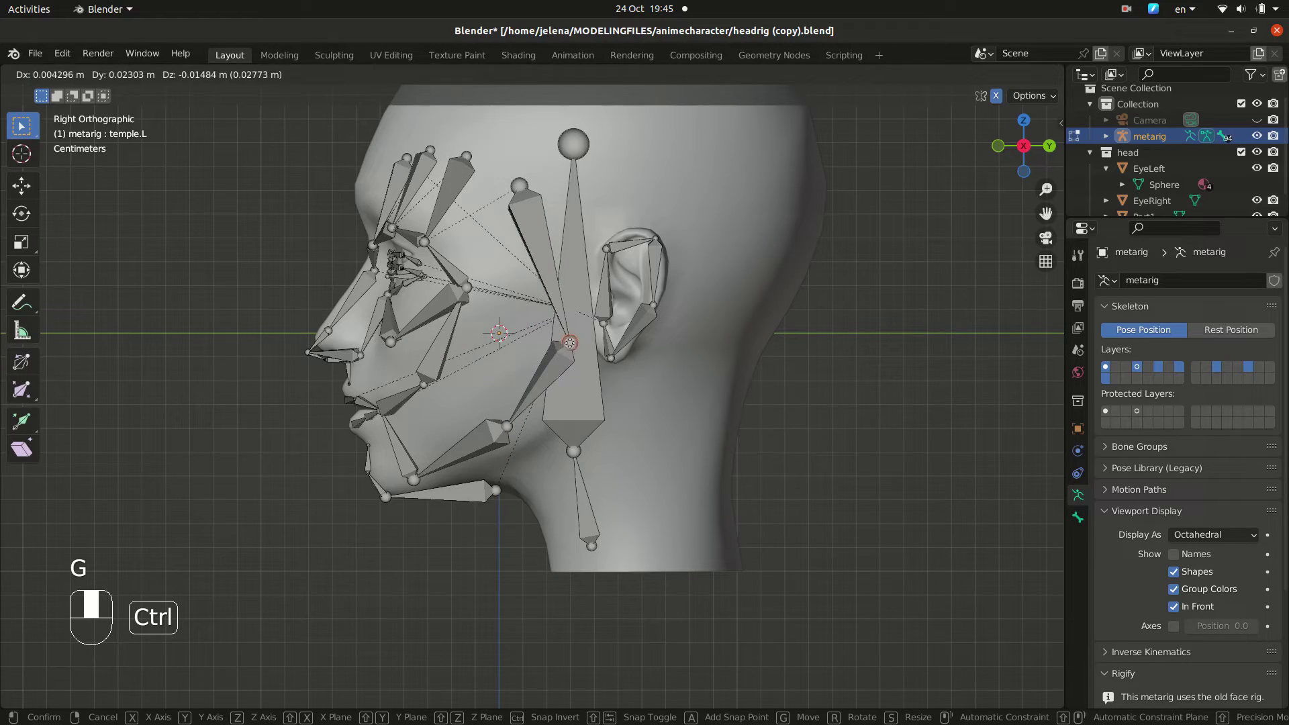
left_click(516, 181)
key("f")
key("g")
key("ctrl+z")
key("ctrl+z")
key("g")
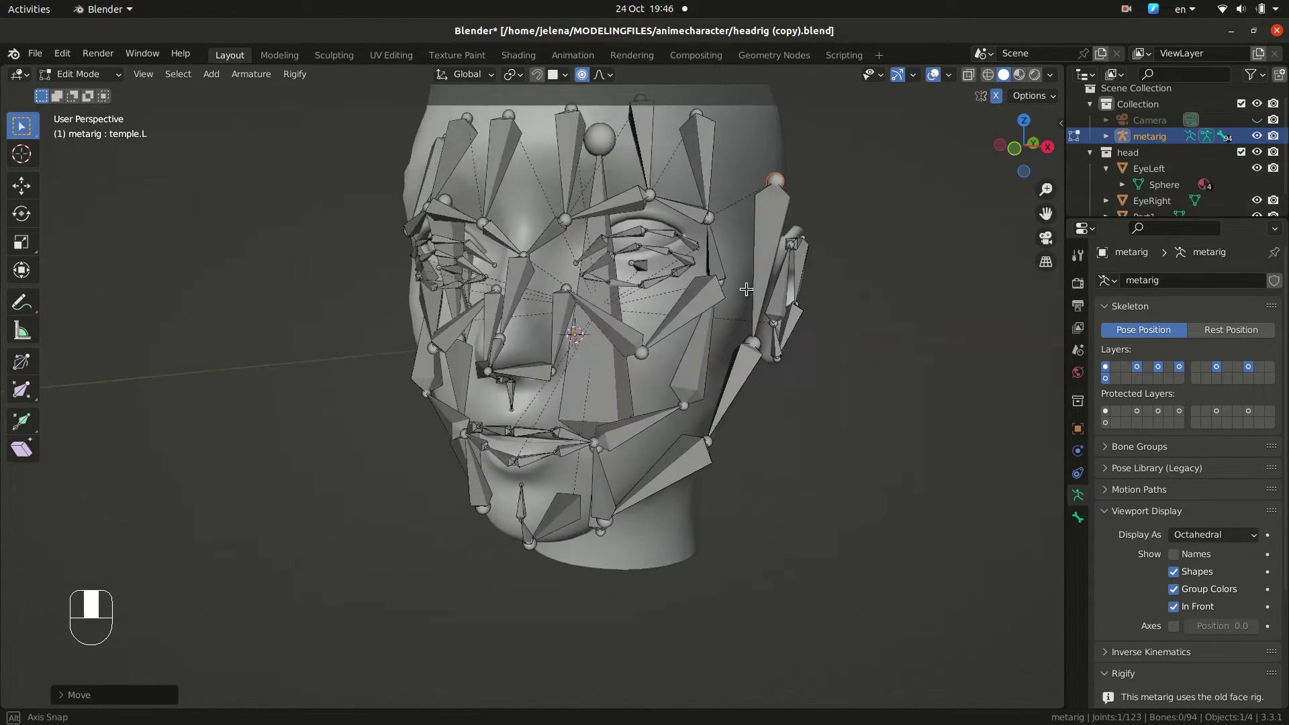
left_click_drag(730, 317, 688, 269)
Step: Reposition the left cheek joint onto the cheekbone, checking from side and front views
left_click(688, 269)
left_click_drag(705, 270, 714, 245)
left_click_drag(715, 245, 489, 266)
key("KP_1")
key("KP_3")
key("g")
left_click_drag(489, 266, 531, 380)
left_click_drag(533, 378, 551, 386)
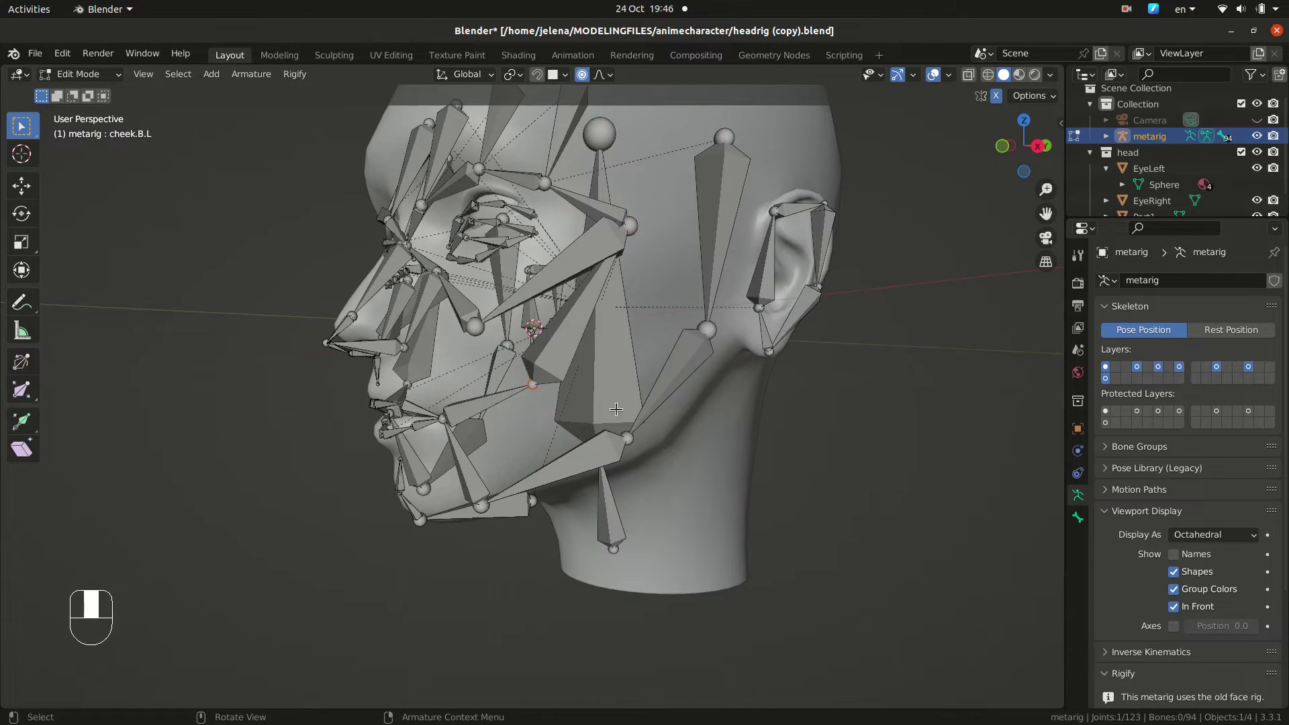
key("KP_1")
key("g")
left_click_drag(705, 392, 685, 354)
Step: Move the upper left cheek joint into place and inspect the jaw fit
left_click(678, 334)
key("g")
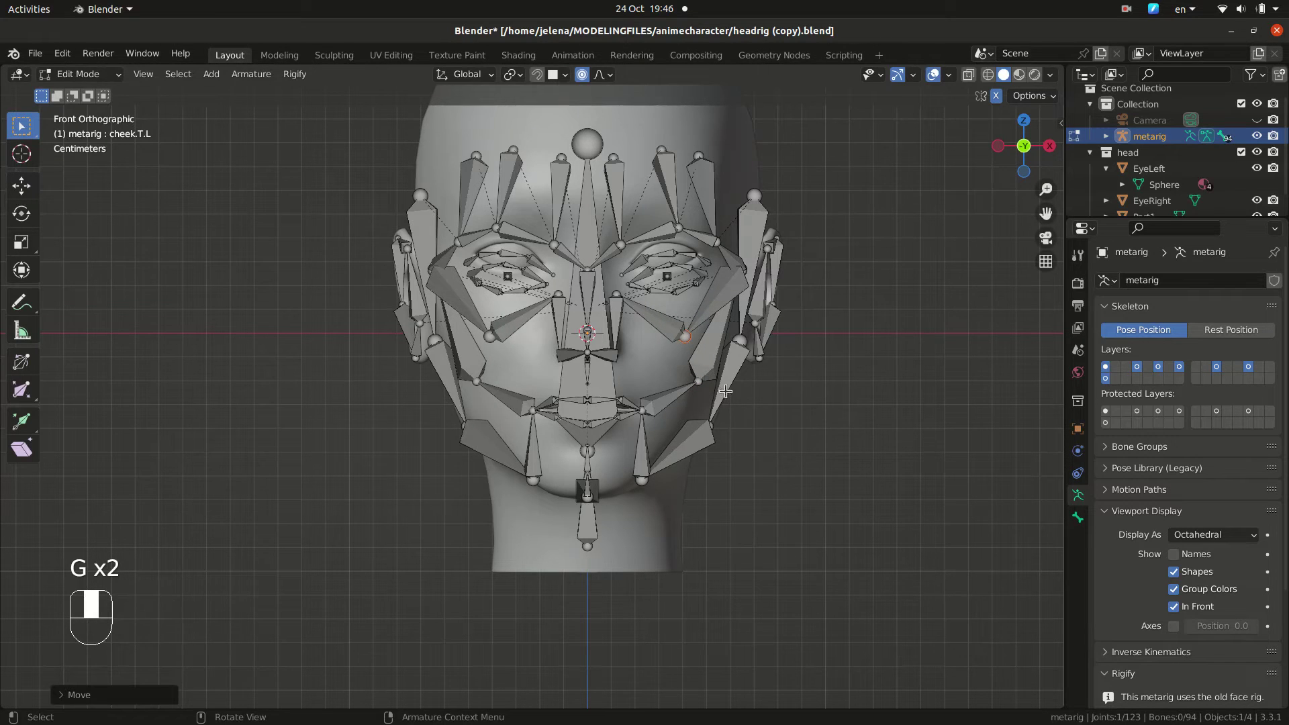
left_click(629, 411)
key("KP_3")
left_click_drag(673, 424, 488, 423)
key("g")
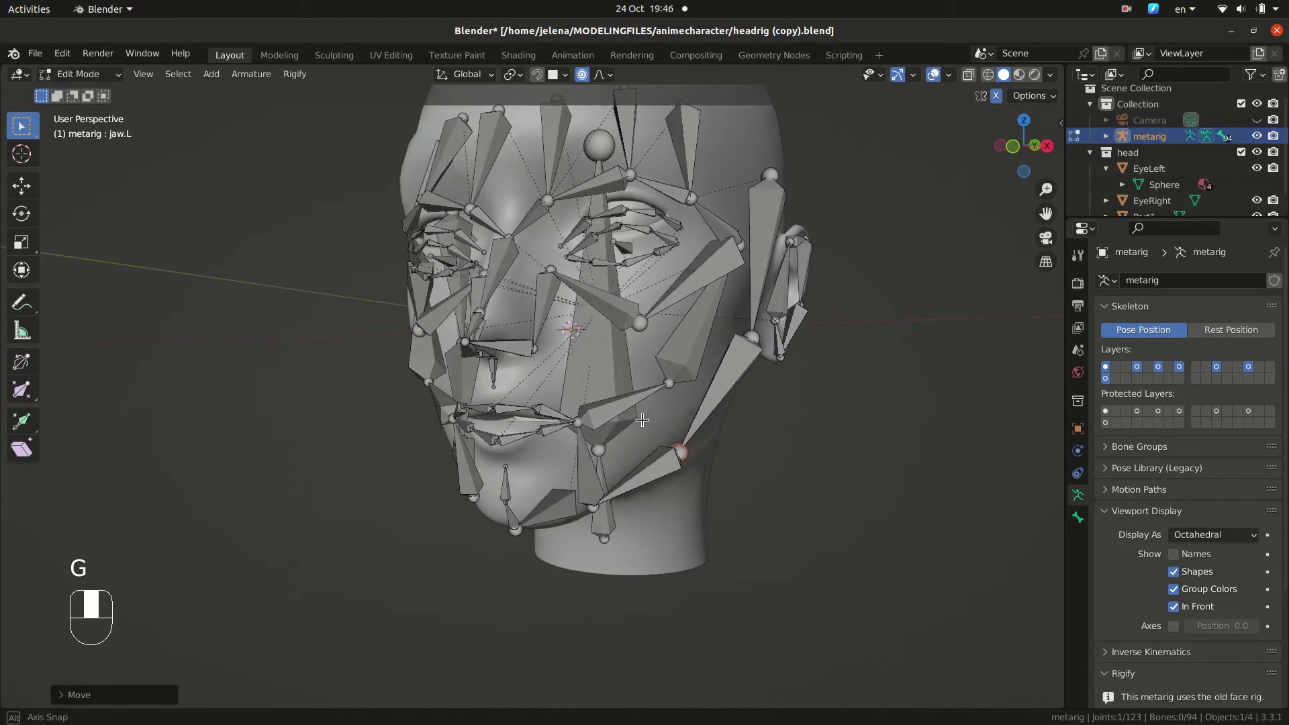
Step: Nudge the upper cheek and nose joints into place from the front view
left_click(651, 322)
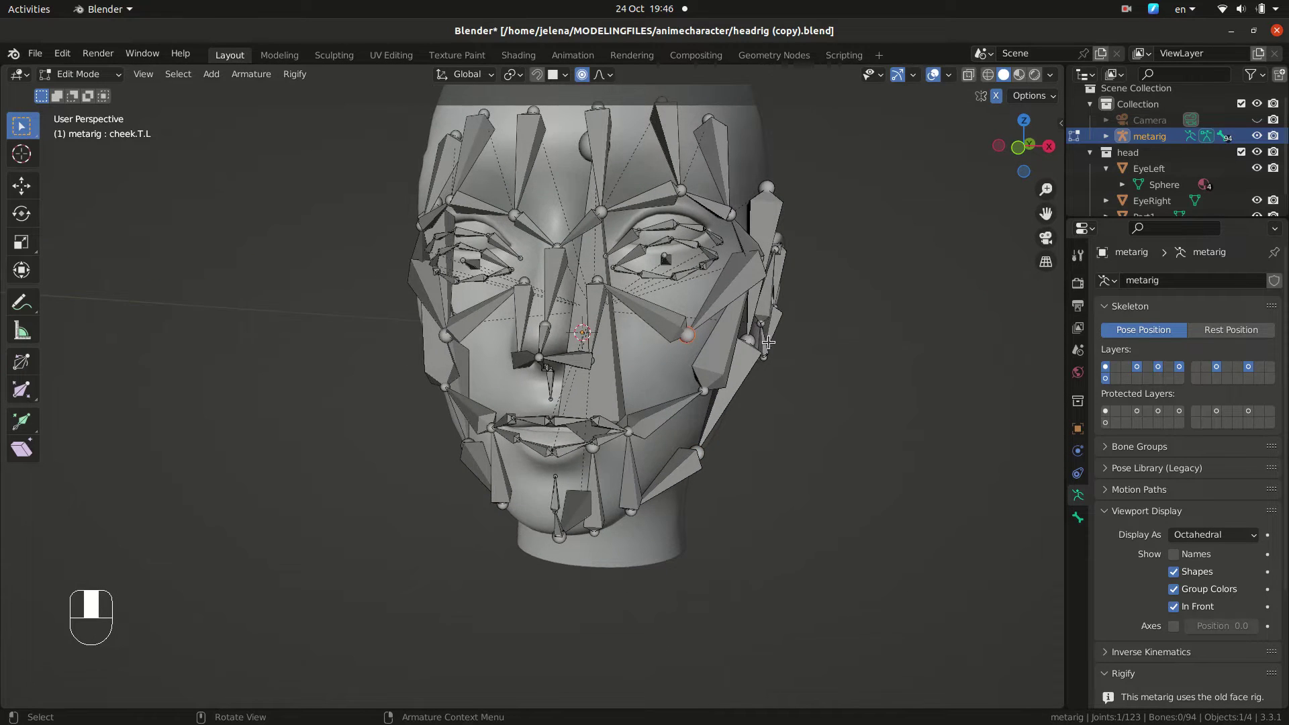
key("KP_1")
key("g")
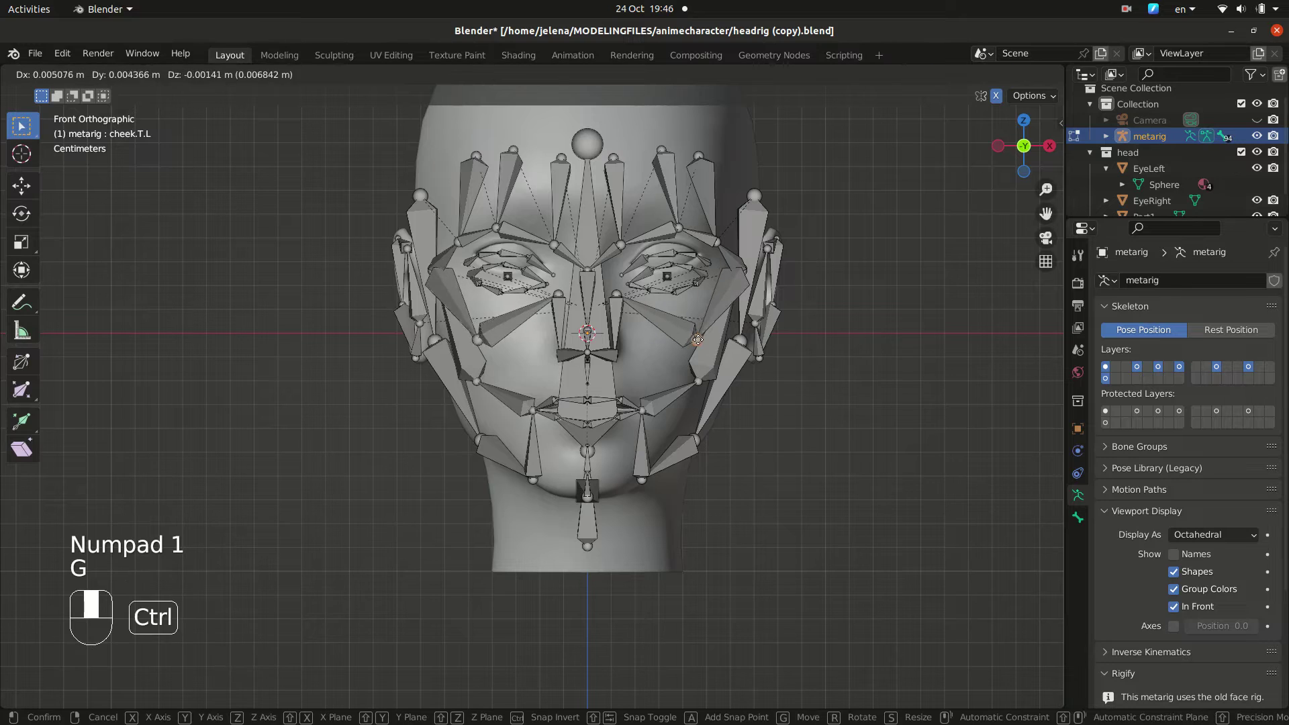
left_click(615, 288)
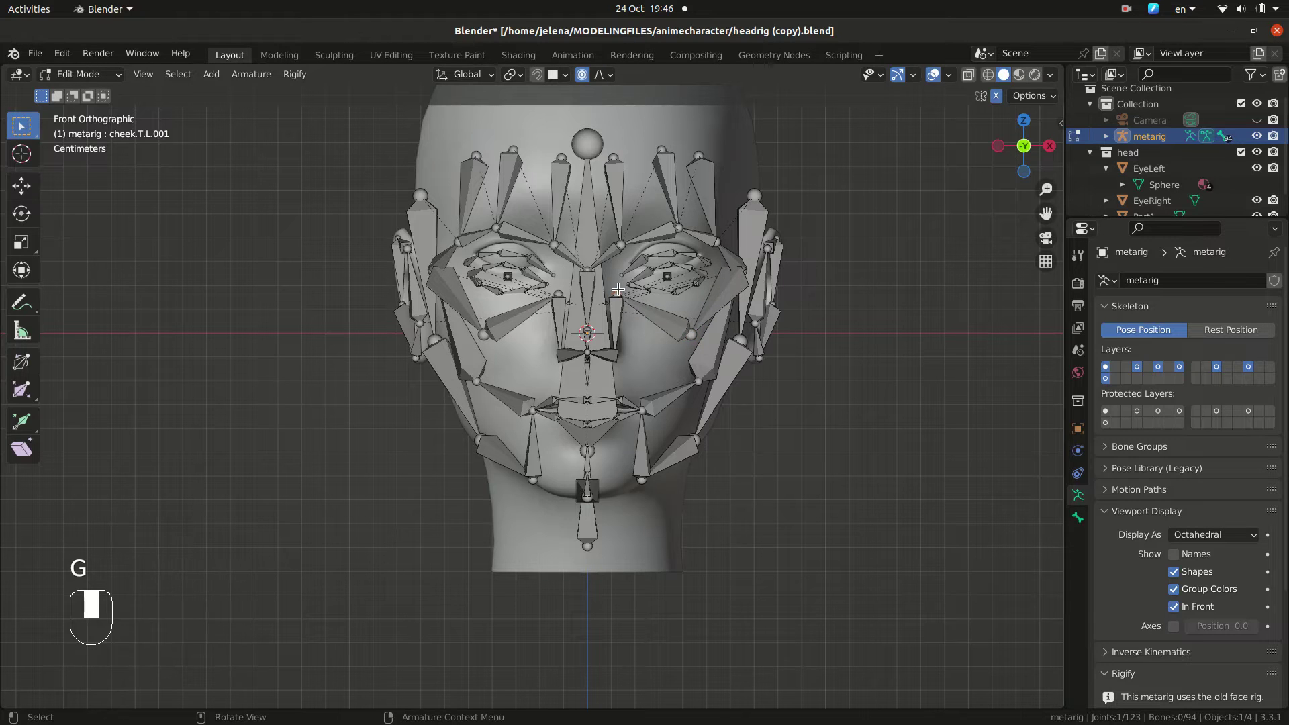
key("g")
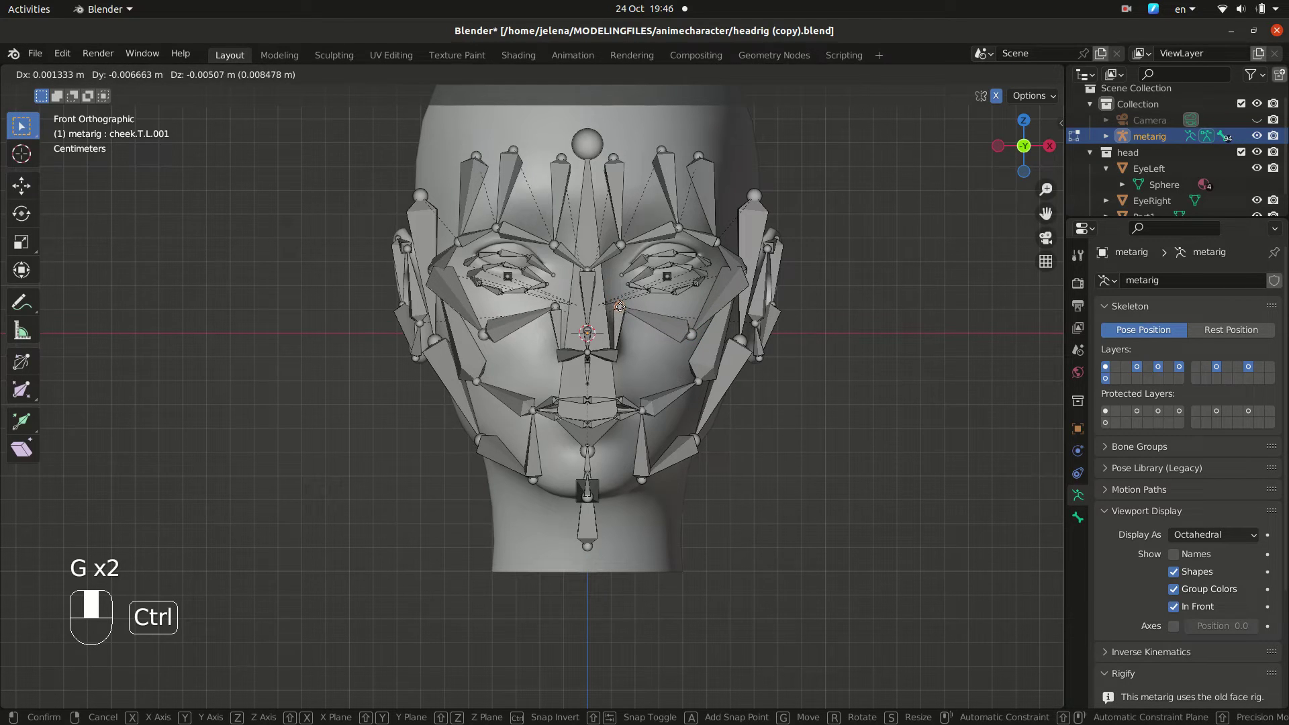
key("KP_1")
key("g")
middle_click(626, 346)
Step: Hide the tall spine bones over the head and switch to front orthographic view of the face
left_click_drag(624, 345, 674, 412)
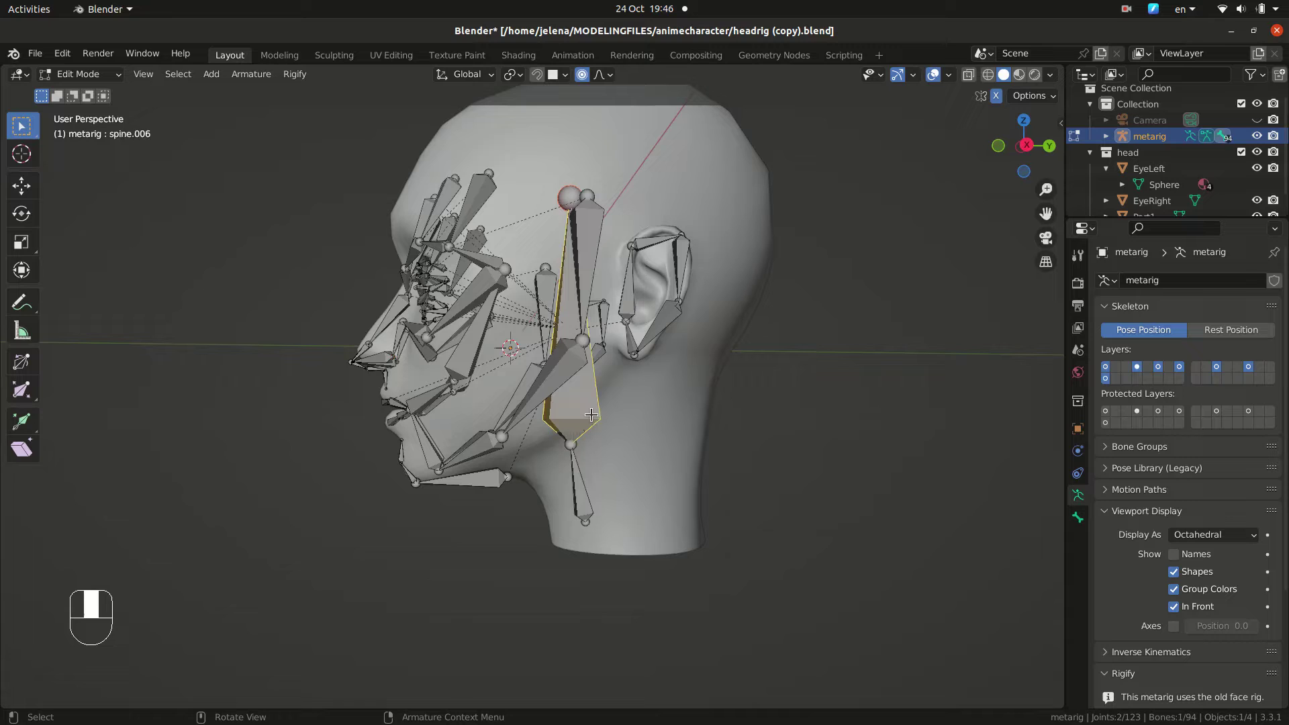
key("h")
left_click(575, 411)
key("h")
left_click(582, 484)
key("h")
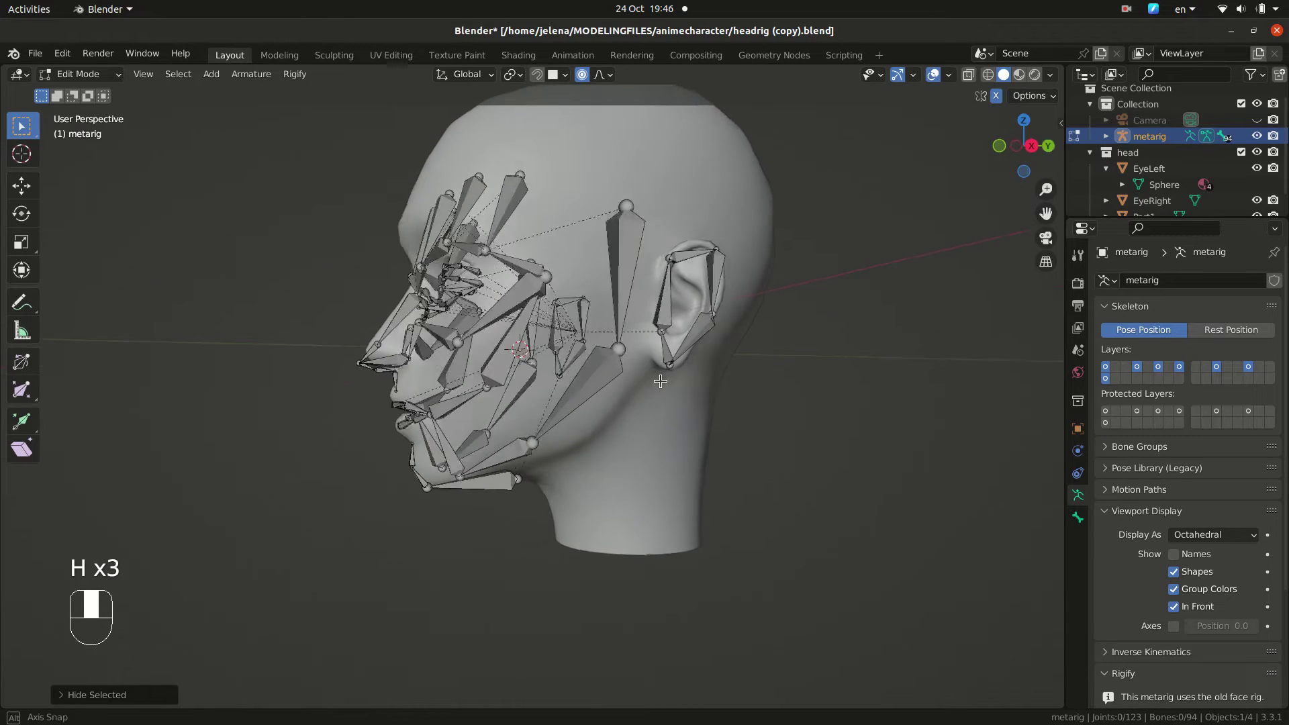
left_click_drag(665, 261, 589, 235)
key("h")
key("KP_1")
Step: Move the inner and outer forehead bone tips onto the forehead and brow line
left_click_drag(589, 235, 642, 223)
key("g")
left_click(642, 222)
middle_click(643, 223)
key("g")
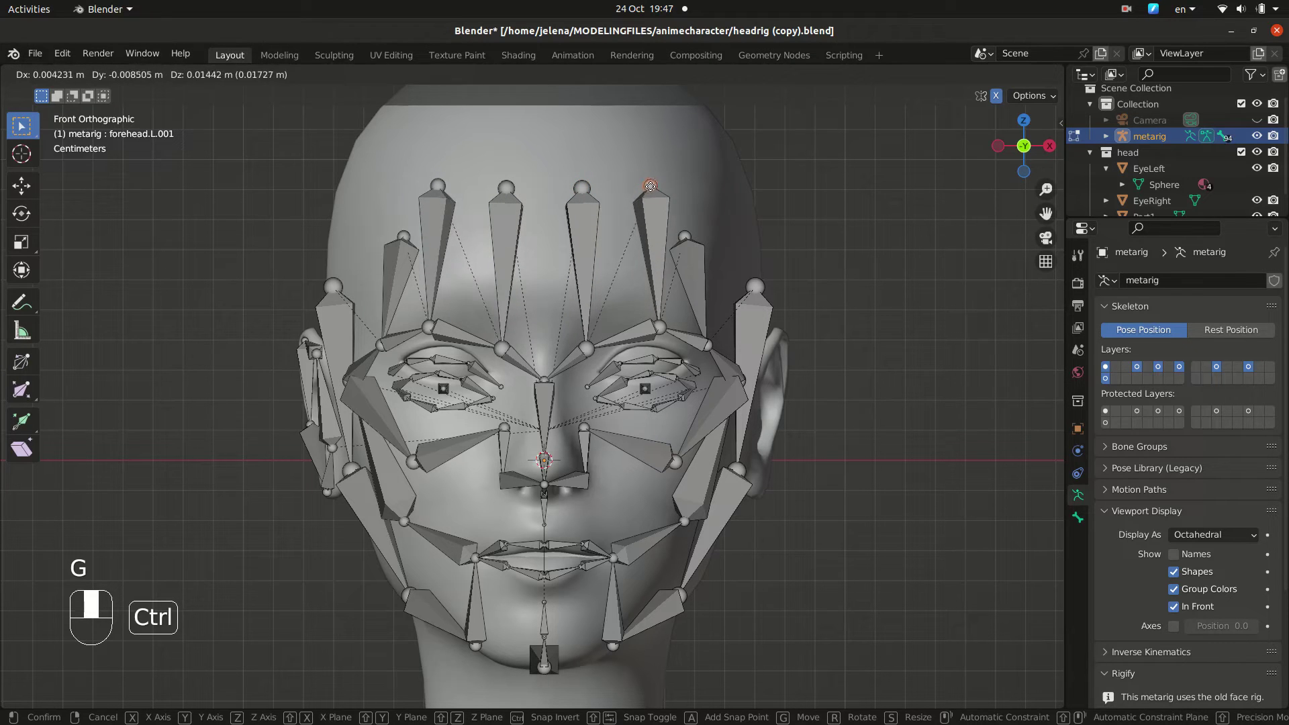
left_click(686, 232)
key("g")
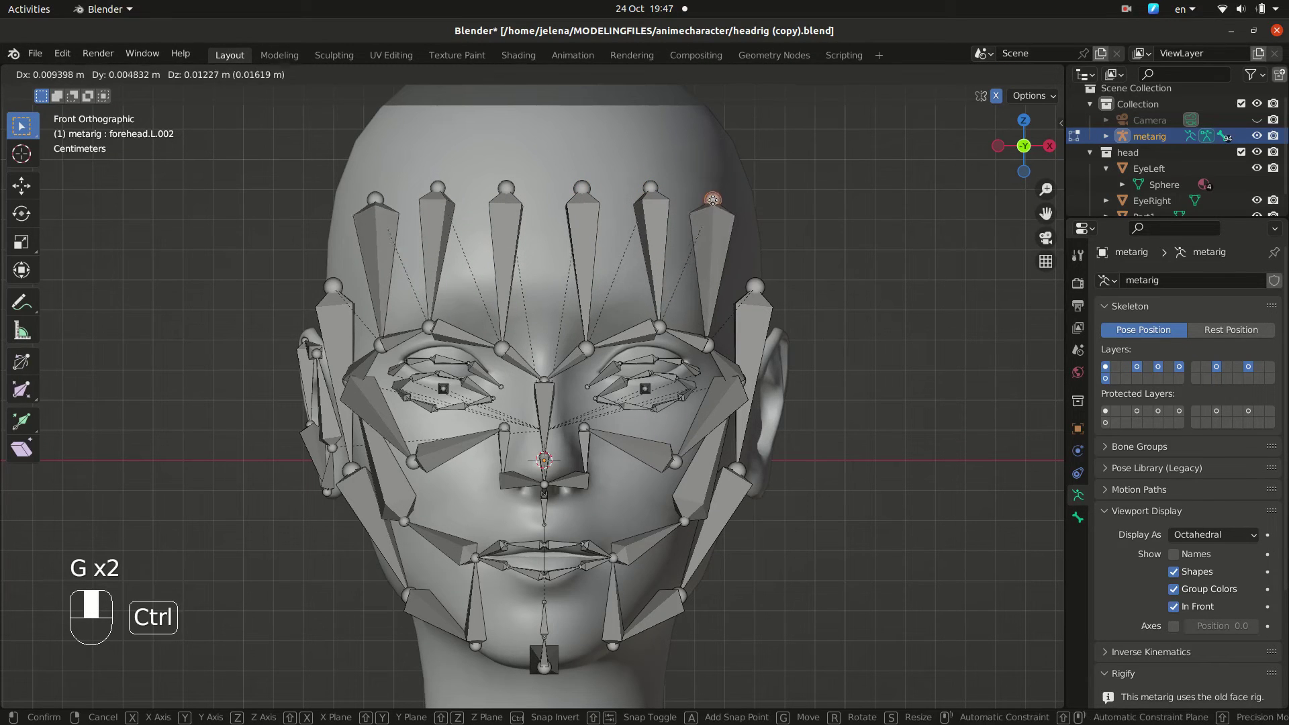
left_click(714, 340)
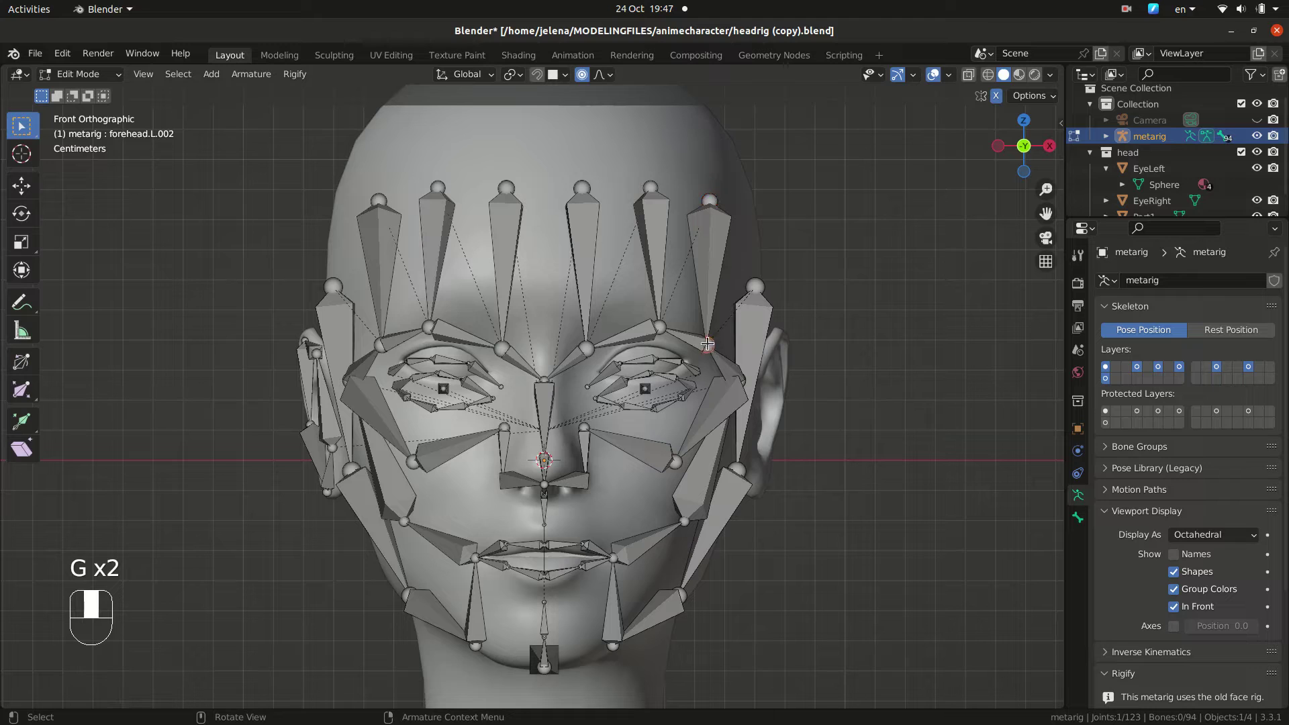
left_click_drag(590, 340, 619, 306)
key("g")
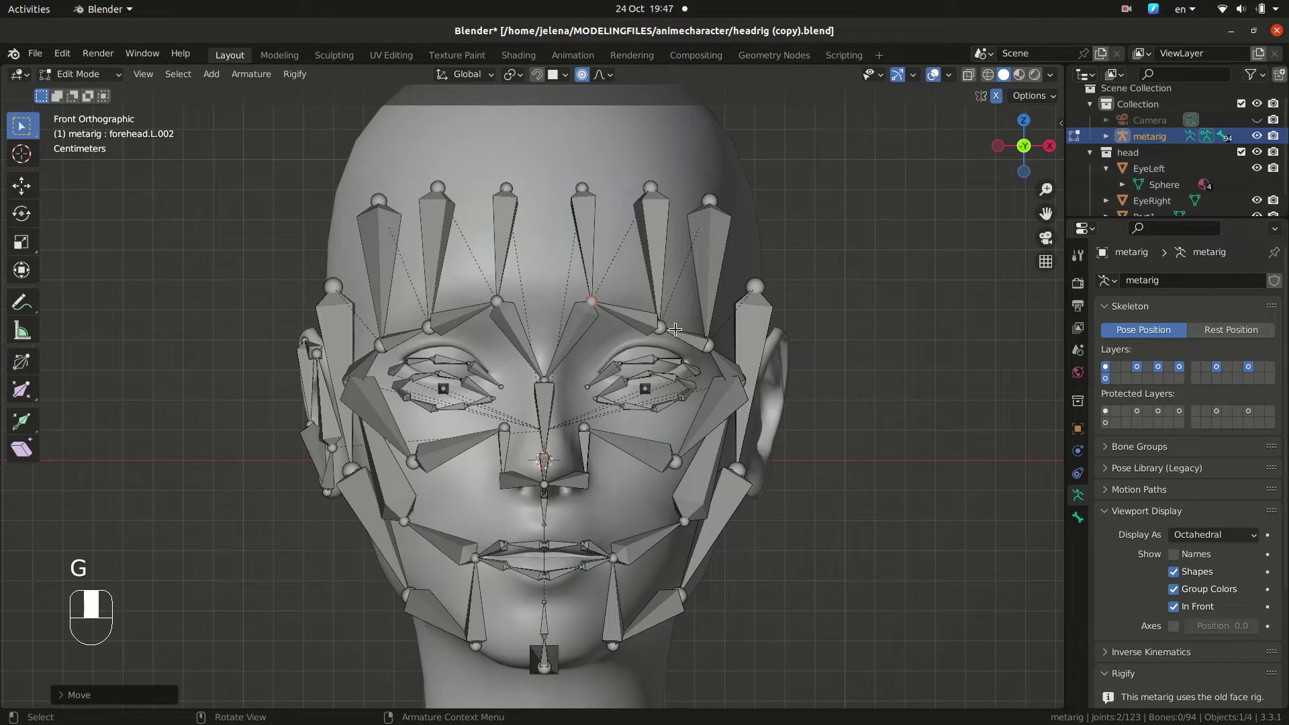
left_click_drag(677, 314, 666, 294)
Step: Snap the remaining forehead and cheek joints onto the face surface in front view
left_click_drag(667, 294, 723, 329)
left_click_drag(723, 329, 710, 317)
key("g")
left_click_drag(710, 317, 563, 371)
left_click_drag(564, 370, 315, 376)
key("f")
key("g")
Step: In side view, move the nose bone joints onto the nose profile
key("`")
key("KP_3")
key("g")
left_click_drag(316, 377, 279, 457)
left_click_drag(279, 457, 280, 445)
key("g")
left_click_drag(279, 445, 260, 498)
left_click_drag(259, 499, 269, 489)
key("g")
middle_click(269, 489)
Step: Zoom on the mouth and place the lip bone joints along the lip line
left_click_drag(278, 508, 337, 449)
key("g")
left_click_drag(337, 449, 372, 451)
left_click_drag(372, 451, 381, 486)
key("g")
left_click_drag(381, 486, 362, 529)
left_click_drag(362, 530, 363, 525)
key("g")
Step: Move the lower mouth and chin joints onto the mouth profile
left_click_drag(363, 524, 369, 570)
left_click_drag(364, 578, 372, 569)
key("g")
left_click_drag(447, 613, 402, 677)
left_click_drag(402, 677, 405, 650)
key("g")
Step: Back in front view, place the mouth corner and nostril joints on the face
key("KP_1")
left_click_drag(536, 566, 641, 526)
left_click_drag(641, 526, 652, 576)
key("g")
left_click_drag(651, 576, 653, 641)
left_click_drag(654, 641, 655, 626)
key("g")
Step: Fit the remaining nose and lip joints to the face and save the file
left_click_drag(655, 626, 755, 626)
left_click_drag(755, 627, 730, 598)
key("g")
left_click_drag(730, 598, 721, 386)
left_click_drag(673, 450, 648, 440)
key("ctrl+s")
middle_click(664, 350)
Step: Select the left brow bone chain and move its joints up onto the eyebrow
left_click(663, 351)
left_click_drag(668, 353, 538, 337)
key("l")
key("g")
left_click(538, 337)
middle_click(547, 334)
key("g")
left_click(585, 304)
key("g")
left_click(631, 296)
Step: Adjust the lower brow joints so they follow the brow above the left eye
left_click(635, 297)
left_click_drag(647, 299, 676, 302)
key("g")
left_click(676, 303)
left_click_drag(681, 304, 690, 313)
key("g")
left_click(697, 320)
key("g")
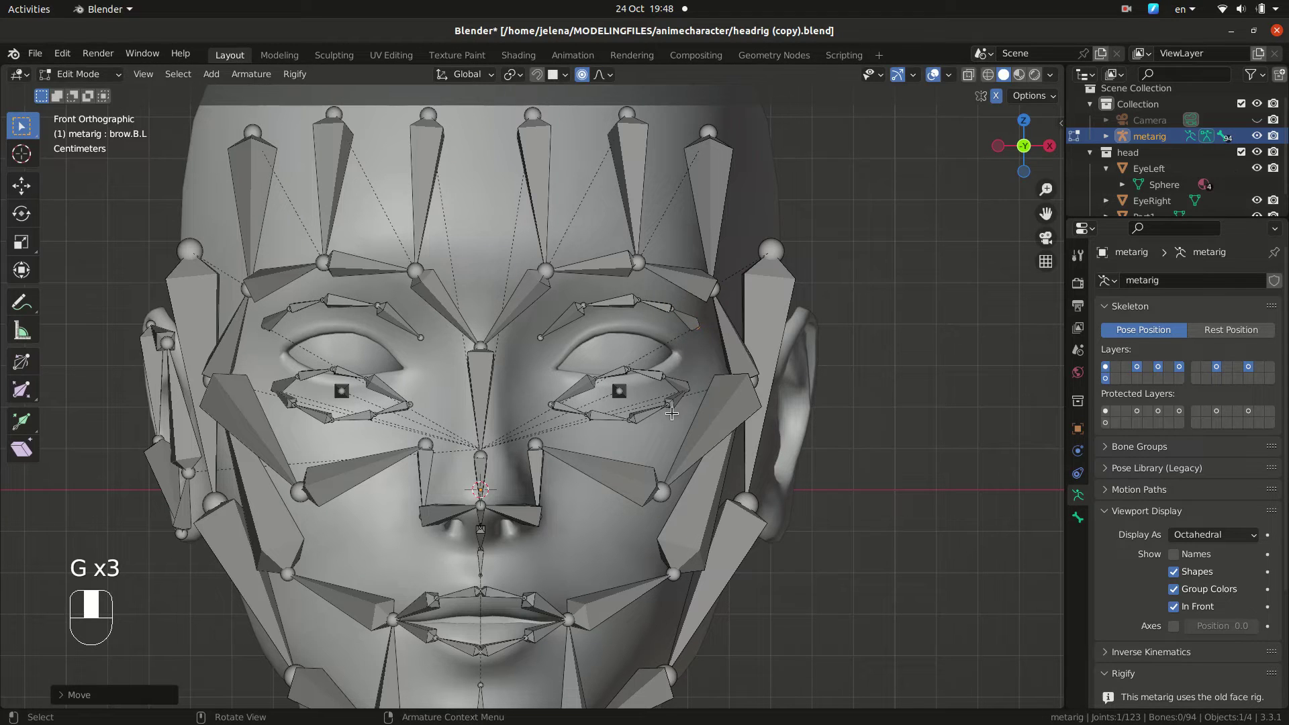
Step: Select the left eyelid bone ring, move it onto the eye, and centre the eye bone
left_click(645, 410)
key("l")
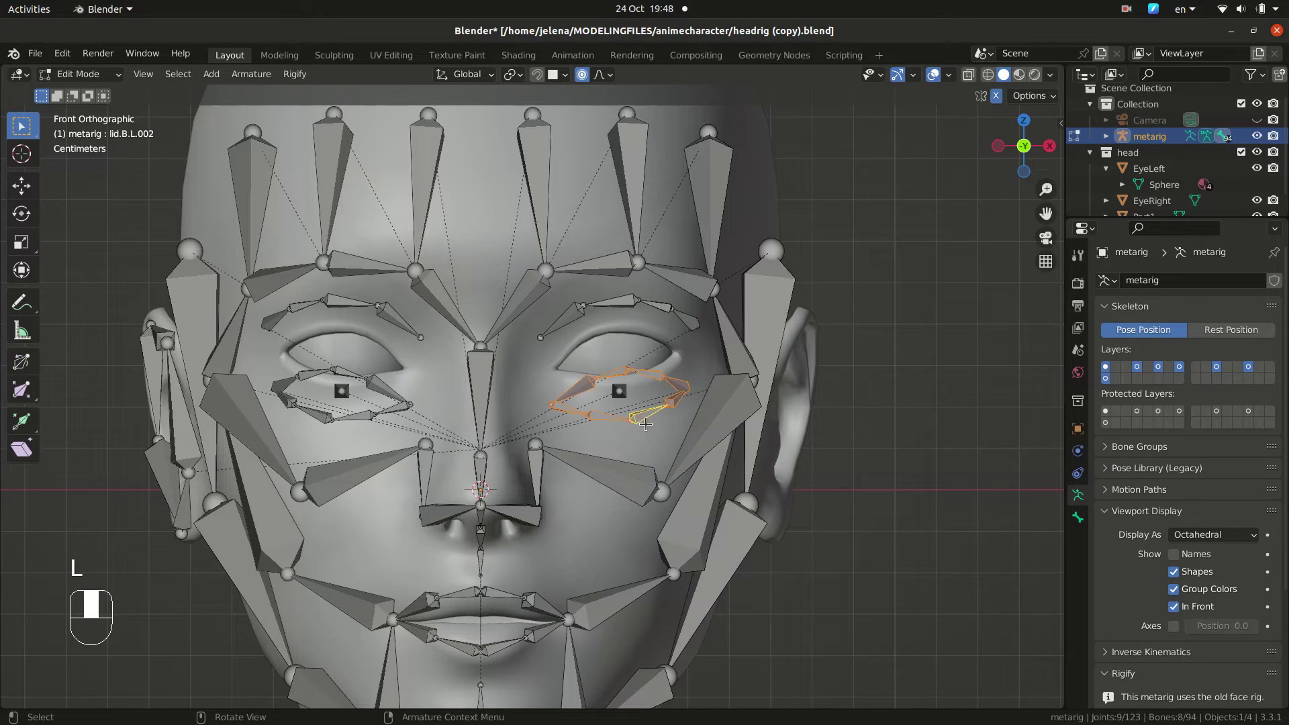
key("g")
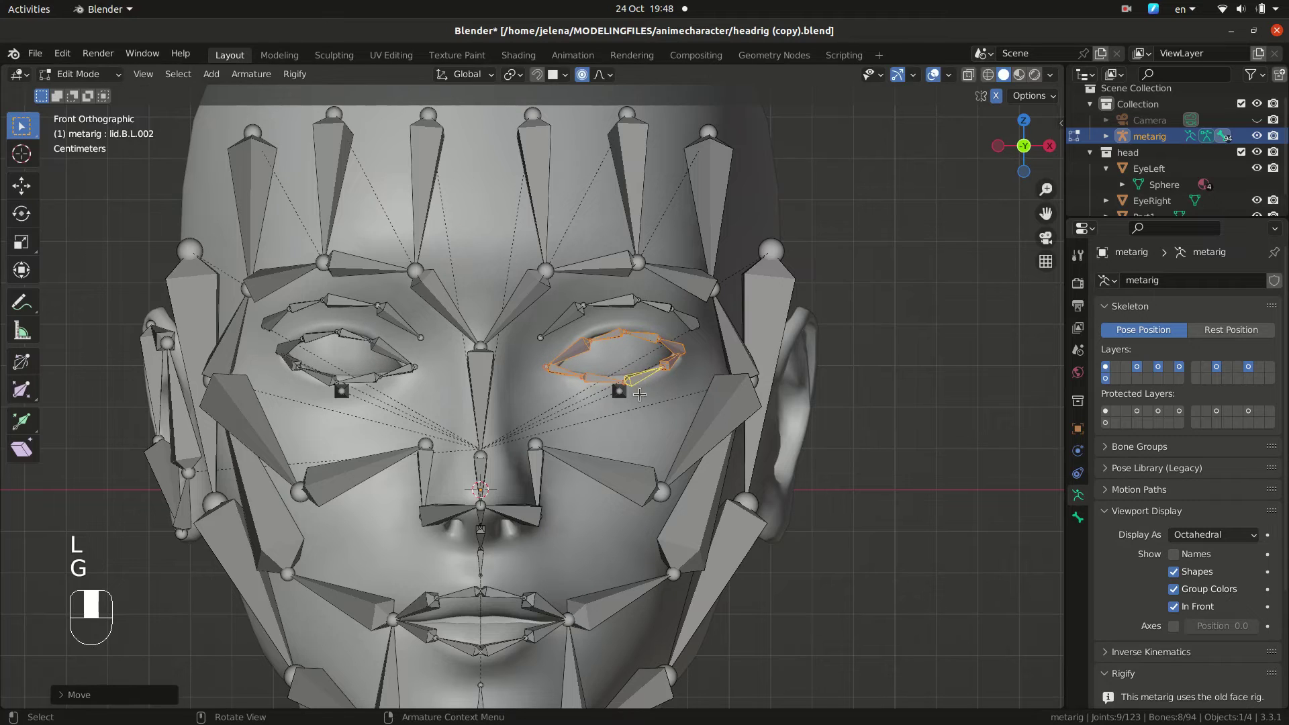
left_click(624, 390)
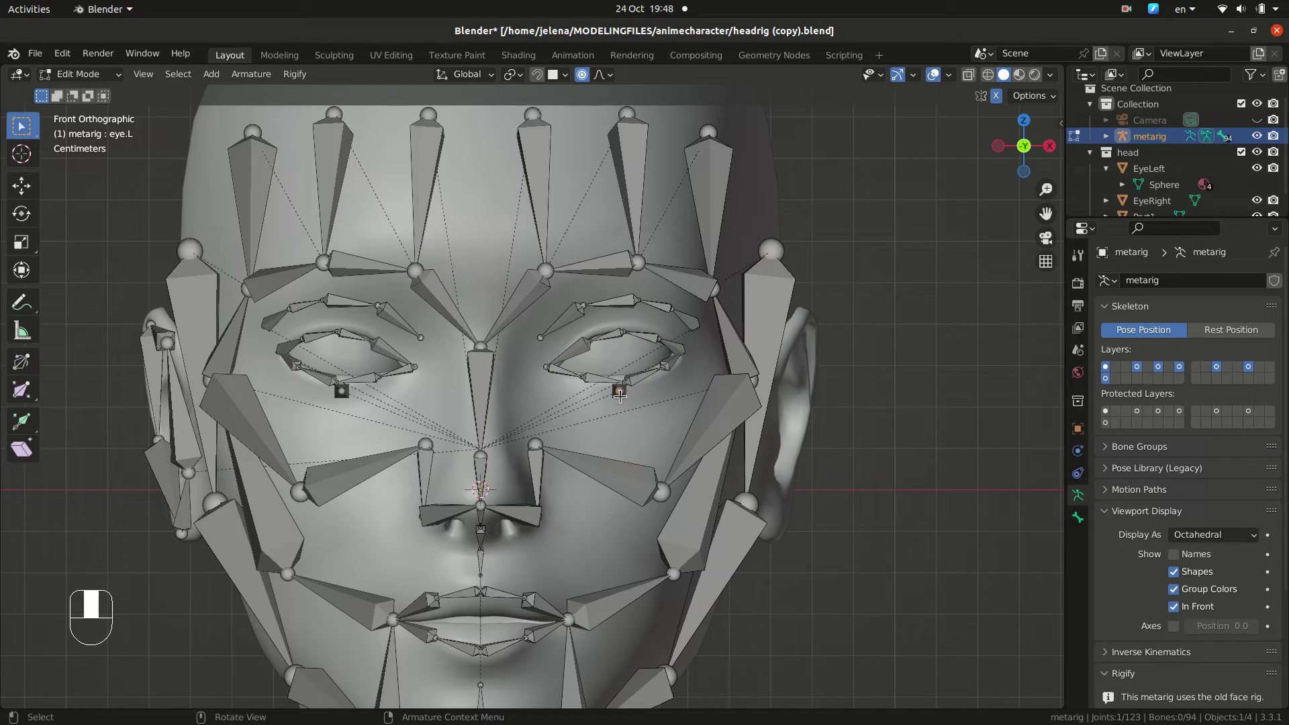
key("l")
middle_click(624, 394)
key("g")
left_click_drag(624, 362, 582, 376)
Step: Place the lower eyelid joints one by one along the lower lid edge
left_click(582, 376)
left_click_drag(592, 386, 571, 440)
key("ctrl+g")
left_click(572, 439)
left_click_drag(578, 446, 692, 393)
key("g")
left_click_drag(692, 393, 710, 392)
left_click_drag(710, 393, 780, 358)
key("g")
left_click_drag(780, 359, 743, 328)
key("g")
Step: Place the upper eyelid joints along the upper lid edge and orbit to check the eye
left_click_drag(743, 327, 703, 279)
left_click_drag(703, 279, 674, 288)
key("g")
left_click_drag(673, 288, 588, 250)
left_click_drag(588, 250, 519, 286)
key("g")
left_click_drag(519, 287, 468, 282)
left_click_drag(467, 283, 425, 323)
key("g")
left_click_drag(426, 323, 310, 396)
left_click_drag(310, 396, 368, 377)
key("g")
left_click_drag(368, 378, 590, 410)
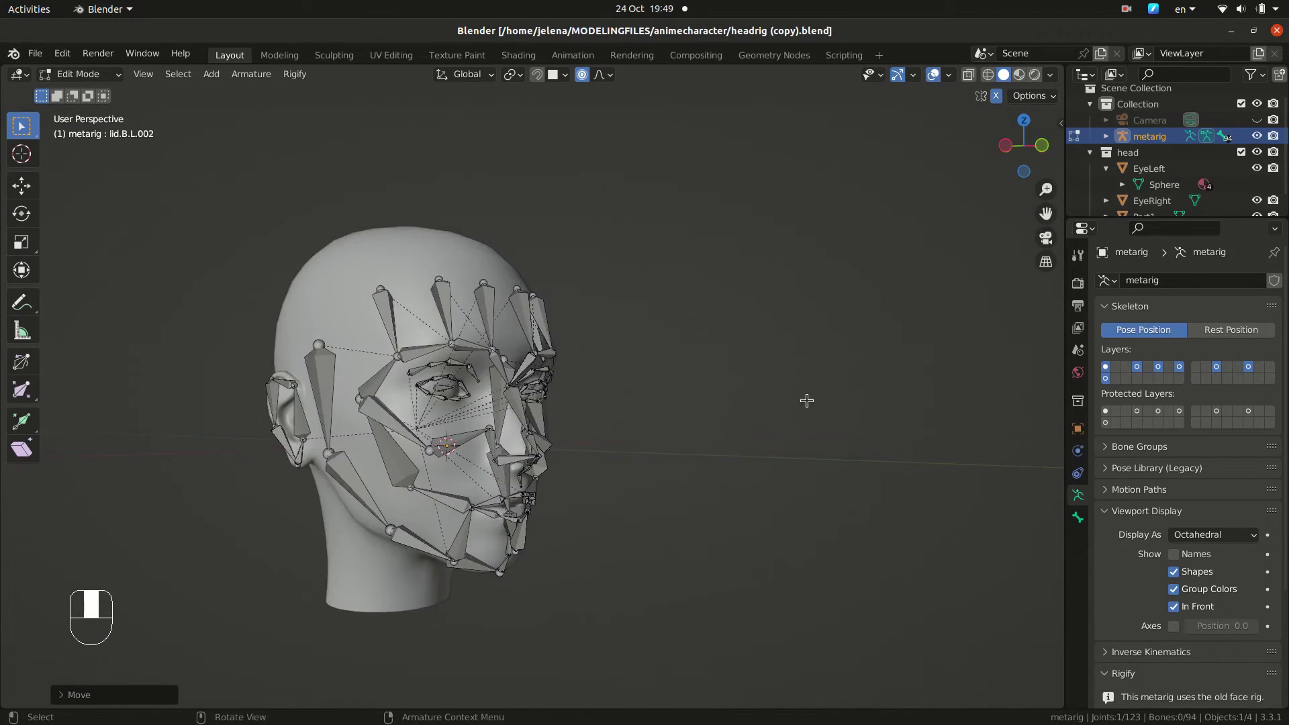
Step: Unhide the spine bones and orbit around the head to inspect the rig fit
key("alt+h")
left_click(733, 406)
left_click_drag(735, 405, 627, 398)
middle_click(618, 399)
left_click_drag(707, 318, 845, 302)
left_click(844, 302)
left_click_drag(839, 304, 811, 258)
left_click(811, 258)
left_click_drag(805, 259, 782, 300)
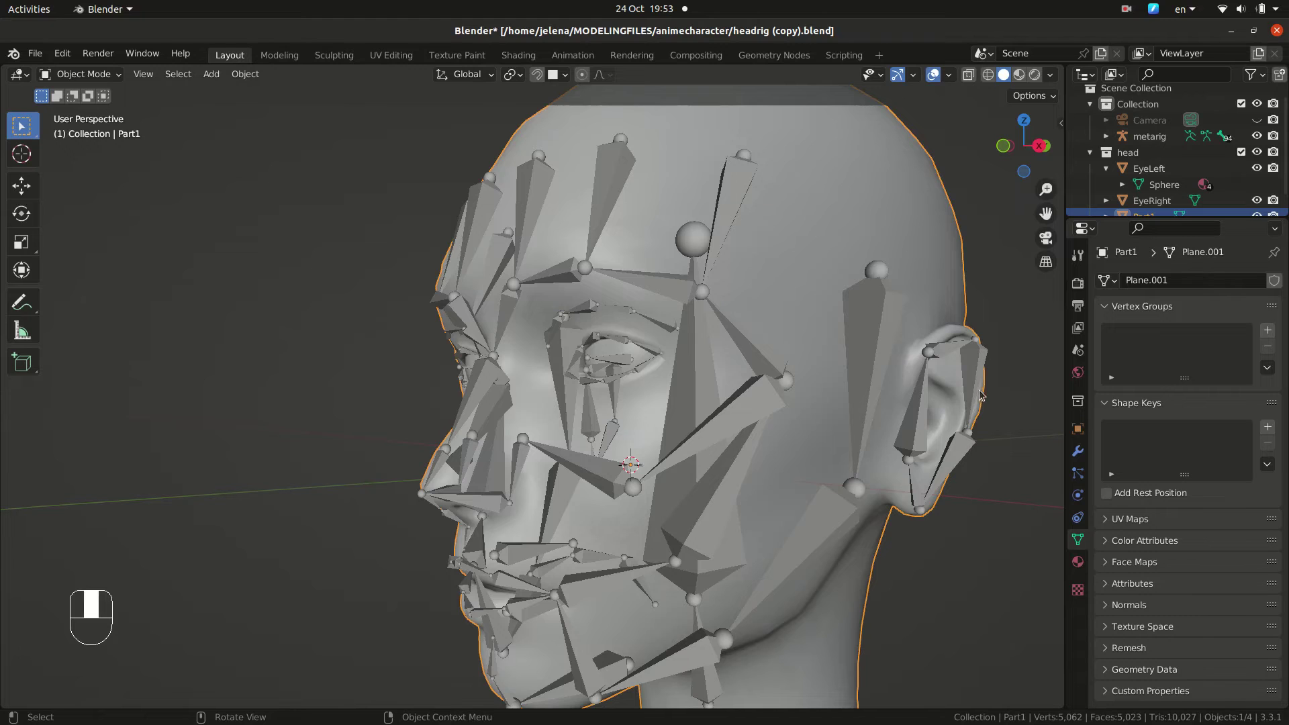
left_click_drag(949, 399, 1004, 66)
Step: In side view with wireframe shading, select the head bone tip and move it up toward the crown
key("h")
key("ctrl+z")
left_click(988, 55)
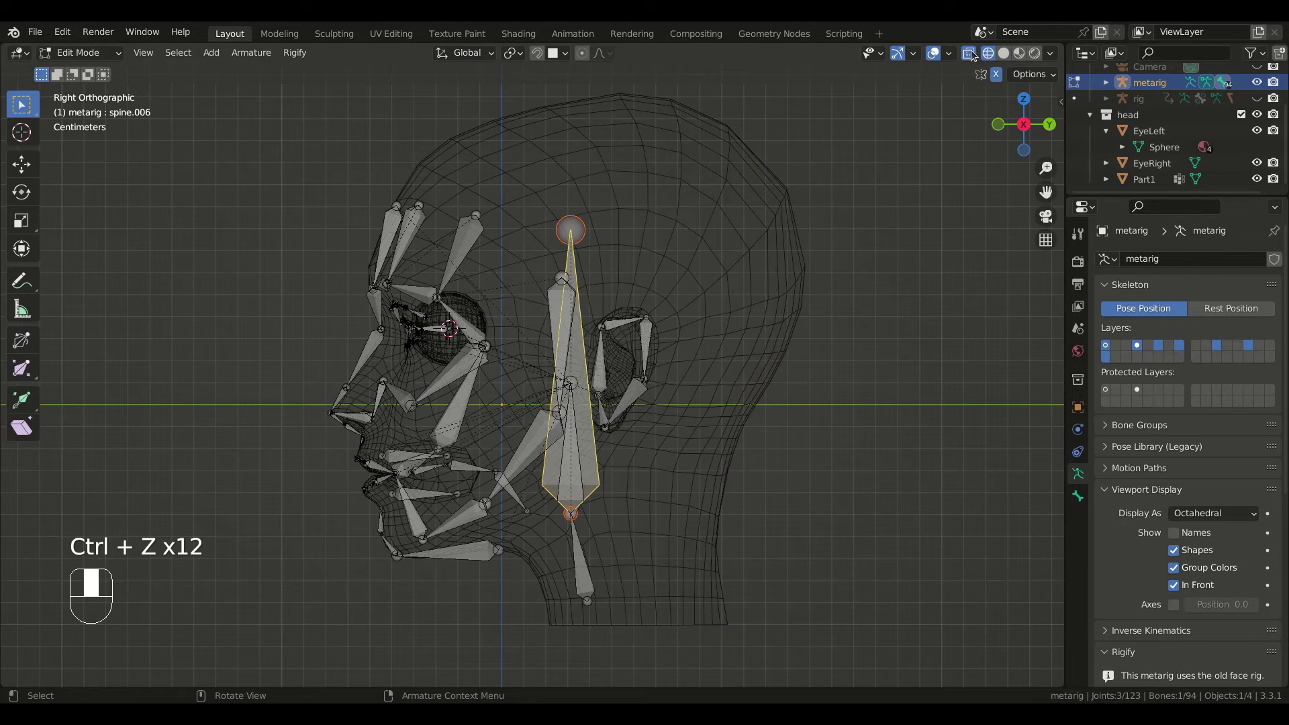
middle_click(561, 437)
left_click(570, 448)
middle_click(570, 447)
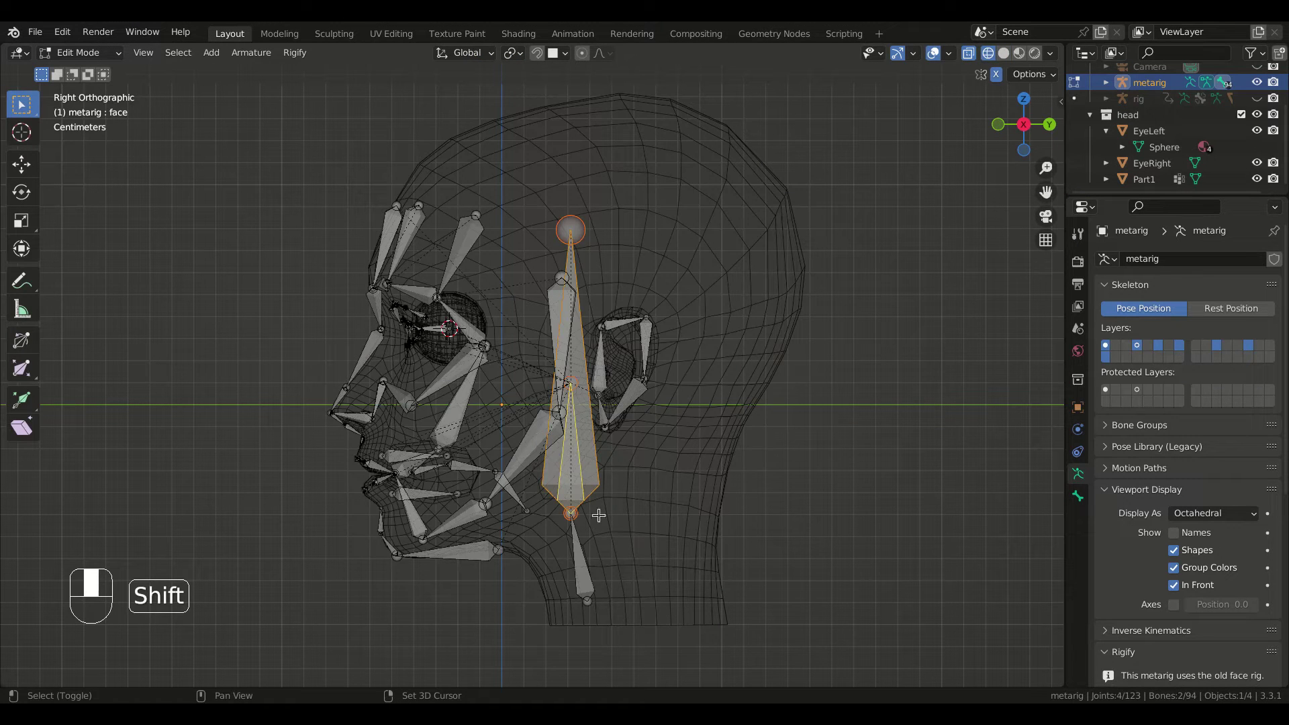
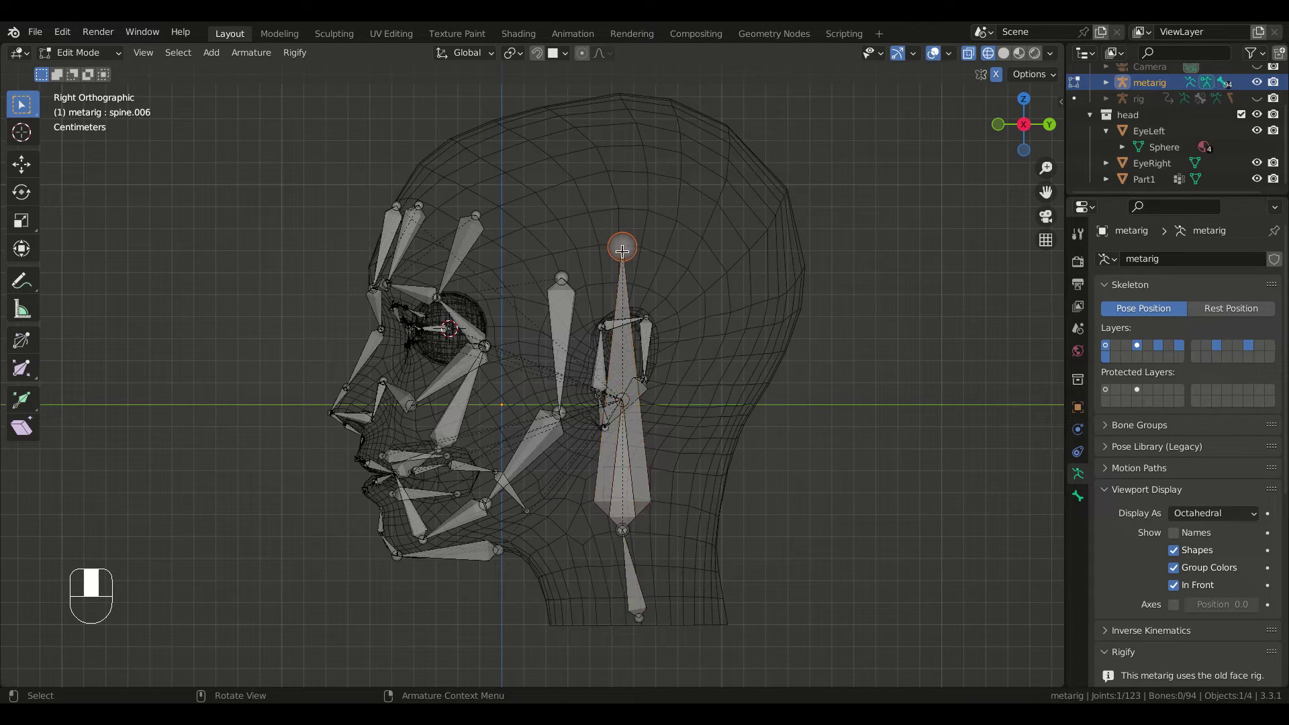
key("g")
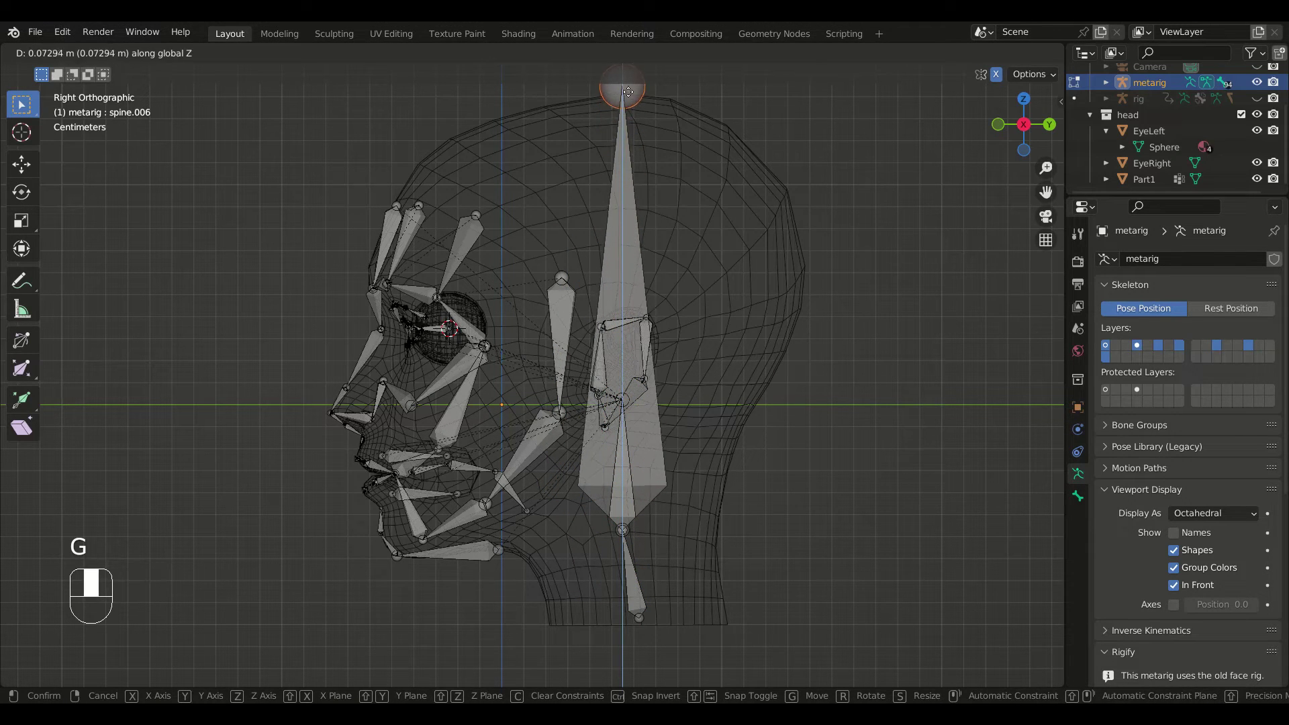
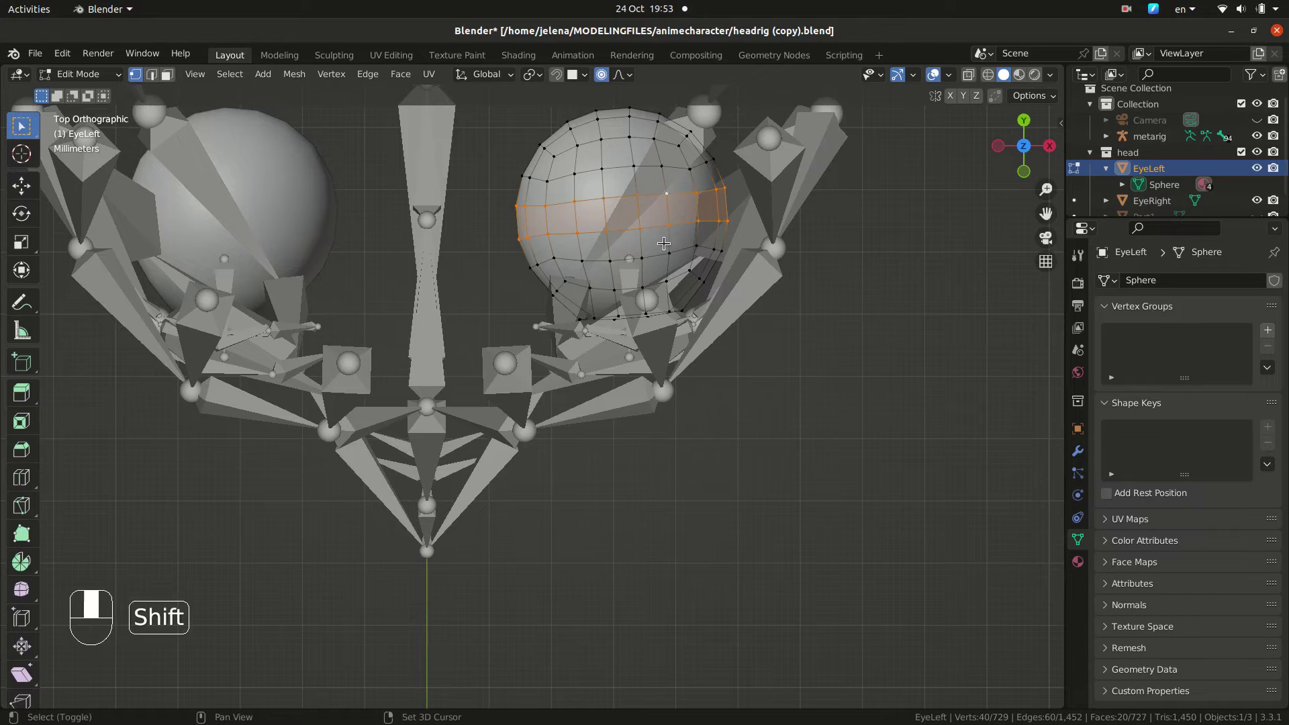
Step: Snap the 3D cursor to the eyeball centre and snap the metarig's eye.L bone onto it
key("shift+s")
left_click_drag(669, 247, 727, 355)
key("Tab")
left_click(690, 339)
key("Tab")
left_click(683, 328)
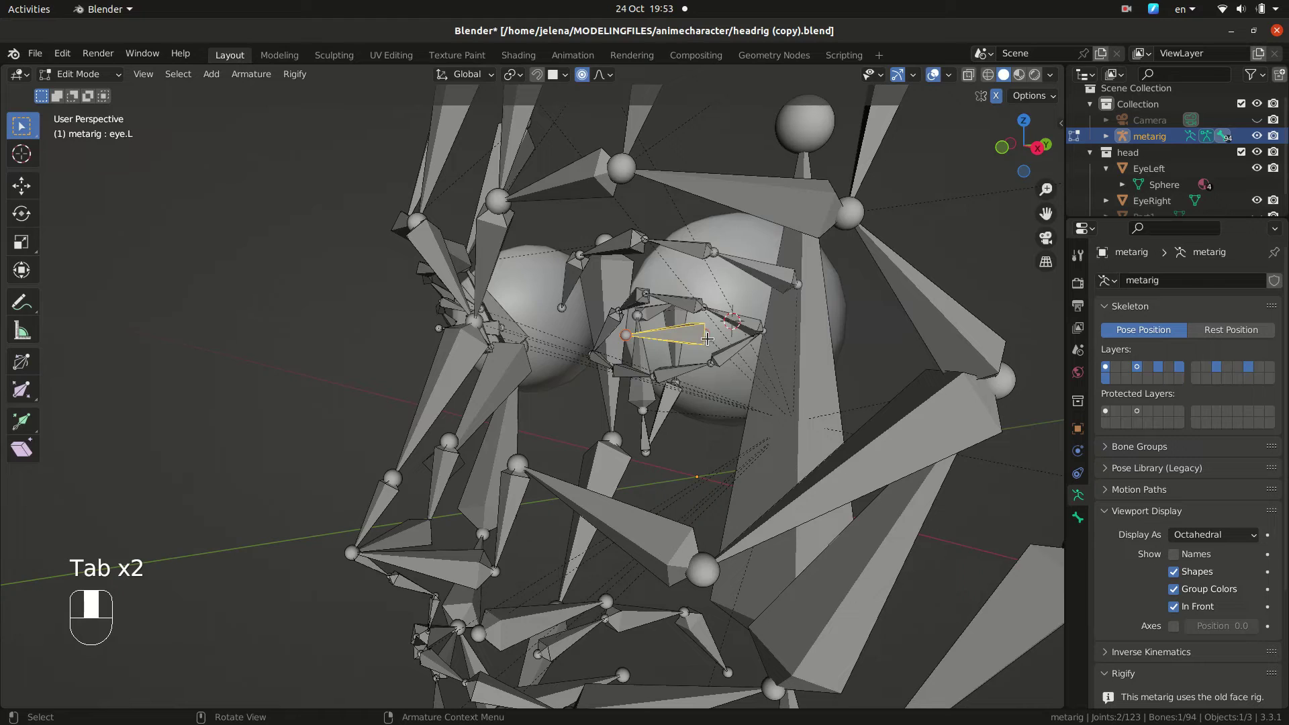
key("shift+s")
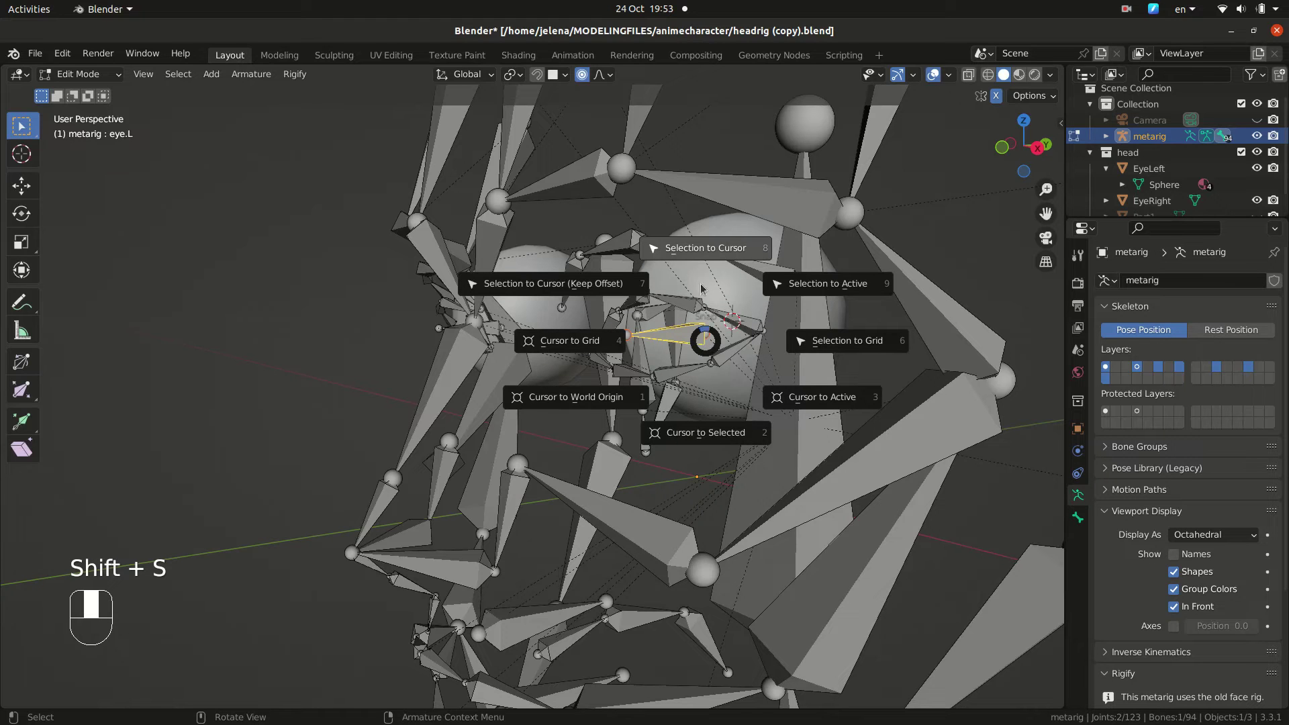
left_click(664, 316)
Step: Nudge the eye bone along Y from top view, check it by orbiting, and save the file
key("KP_7")
left_click_drag(693, 345, 915, 303)
key("KP_7")
left_click(992, 77)
key("g")
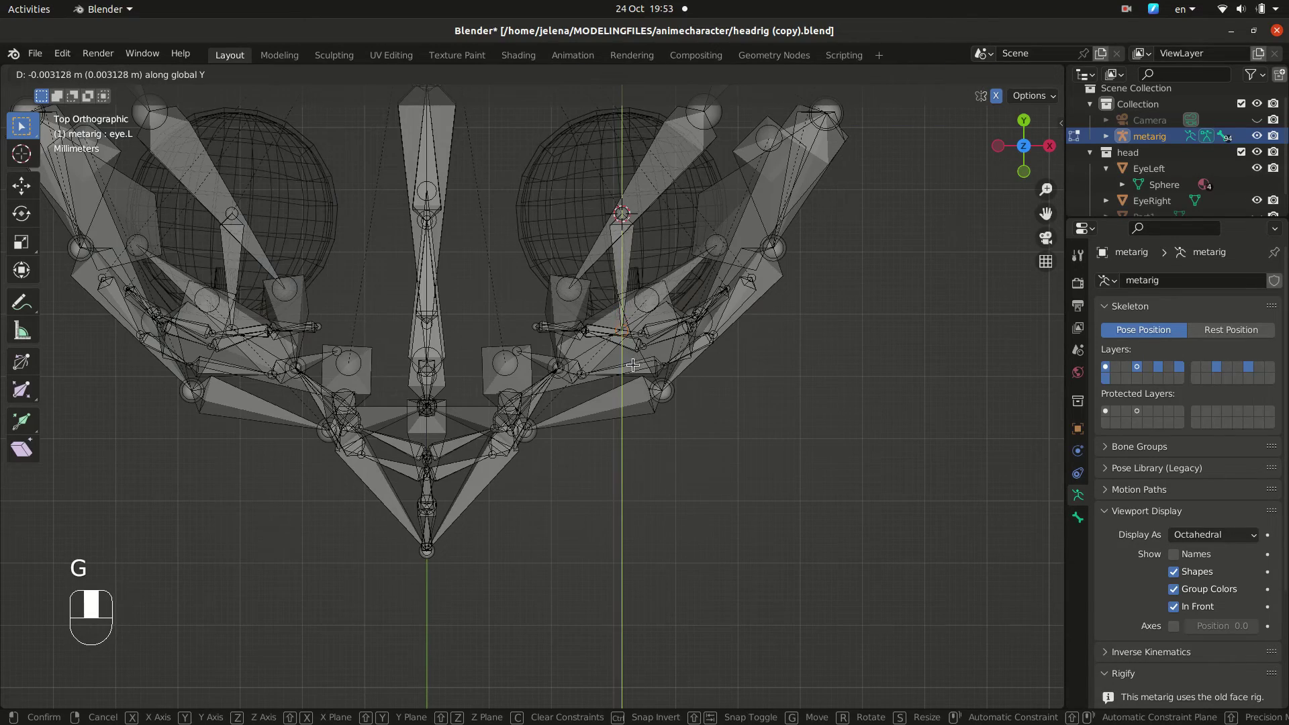
middle_click(1019, 72)
left_click(1011, 78)
left_click_drag(1009, 79, 1180, 611)
left_click(1179, 611)
left_click_drag(1178, 610, 674, 312)
key("g")
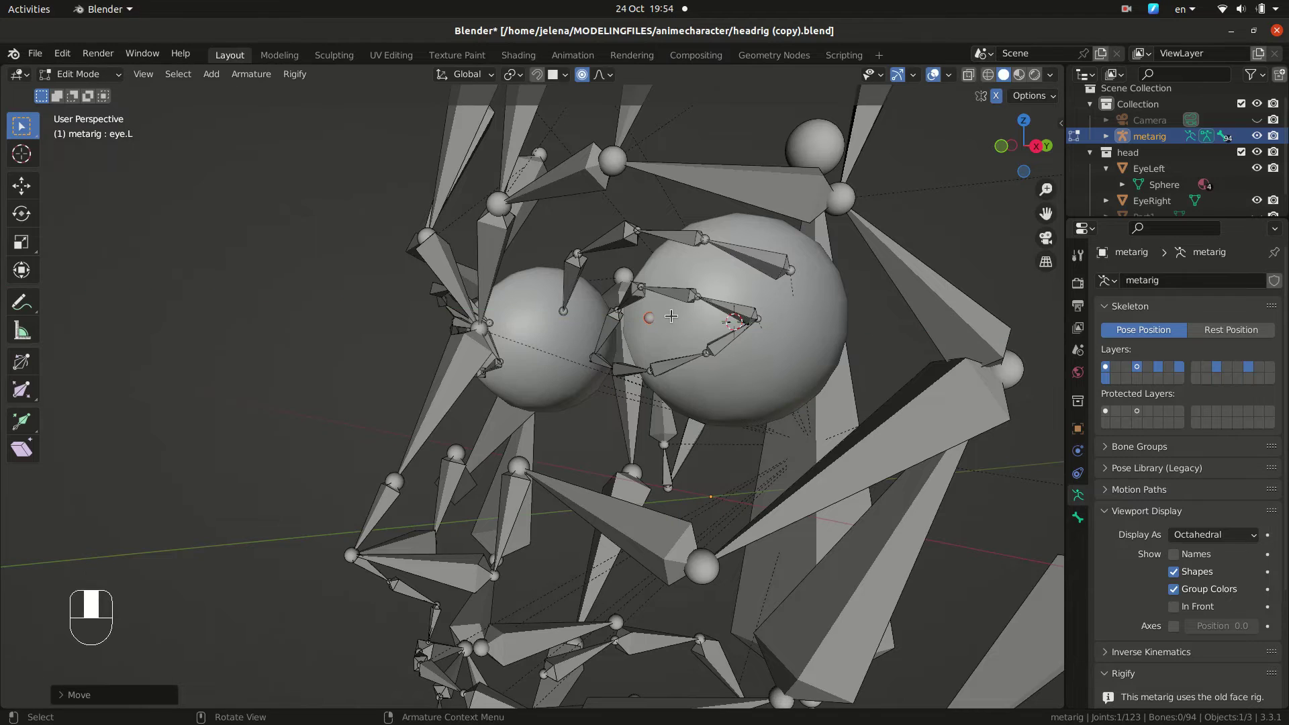
key("ctrl+s")
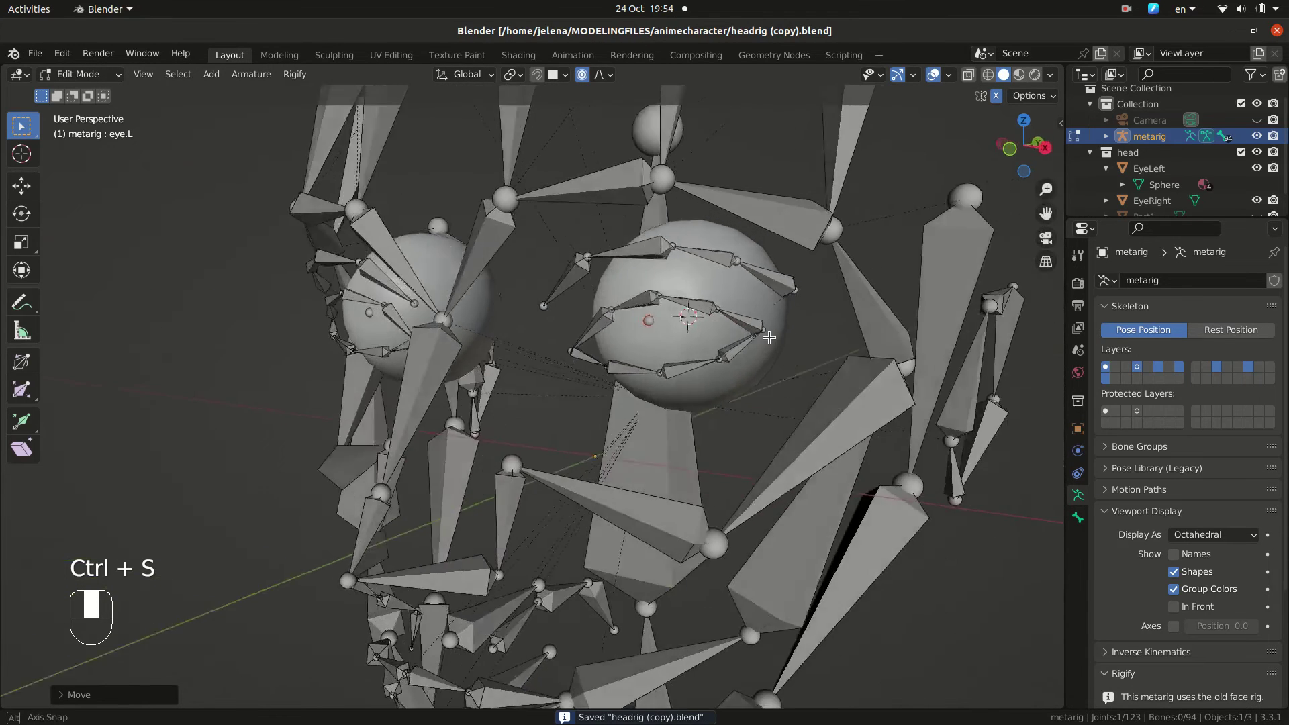
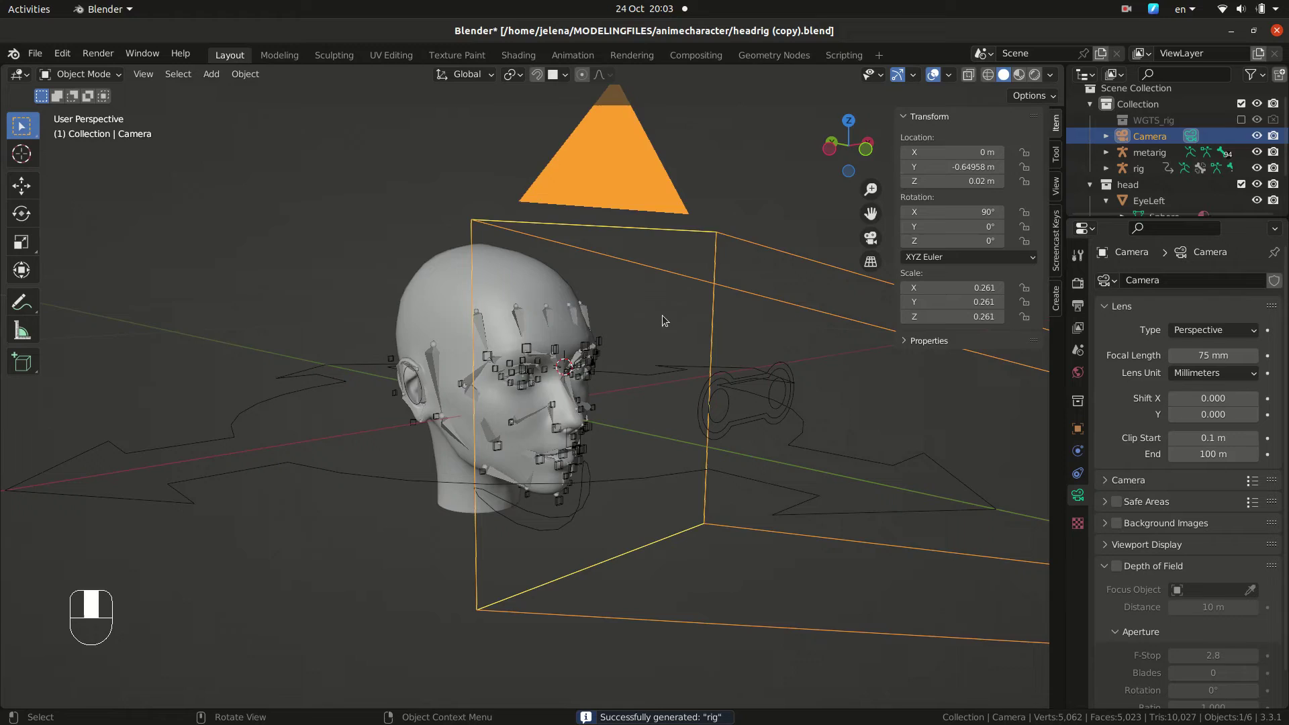
Step: Parent the head mesh Part1 to the generated rig with automatic weights
key("h")
left_click(472, 276)
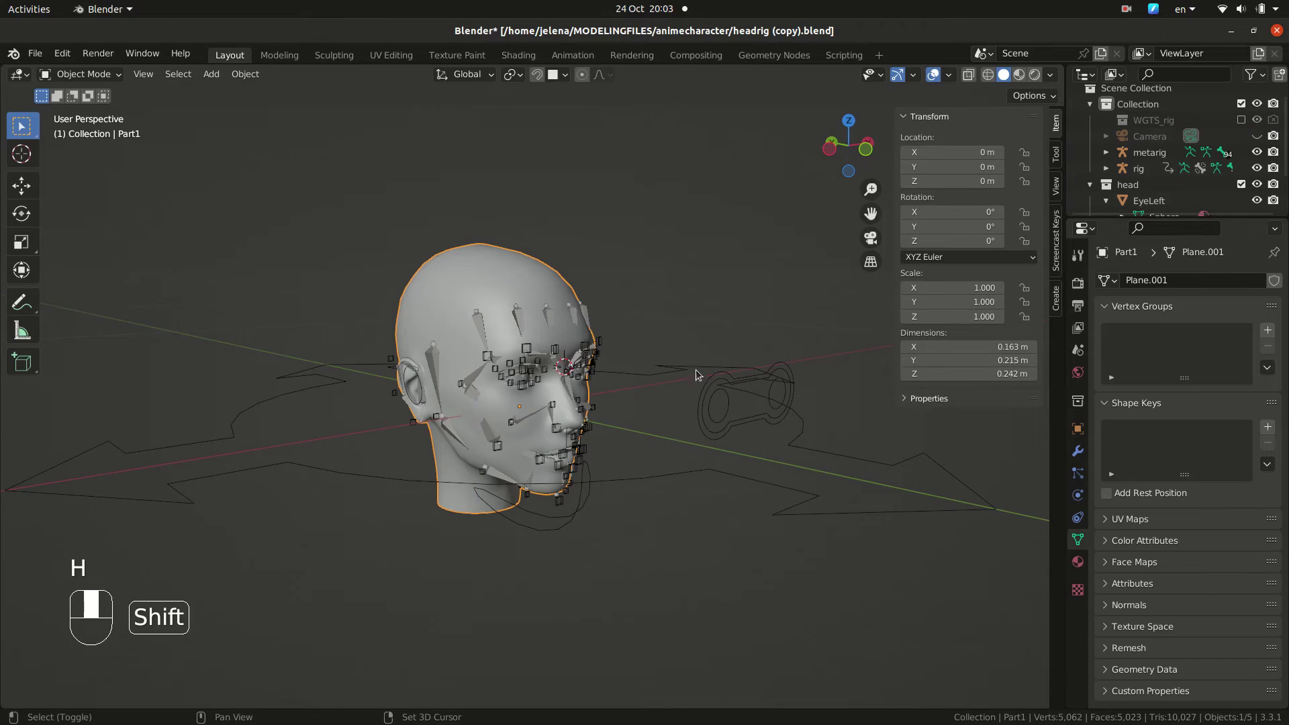
left_click(676, 370)
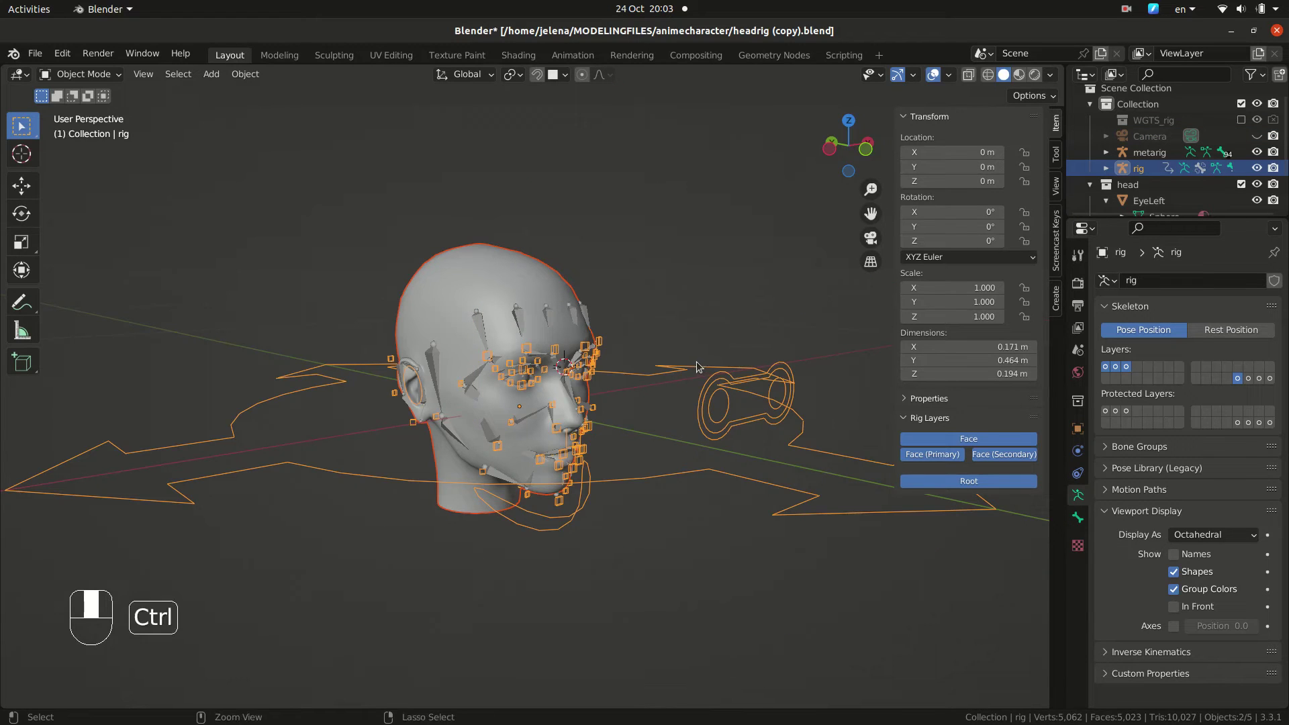
key("ctrl+p")
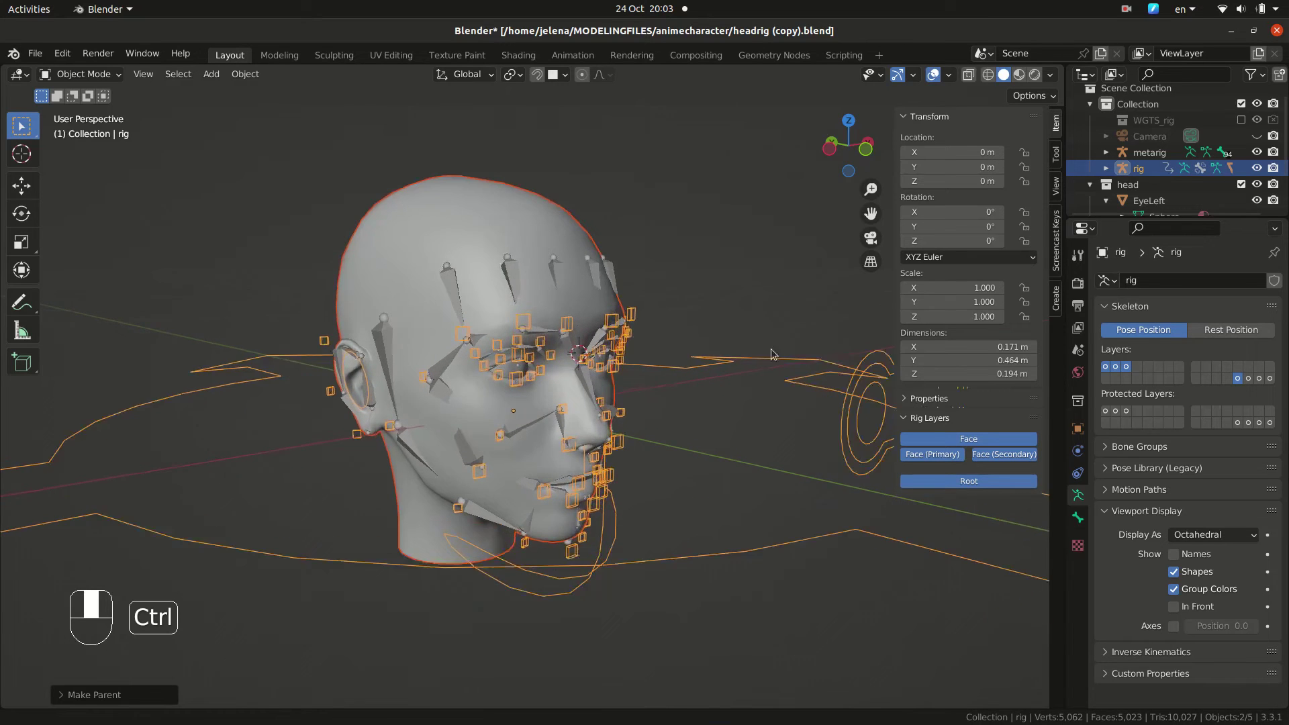
Step: Orbit around the head and switch the rig into Pose Mode for testing
left_click_drag(727, 398, 112, 75)
left_click_drag(111, 75, 605, 568)
key("r")
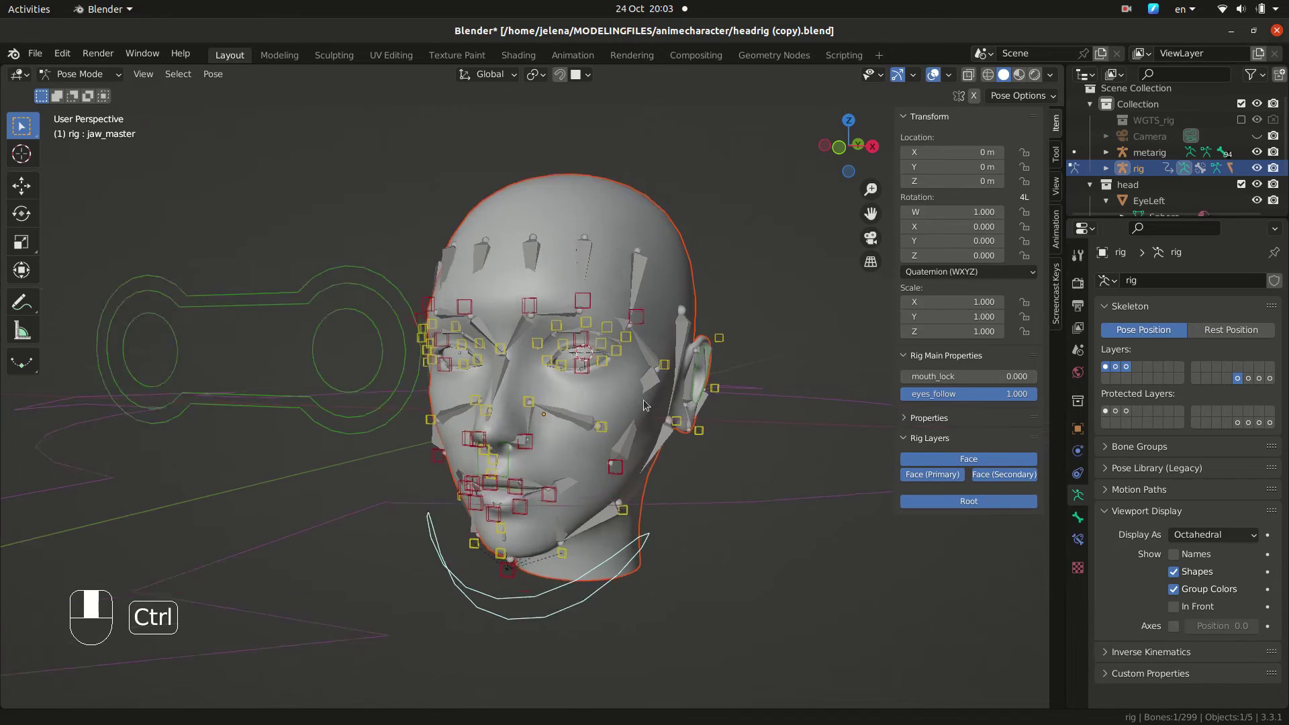
Step: Move a lip control to test the mouth and reset it
left_click_drag(669, 426, 1259, 154)
left_click(1259, 154)
left_click_drag(1201, 178, 770, 442)
left_click(604, 537)
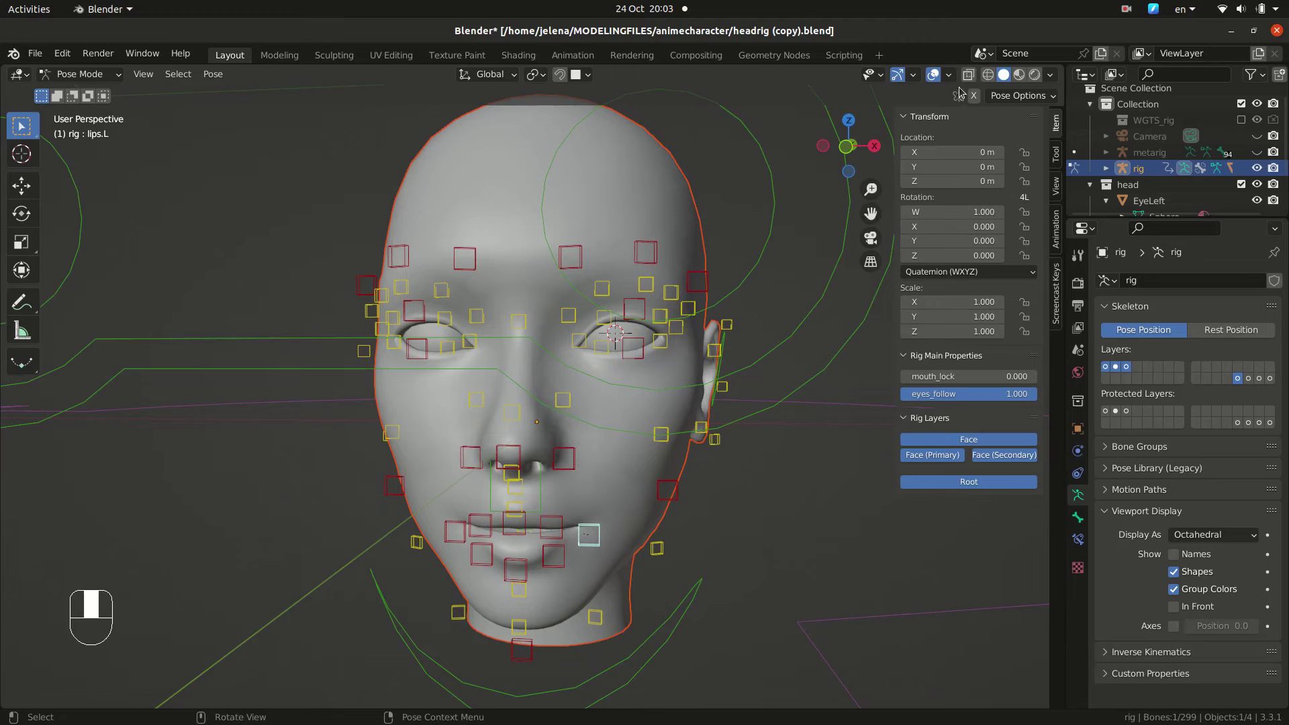
key("g")
left_click_drag(619, 513, 979, 98)
left_click_drag(979, 98, 594, 460)
Step: From front view move the nose control to test the nostril and return it to rest
key("KP_1")
key("g")
middle_click(594, 460)
key("g")
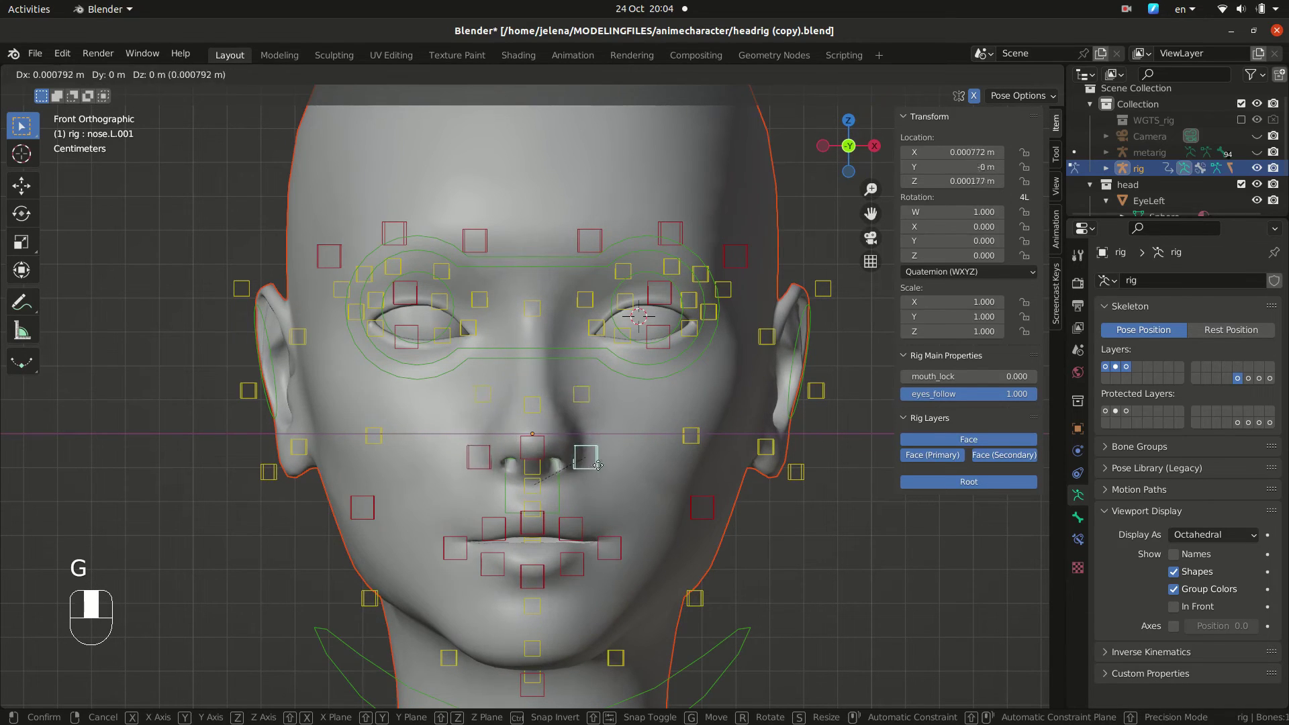
left_click(682, 373)
key("g")
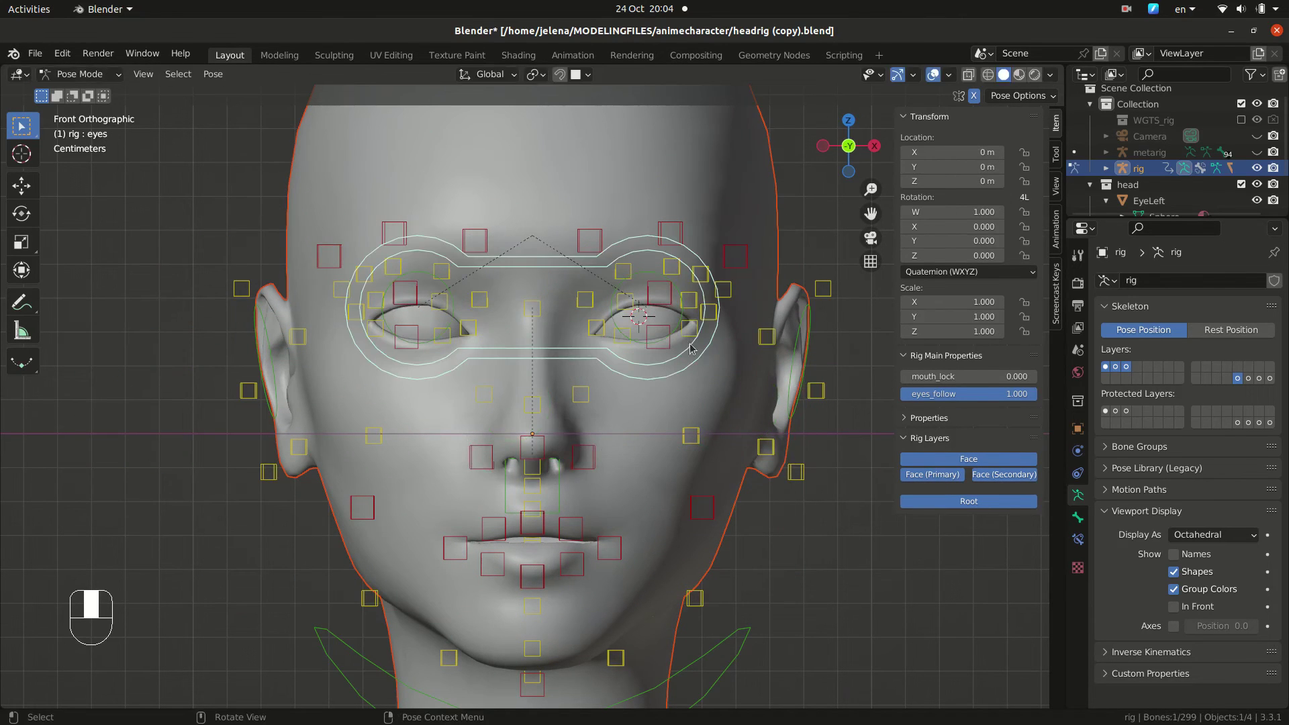
Step: Select the eyes target control and return to Object Mode
left_click_drag(753, 260, 801, 474)
left_click(801, 474)
left_click_drag(802, 478, 835, 531)
key("g")
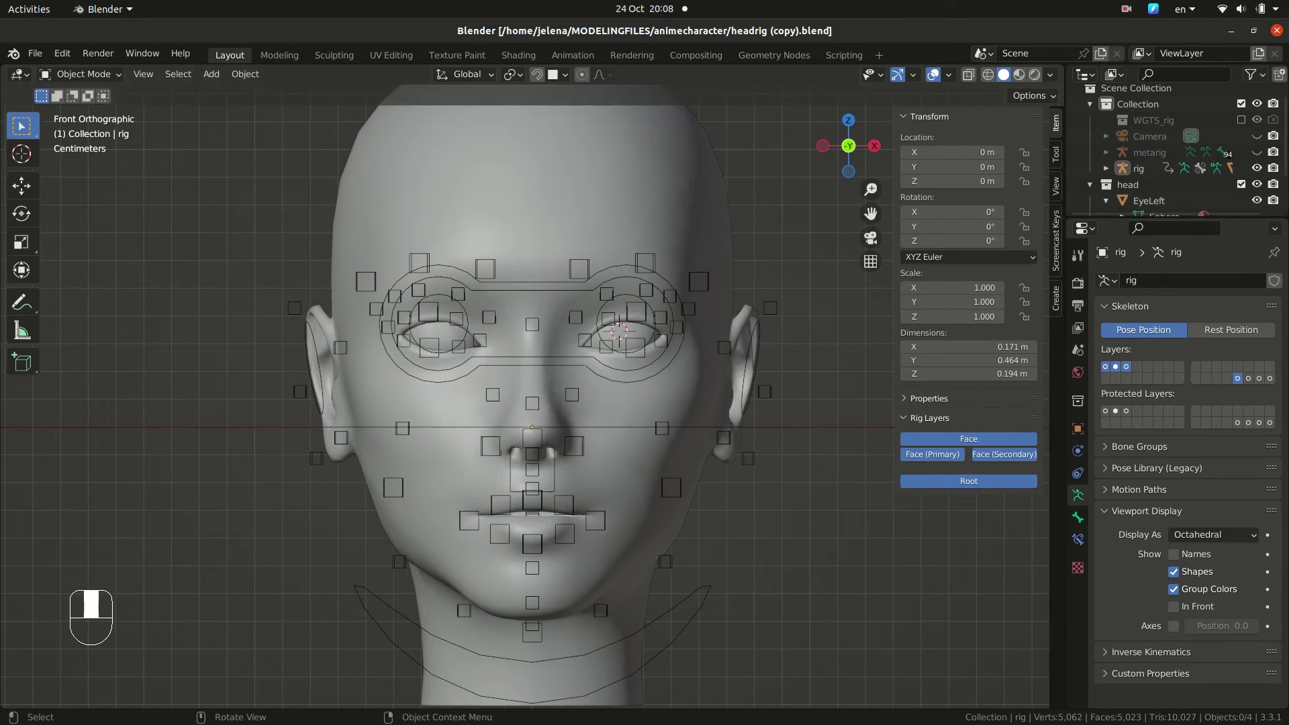
Step: Hide the head mesh and parent the left eyeball to the rig's MCH-eye.L bone
left_click(673, 213)
key("h")
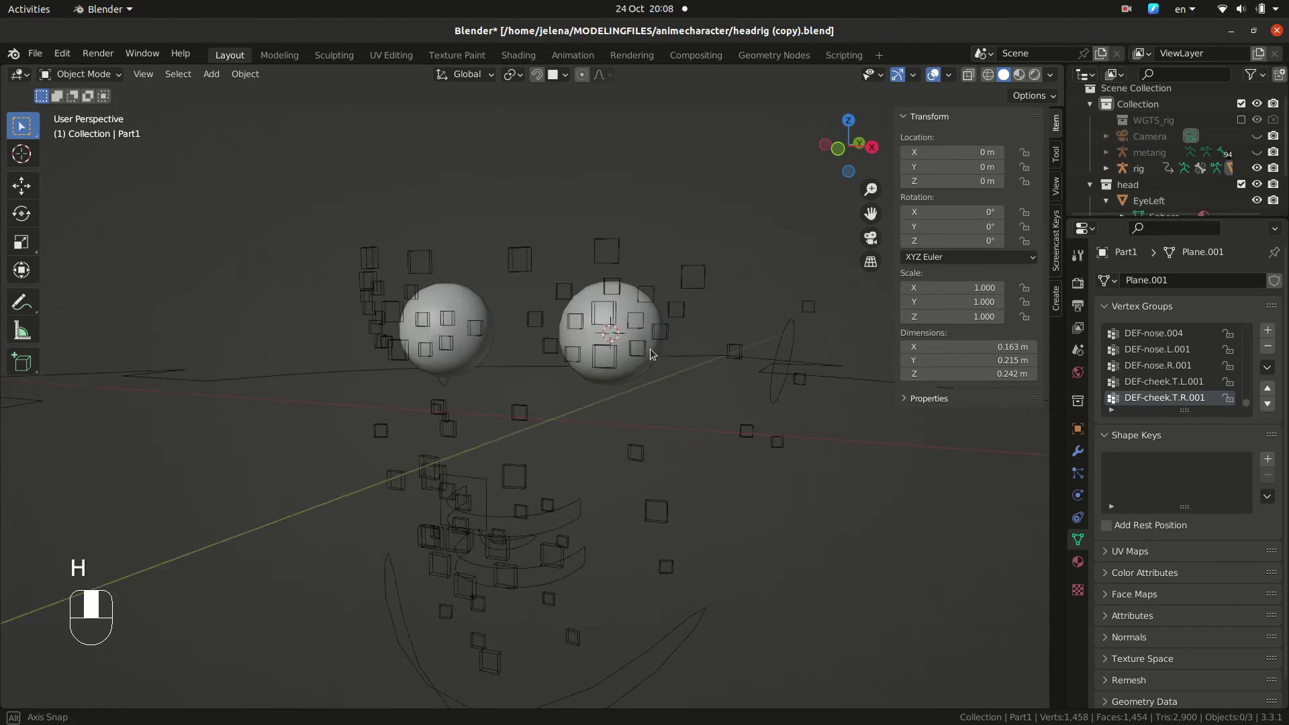
left_click(680, 285)
left_click_drag(1263, 381, 637, 306)
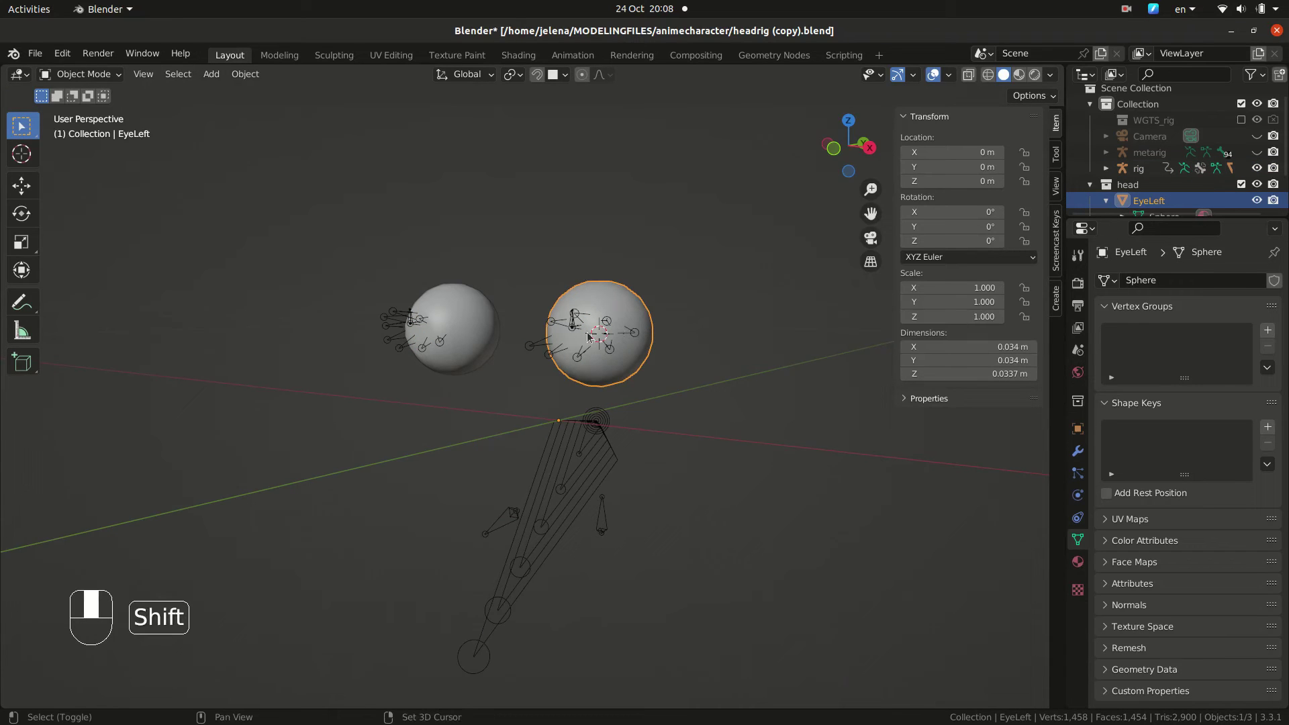
left_click(585, 316)
left_click_drag(587, 316, 104, 75)
left_click_drag(104, 75, 646, 235)
left_click_drag(646, 235, 434, 280)
key("ctrl+p")
key("Tab")
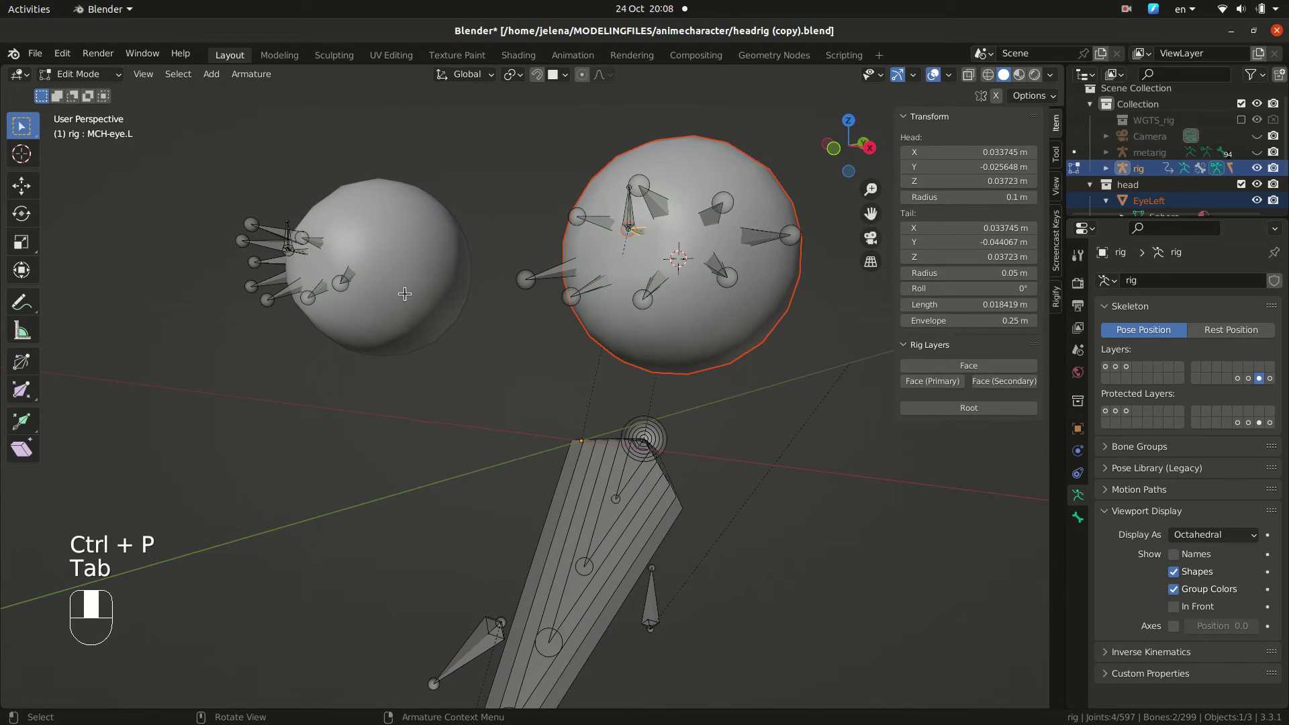
Step: Parent the right eyeball to its eye bone the same way and unhide the head mesh
left_click_drag(409, 293, 106, 84)
left_click_drag(105, 84, 359, 263)
left_click_drag(359, 263, 111, 85)
key("Tab")
key("a")
key("Tab")
left_click_drag(111, 84, 308, 251)
left_click_drag(307, 251, 454, 296)
key("ctrl+p")
key("Tab")
left_click_drag(320, 179, 111, 81)
left_click_drag(111, 82, 1254, 149)
key("alt+h")
Step: Hide the metarig and display all the generated rig's face control layers
left_click_drag(1255, 149, 1266, 152)
left_click(1266, 153)
middle_click(1258, 153)
left_click(817, 537)
left_click_drag(801, 532, 732, 483)
middle_click(756, 485)
left_click_drag(1153, 368, 1119, 369)
middle_click(1119, 370)
double_click(1123, 368)
middle_click(1128, 368)
middle_click(1134, 368)
left_click(1124, 367)
middle_click(1120, 370)
left_click(1111, 366)
left_click_drag(1114, 376, 1255, 381)
left_click(1255, 381)
left_click(1258, 379)
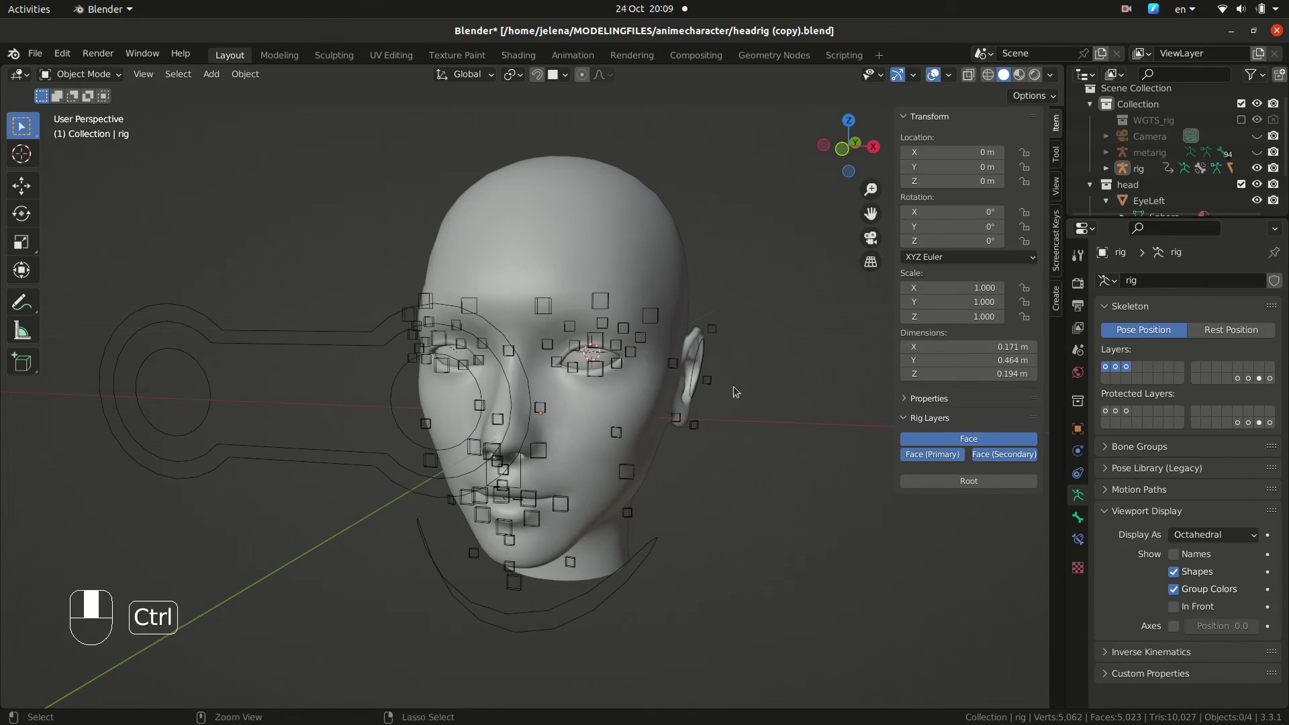
Step: In Pose Mode swing the eye target control aside to confirm the eyeballs follow
left_click_drag(81, 81, 678, 404)
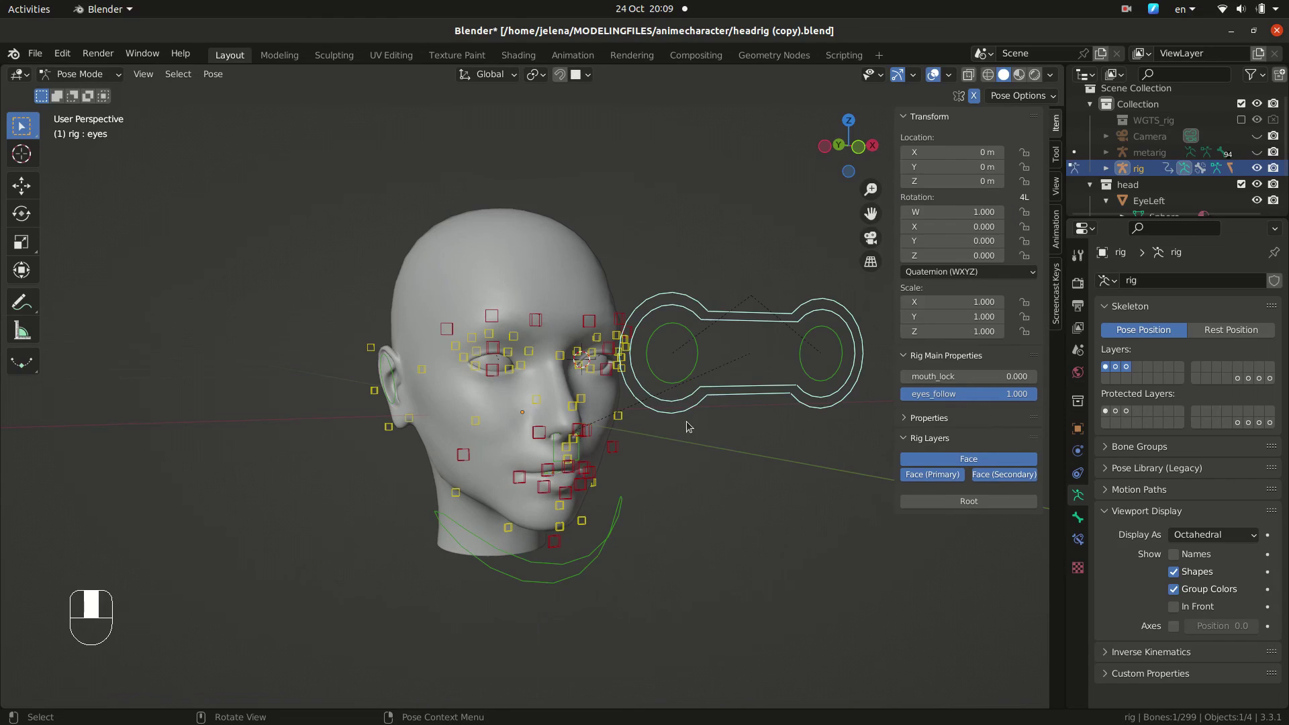
key("g")
left_click_drag(657, 451, 664, 553)
Step: Render the current frame with F12 and close the render window
key("F12")
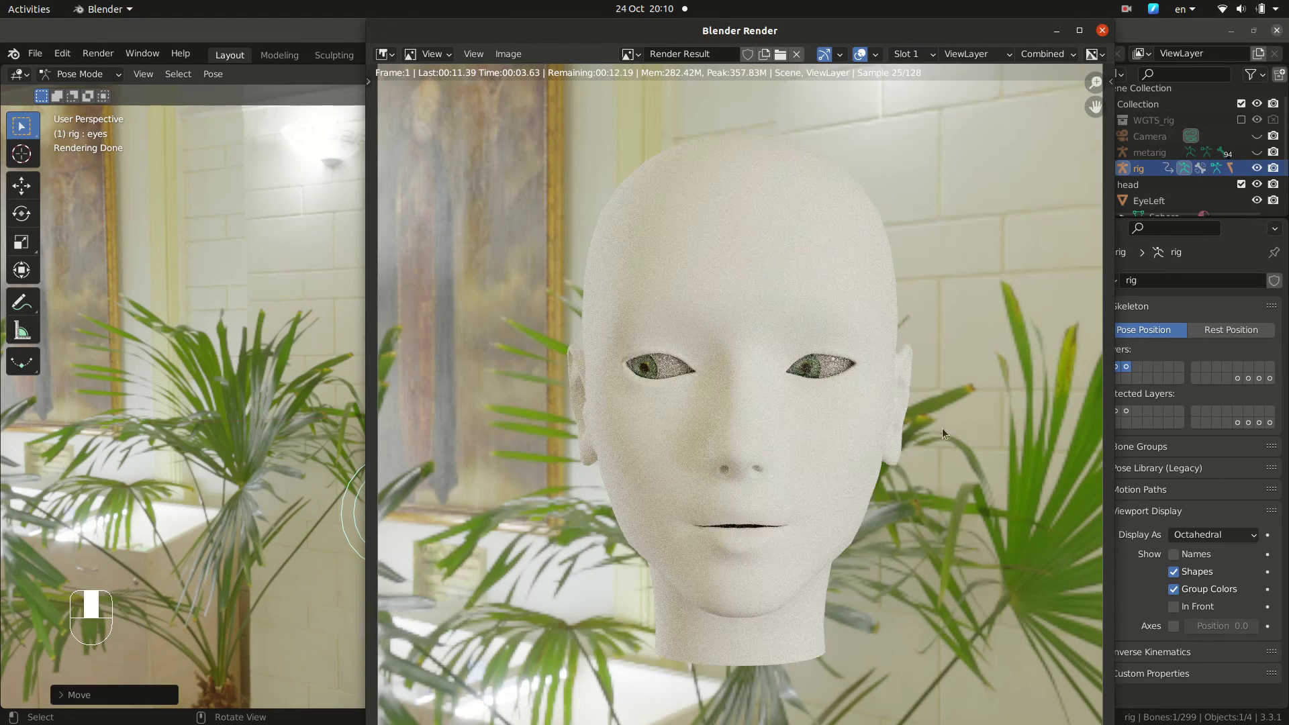
key("ctrl+KP_1")
middle_click(889, 194)
left_click(992, 74)
left_click(684, 601)
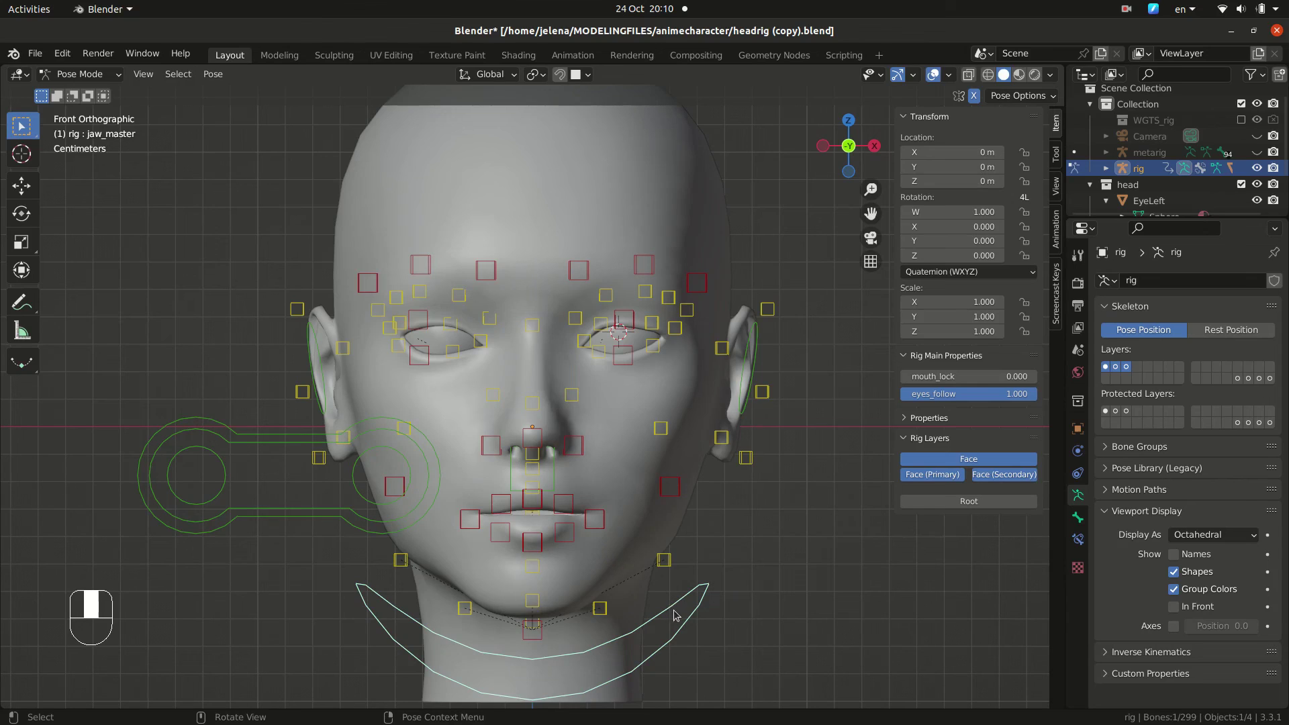
Step: From front view rotate the jaw_master control to open the mouth
key("r")
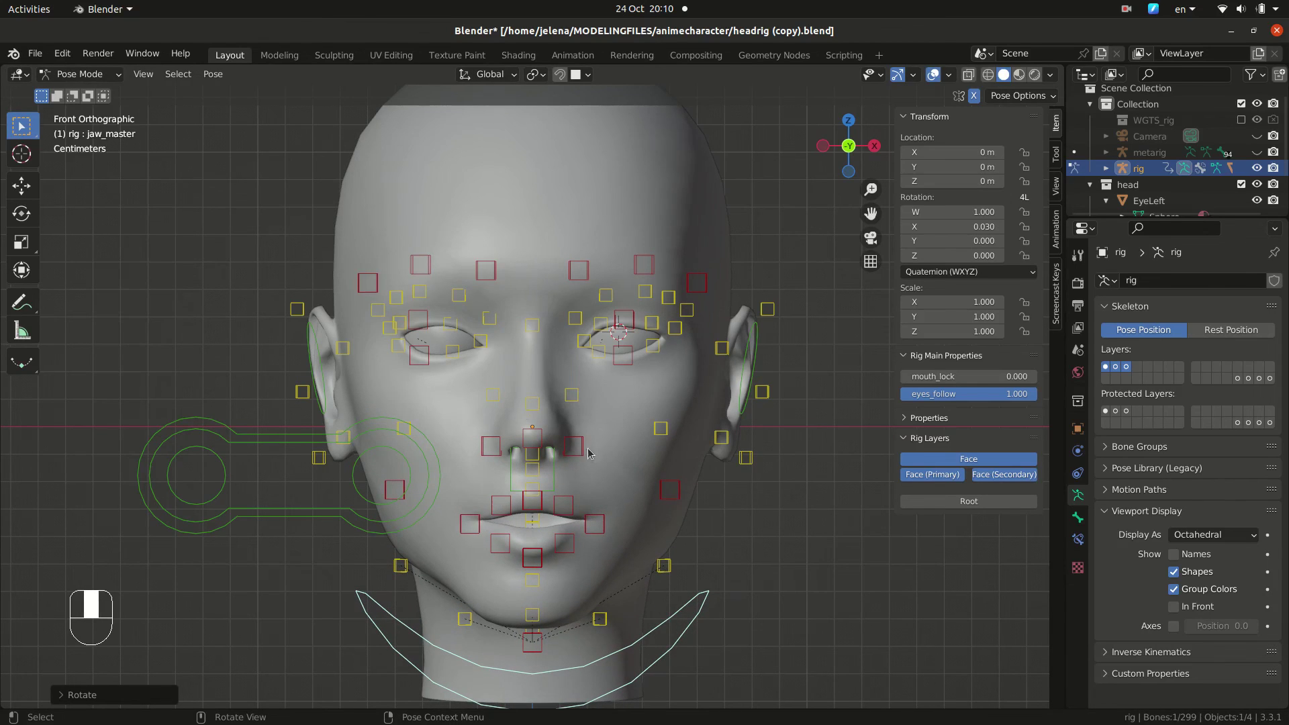
left_click(584, 454)
key("g")
left_click(652, 267)
key("g")
key("g")
Step: Select all controls and clear location, rotation and scale back to neutral
key("Tab")
key("a")
key("alt+g")
left_click_drag(592, 448, 741, 485)
key("alt+r")
key("alt+s")
key("KP_1")
Step: Save the finished rigged head file
left_click(749, 541)
middle_click(763, 479)
key("ctrl+s")
left_click_drag(812, 444, 823, 518)
middle_click(834, 519)
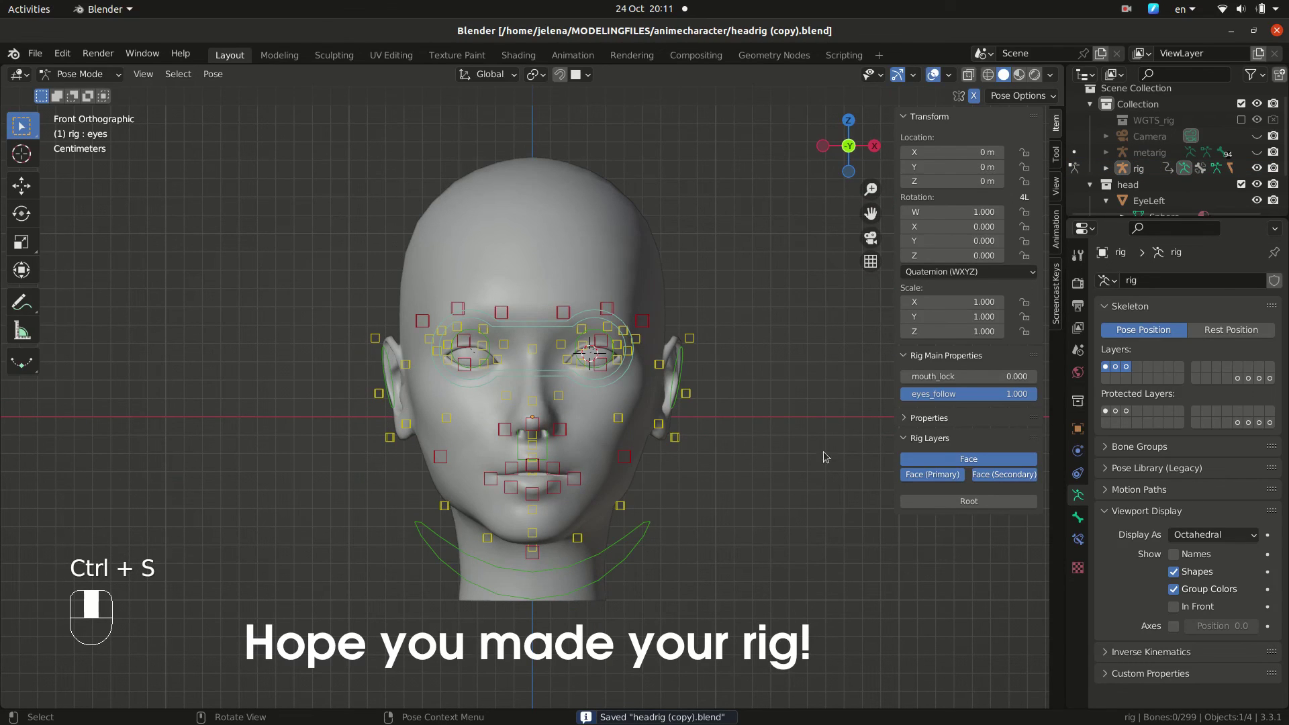